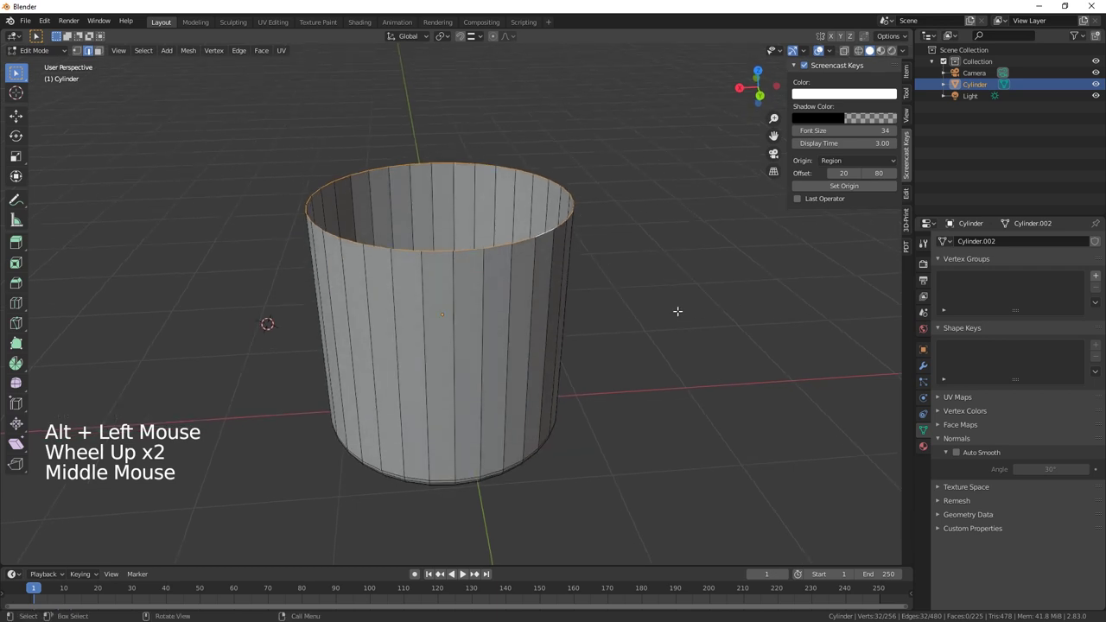
Step: Extrude the top rim upward, scale it inward and add a widened edge ring to start the shoulder
key("e")
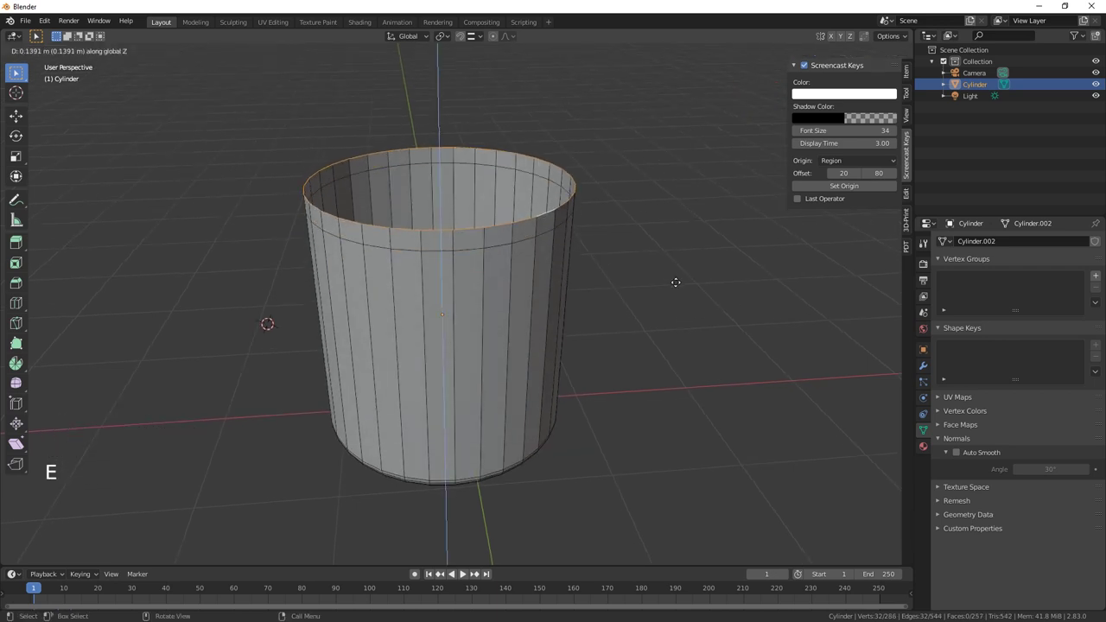
key("e")
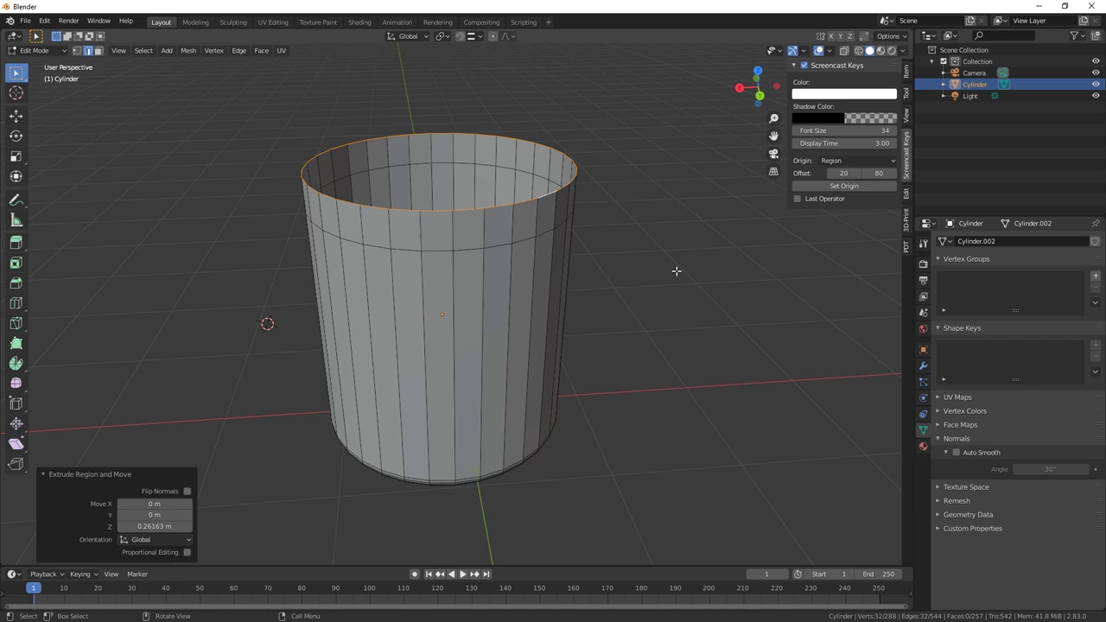
key("s")
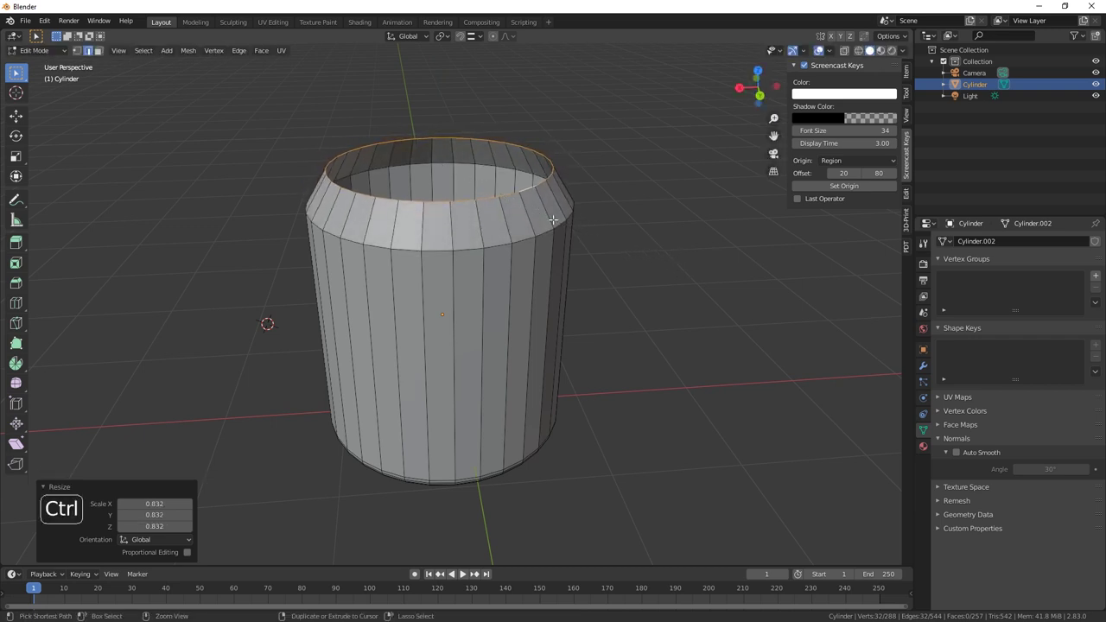
key("ctrl+r")
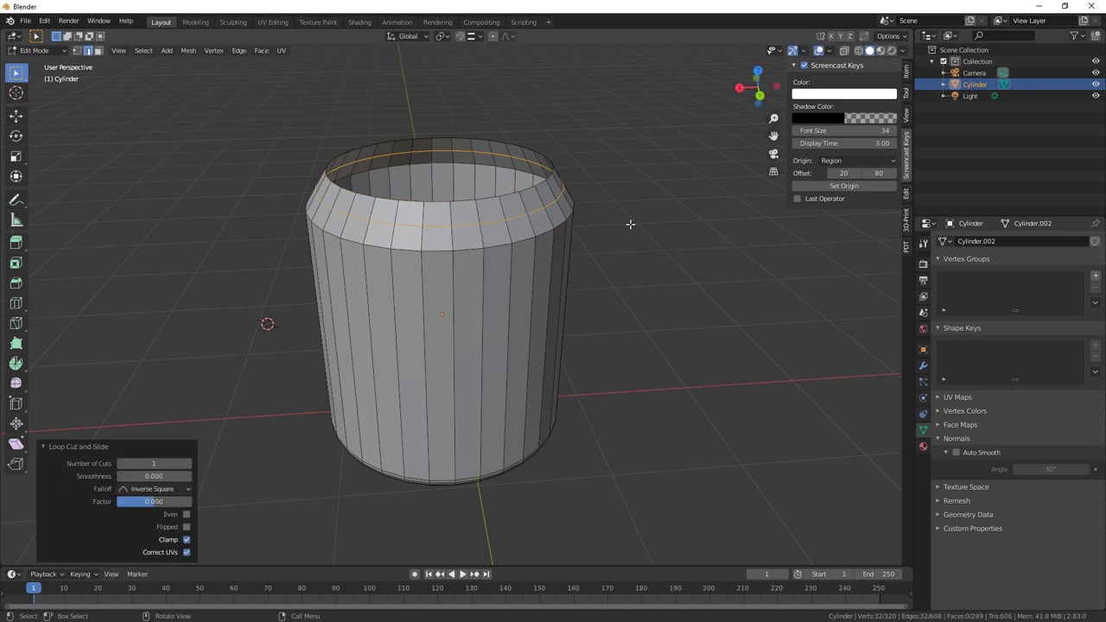
key("s")
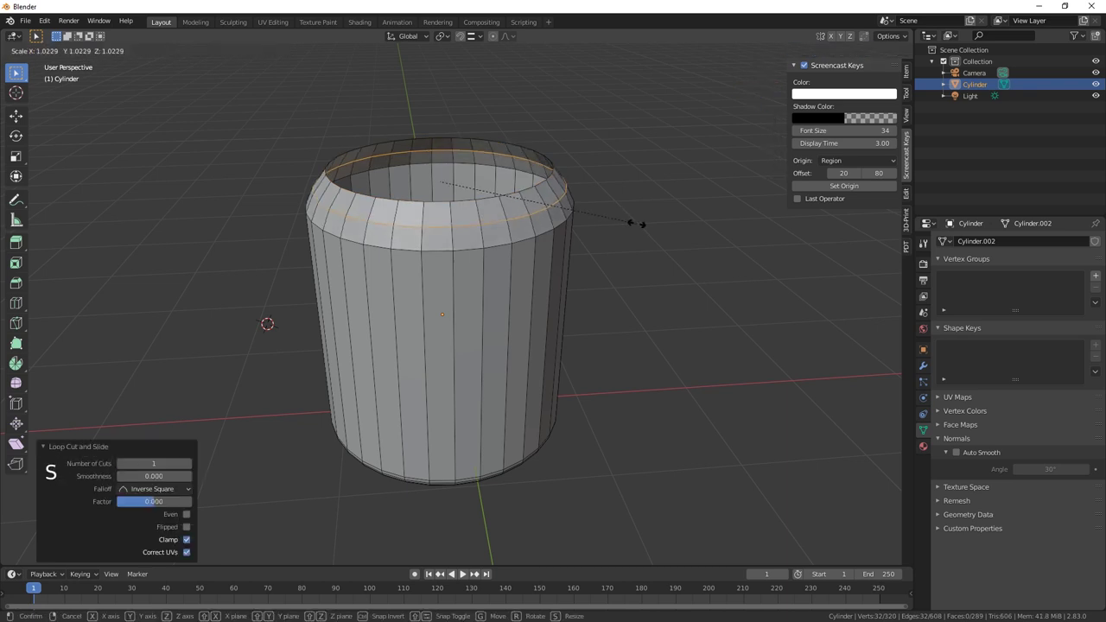
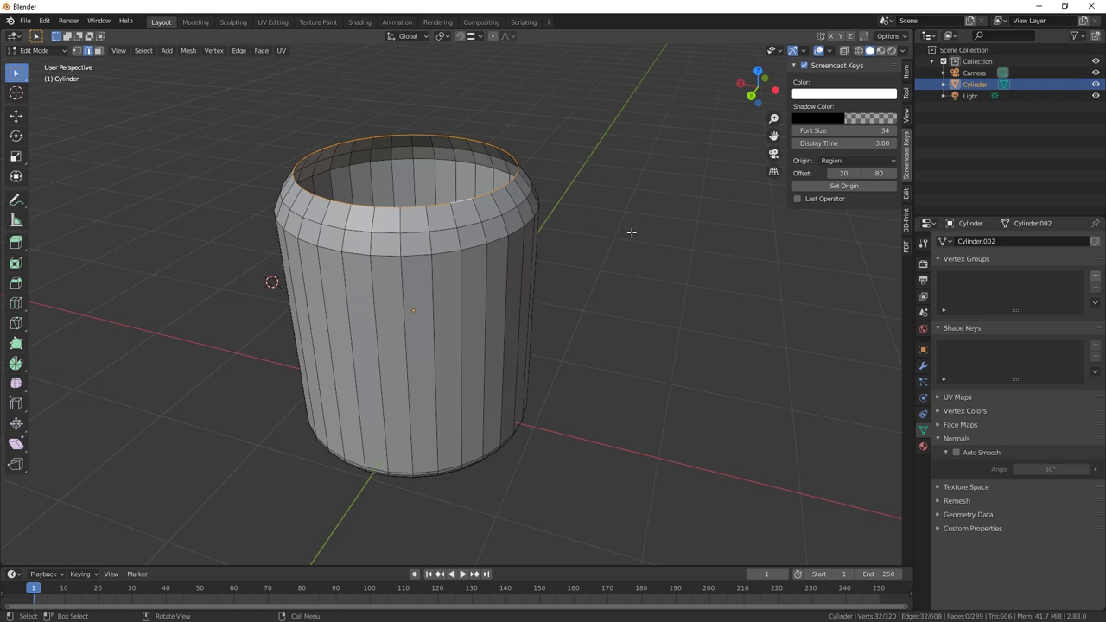
Step: Extrude the opening further up and rescale it to round the shoulder into a narrower mouth
key("e")
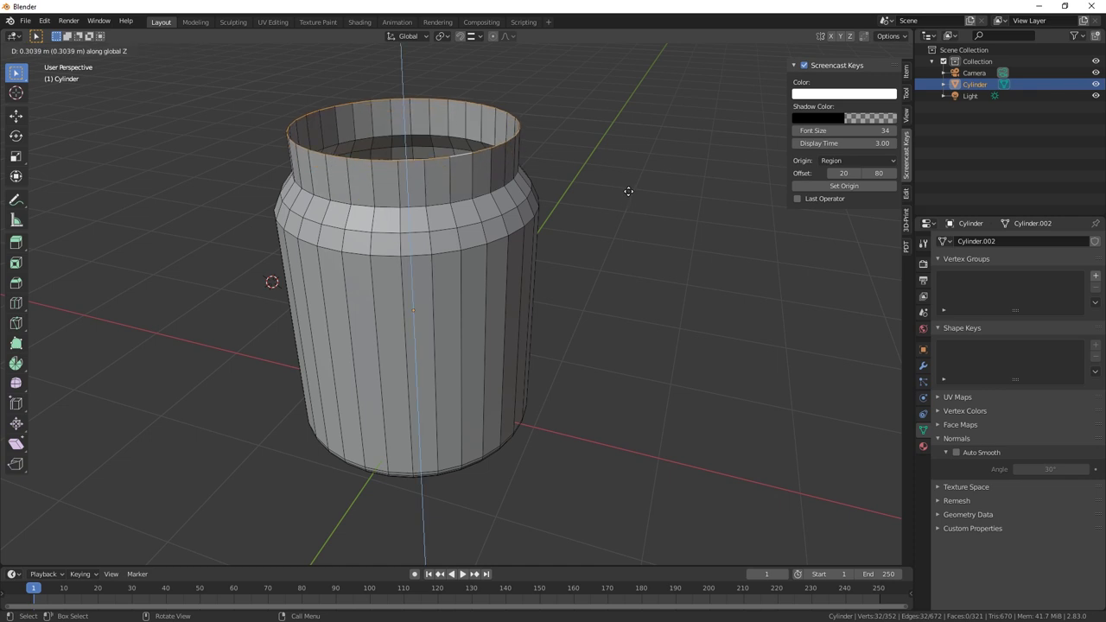
key("s")
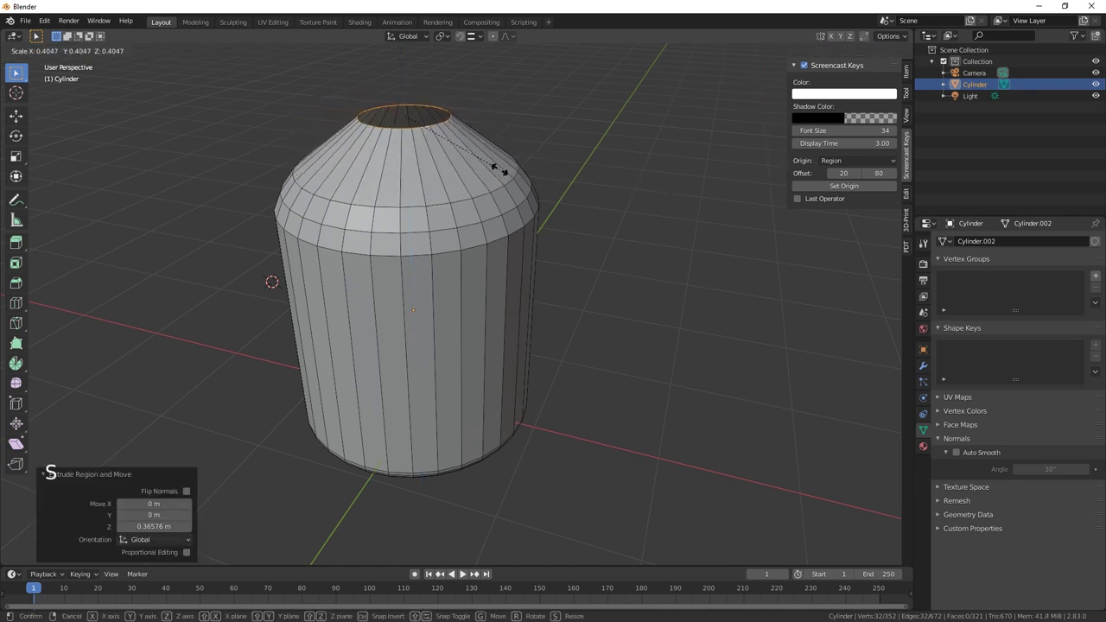
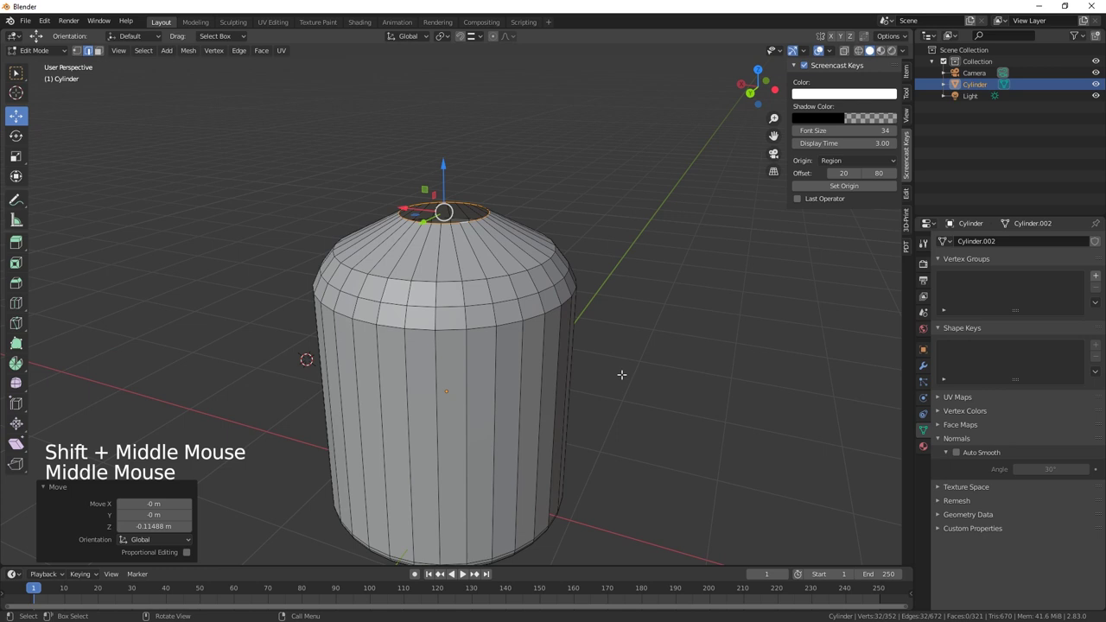
key("s")
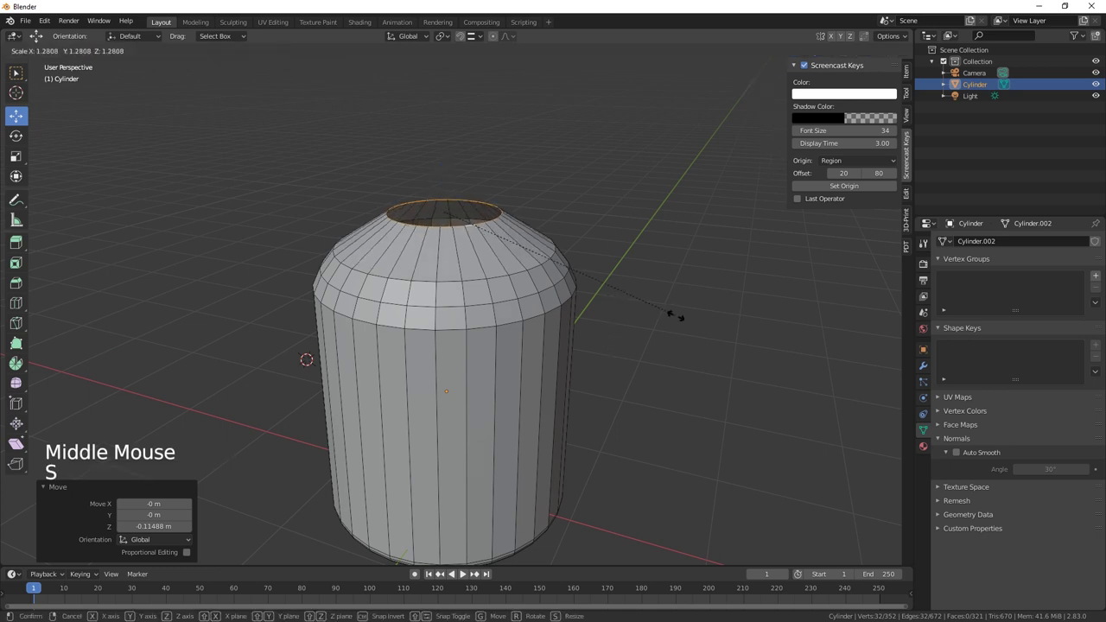
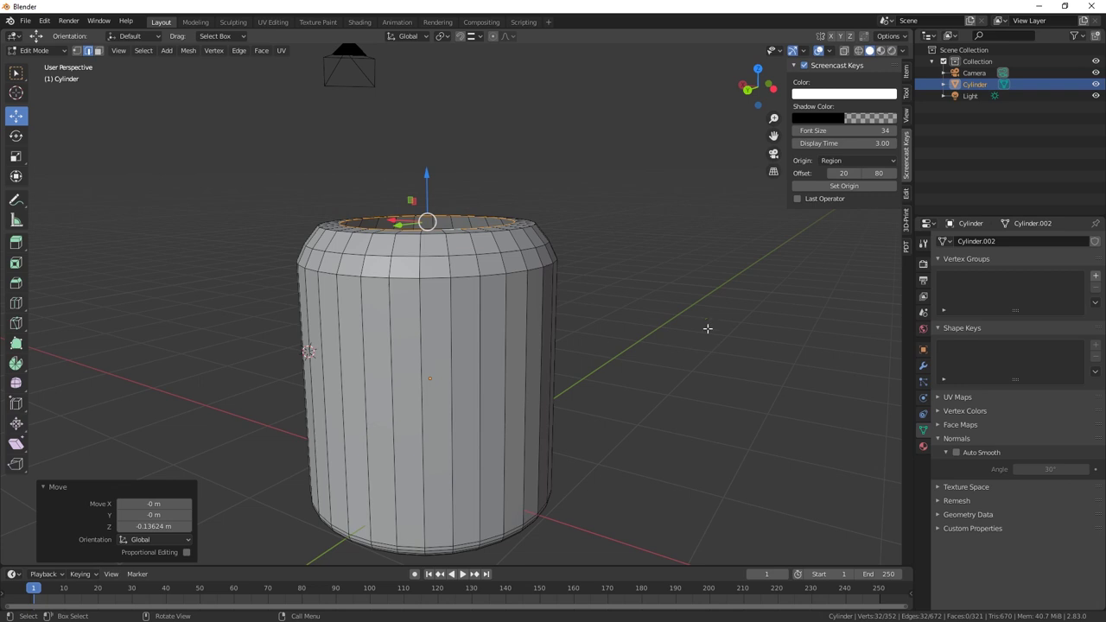
Step: Extrude the opening up into a short straight neck and leave Edit Mode
key("e")
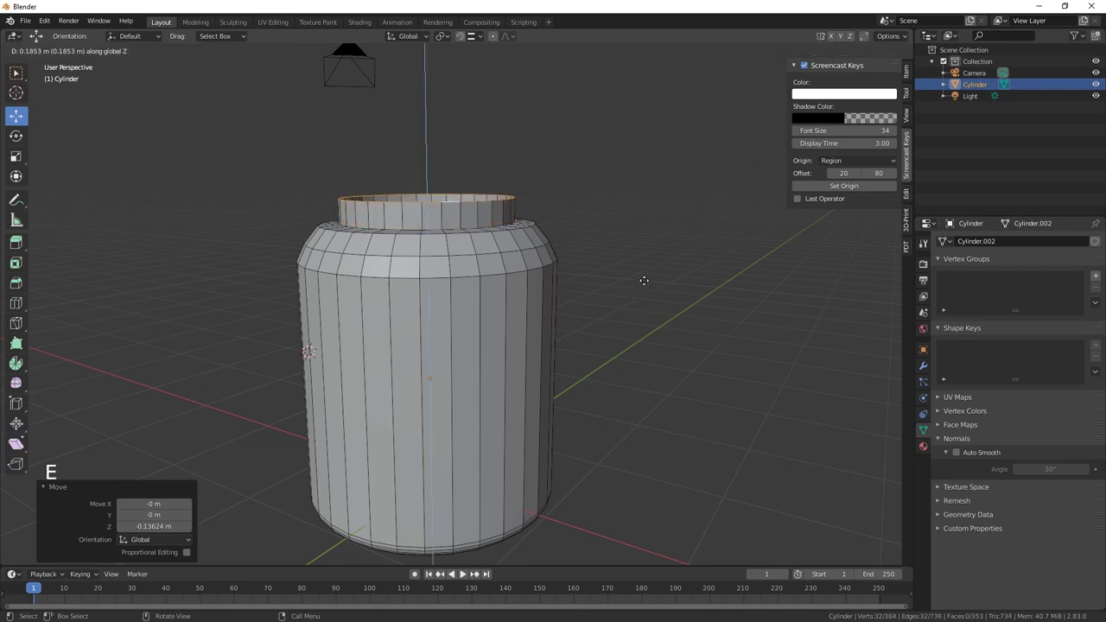
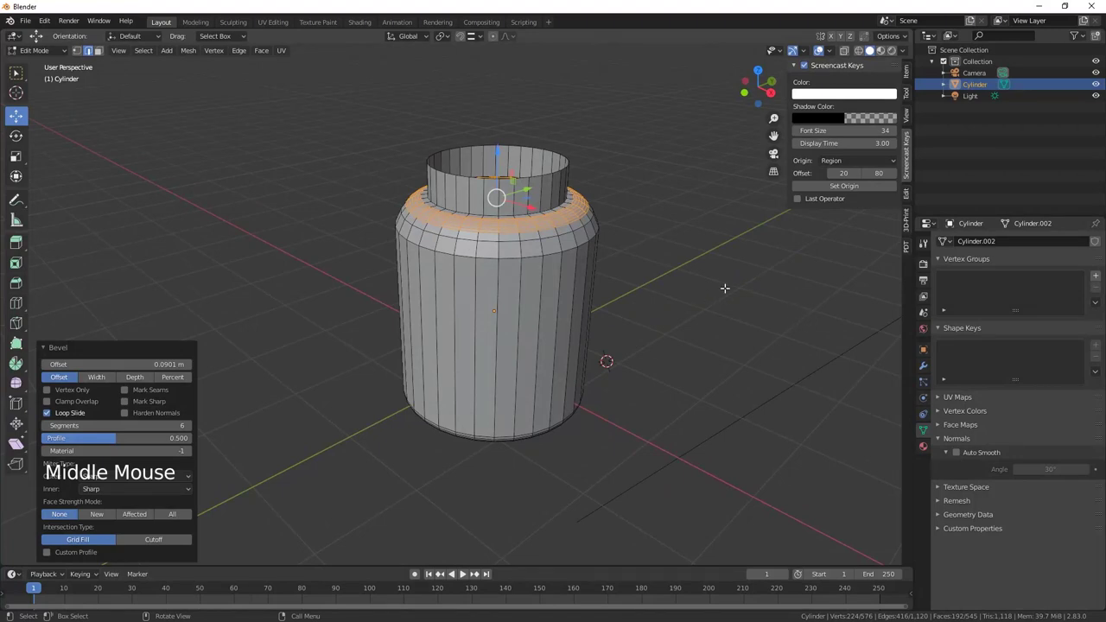
key("Tab")
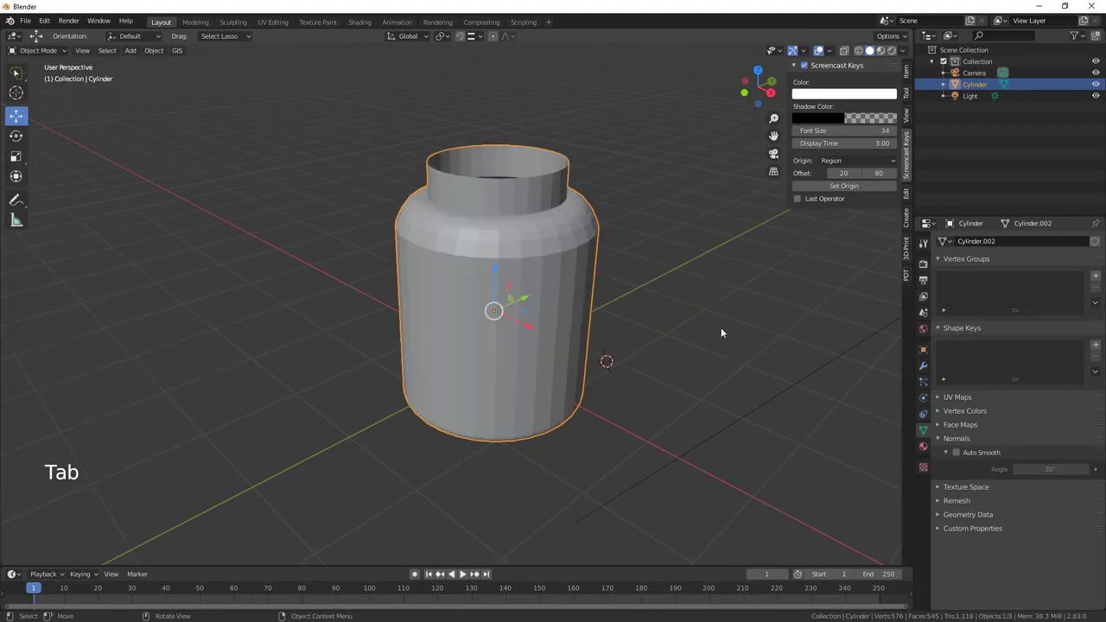
Step: Shade the jar smooth and show its Modifier Properties while orbiting to look down into it
right_click(531, 241)
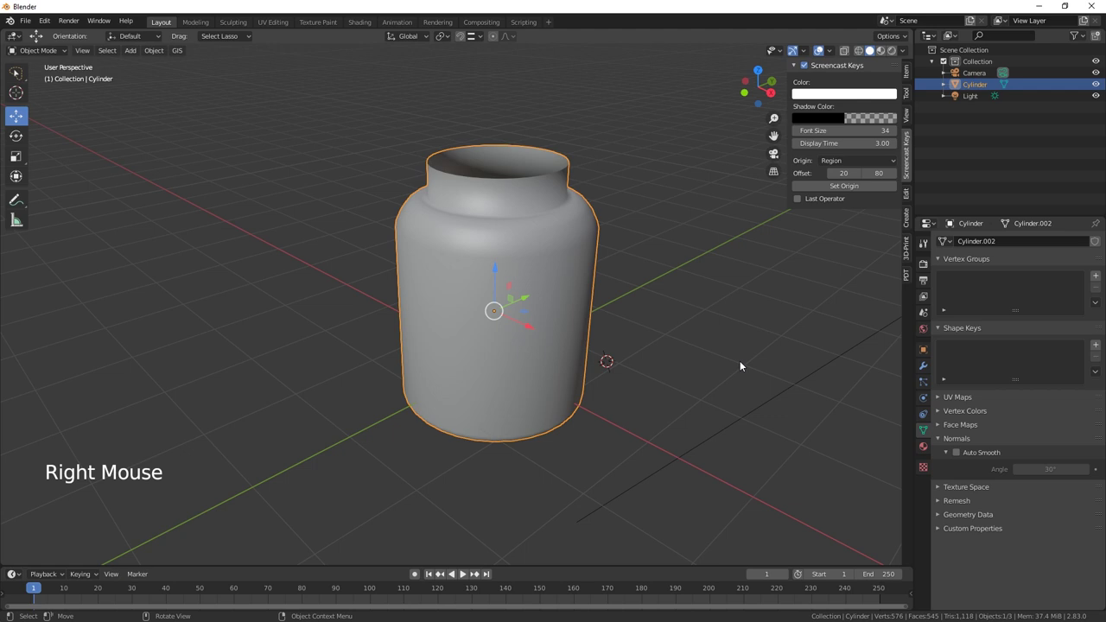
middle_click(738, 372)
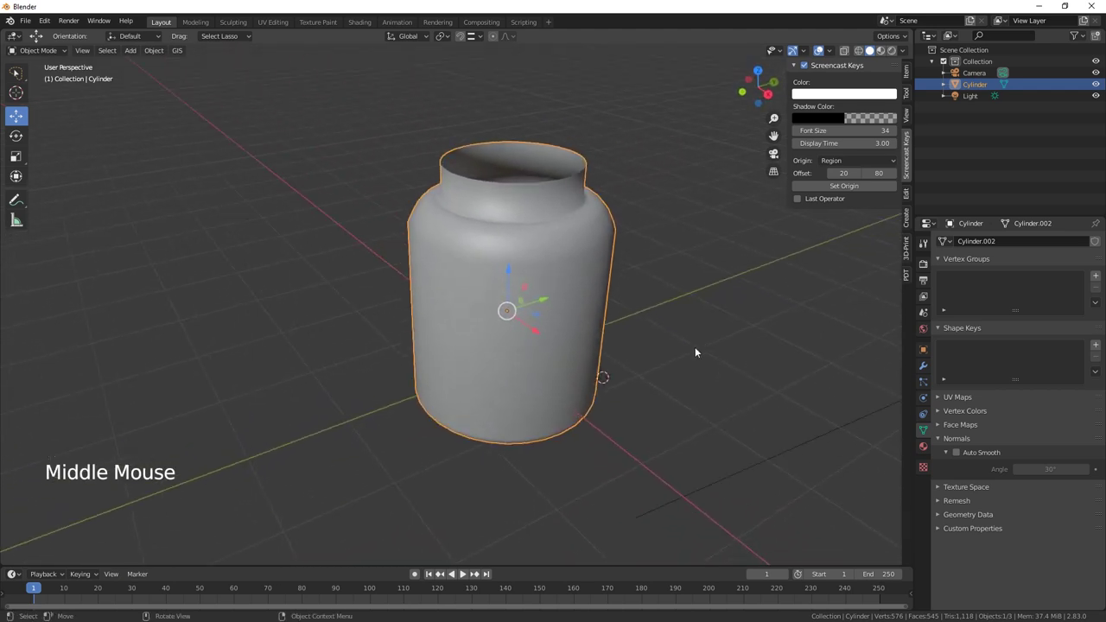
middle_click(483, 335)
left_click(485, 335)
key("KP_Decimal")
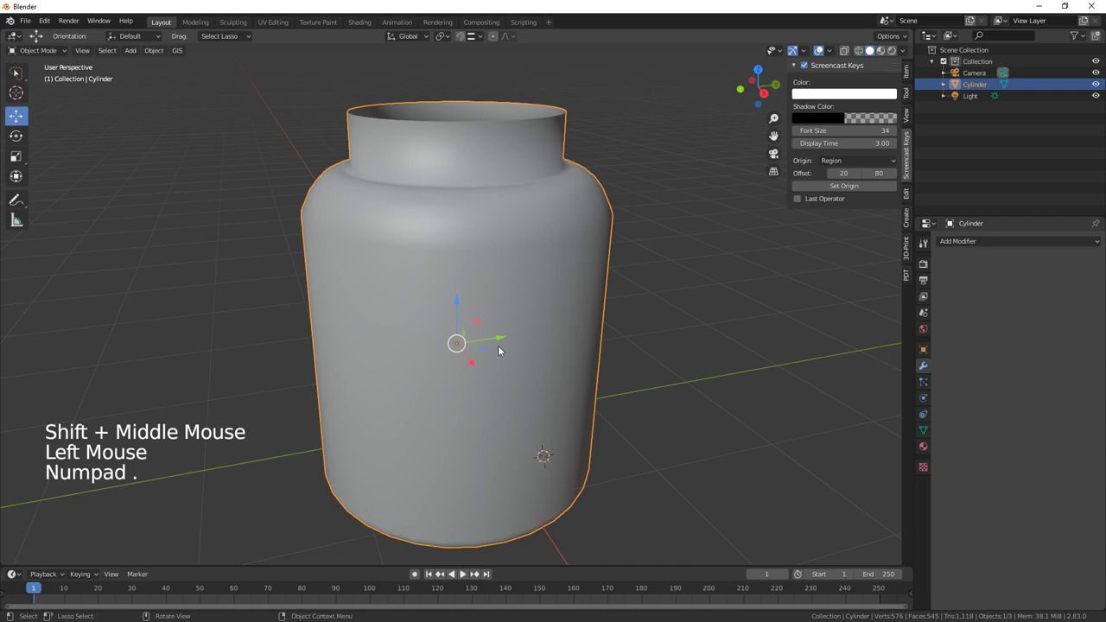
middle_click(500, 339)
middle_click(514, 339)
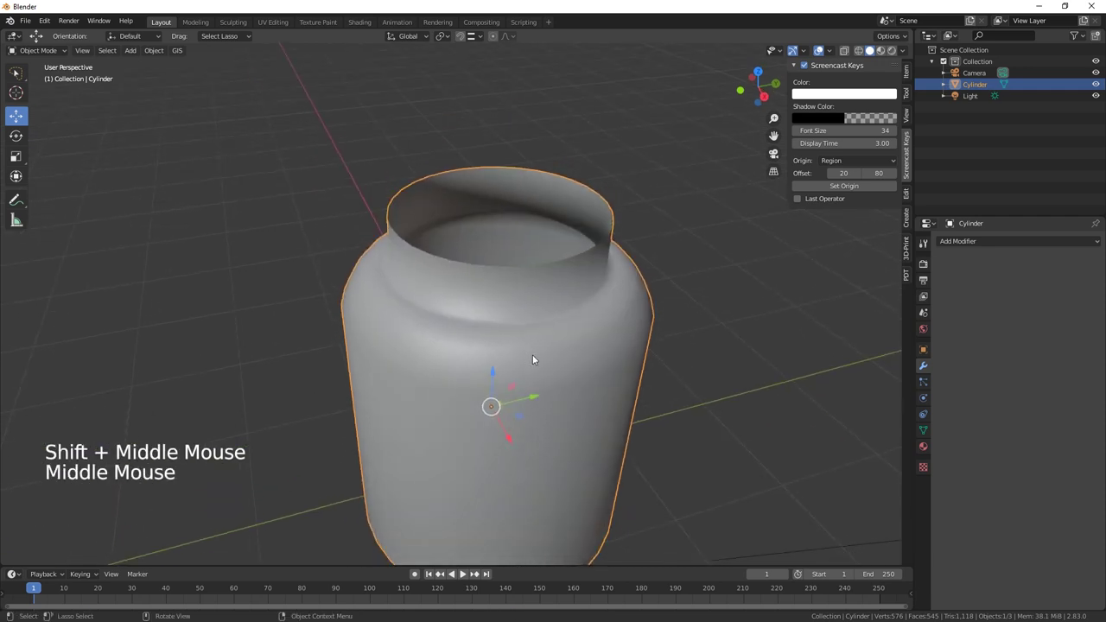
scroll("down", 3)
scroll("down", 3)
Step: Add a second cylinder on top of the jar and show its transform values
key("shift+a")
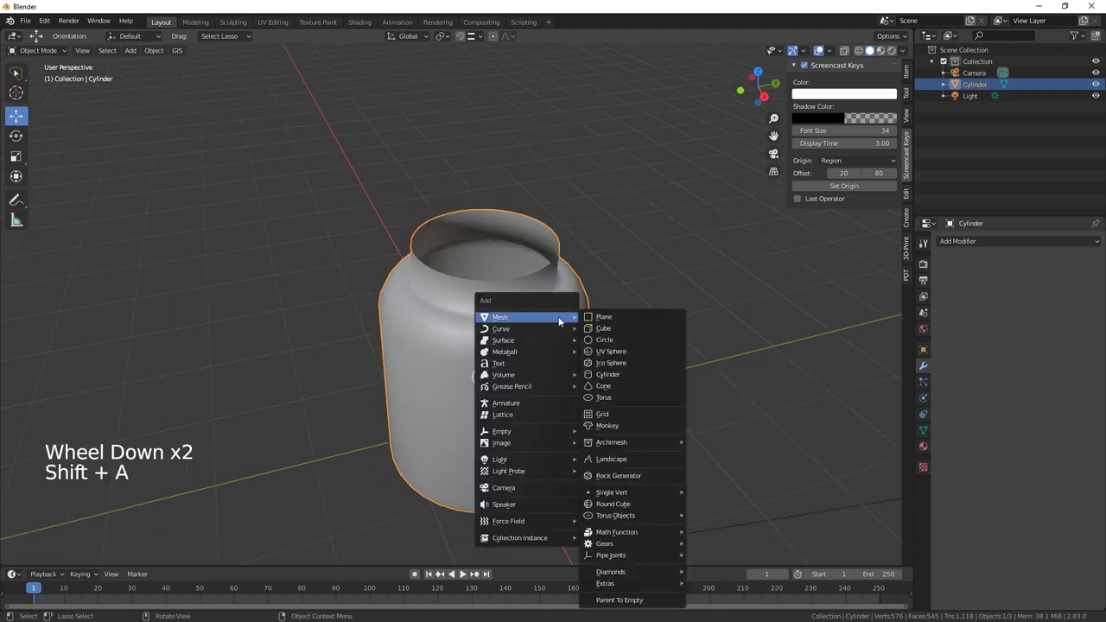
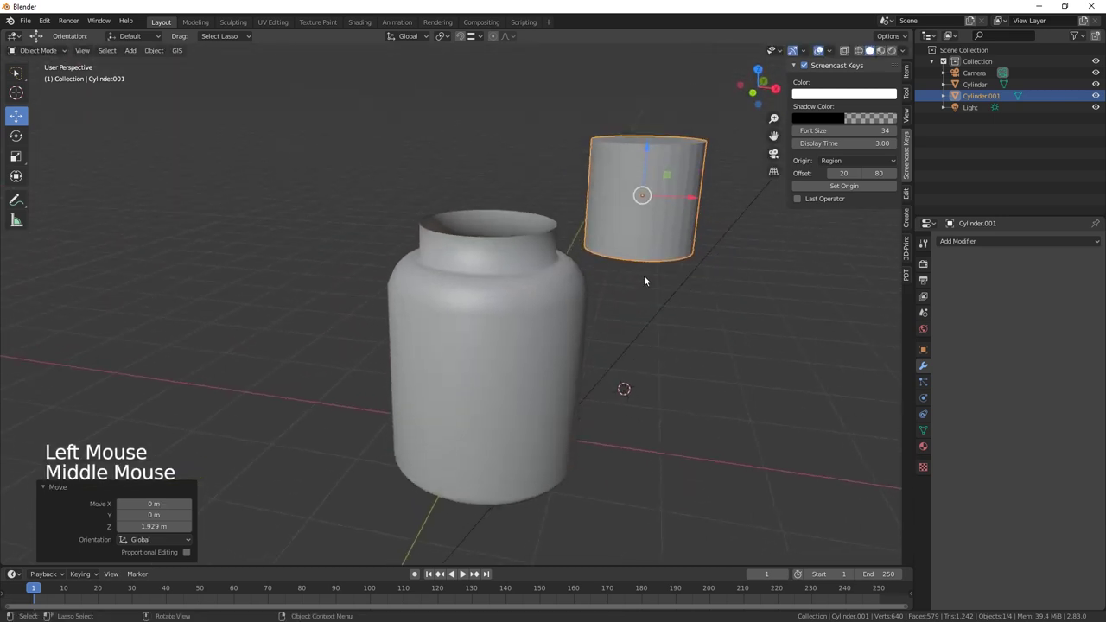
left_click(697, 196)
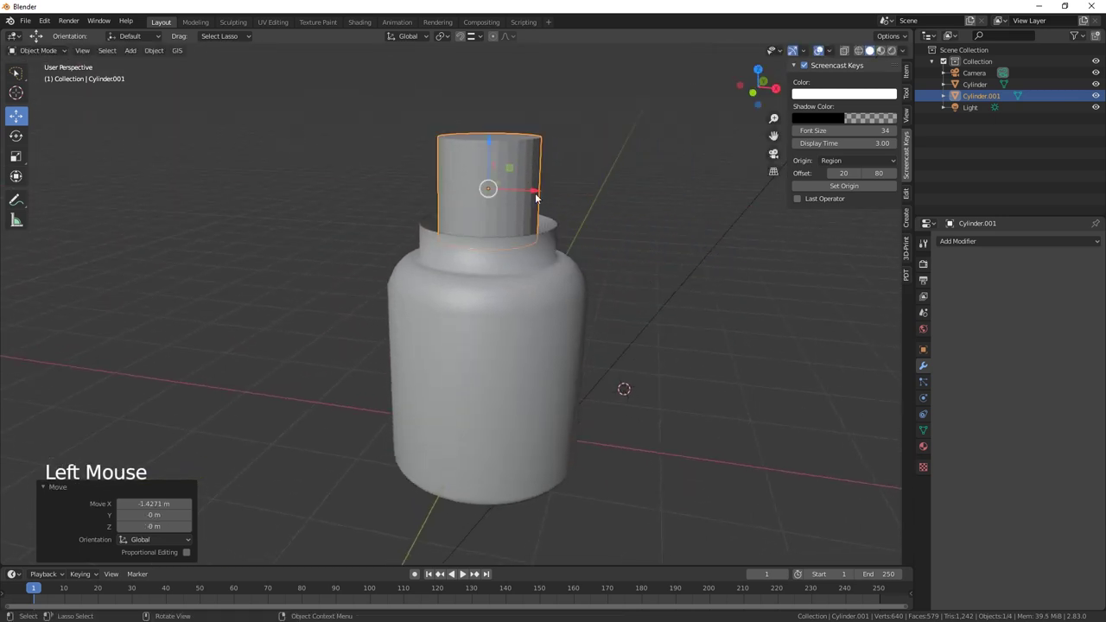
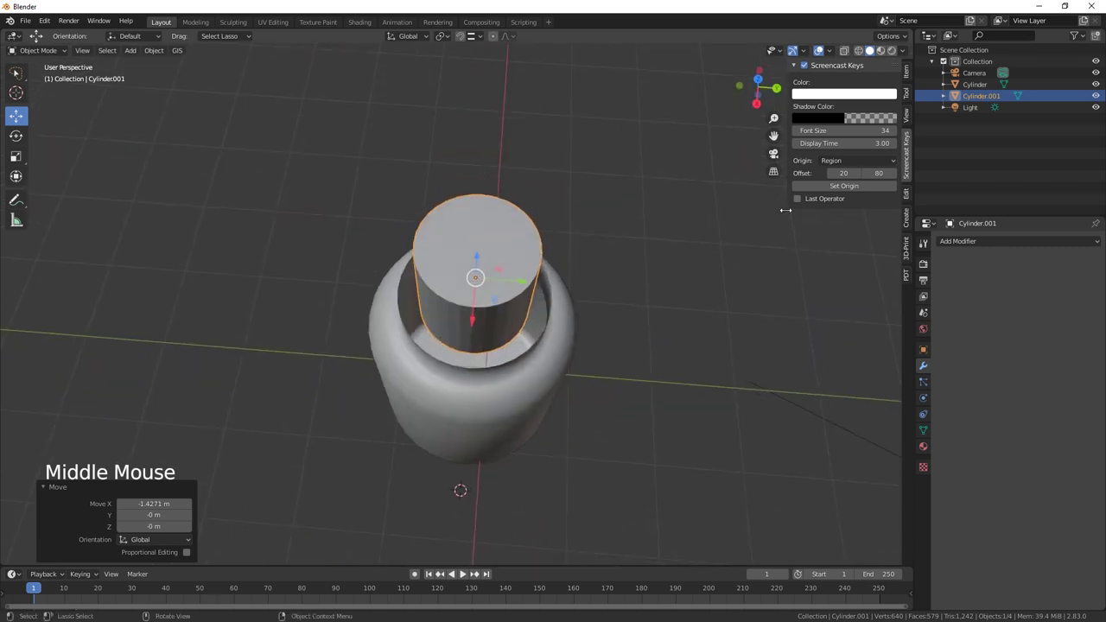
left_click(909, 73)
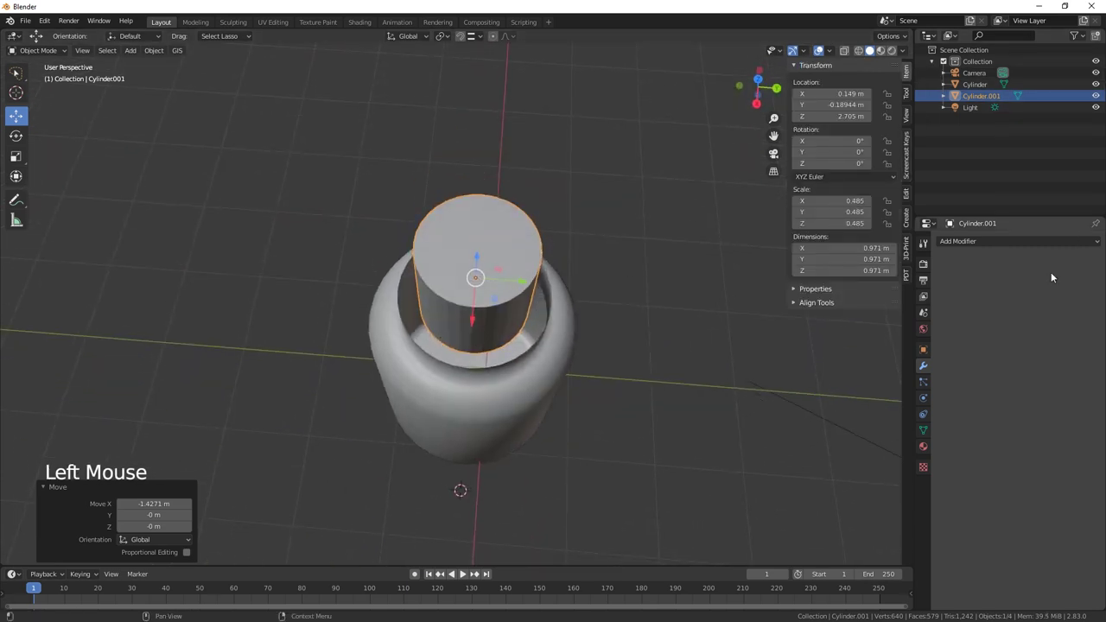
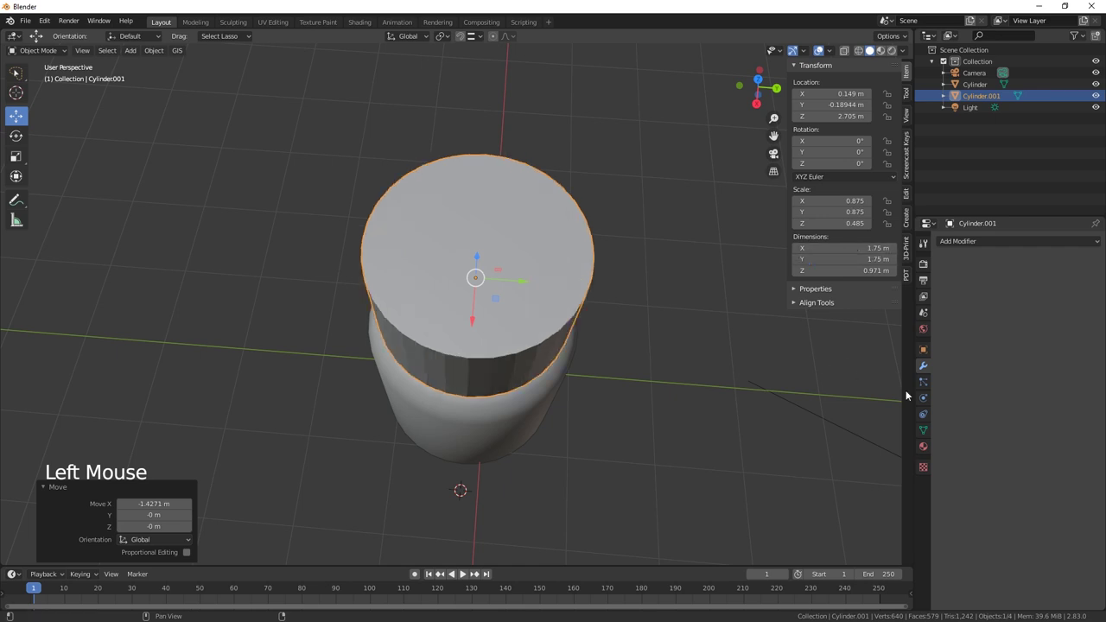
Step: Flatten the cylinder into a lid and lower it vertically onto the jar's opening
middle_click(675, 415)
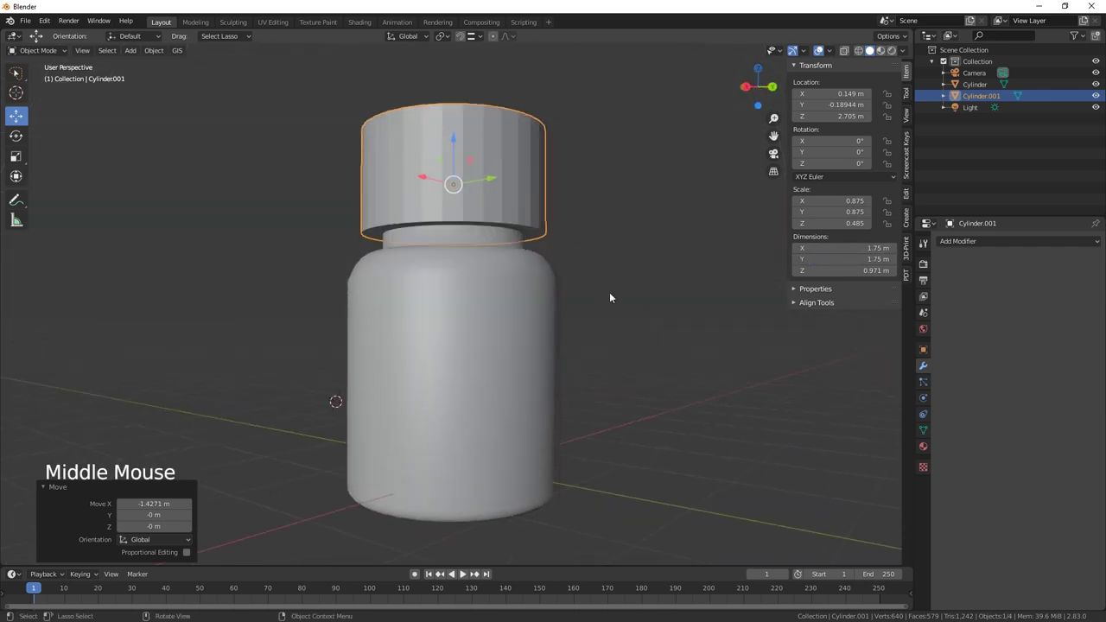
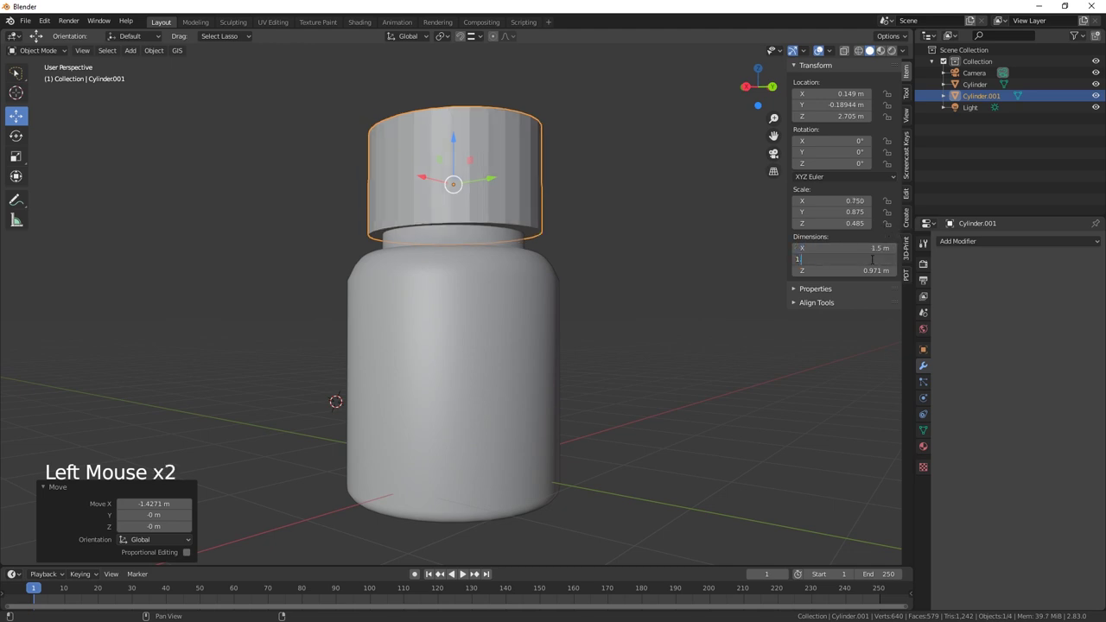
middle_click(605, 309)
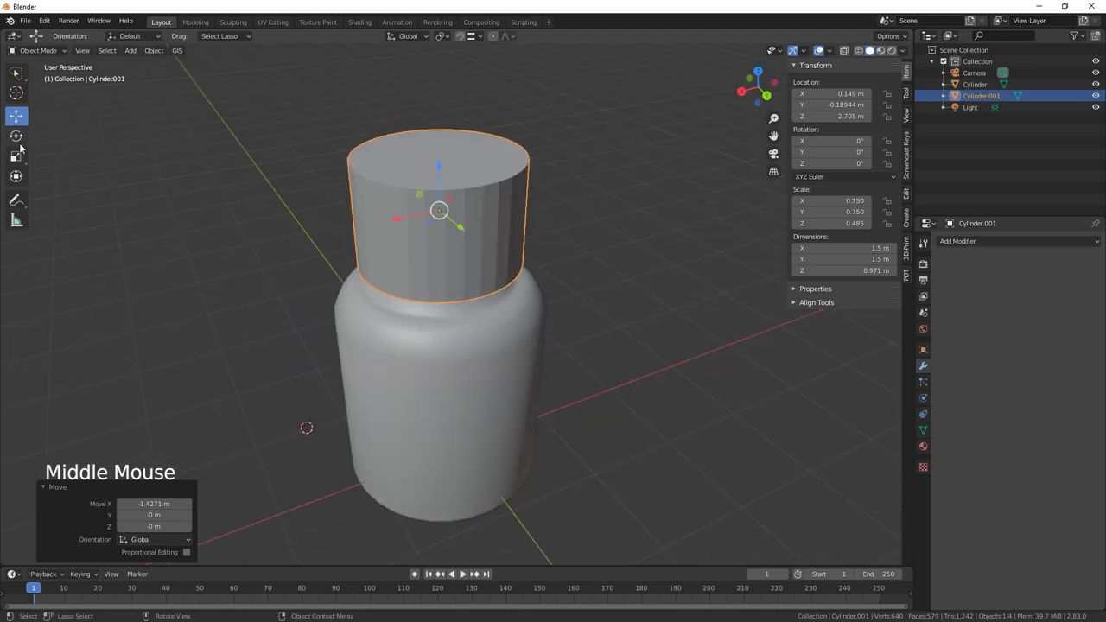
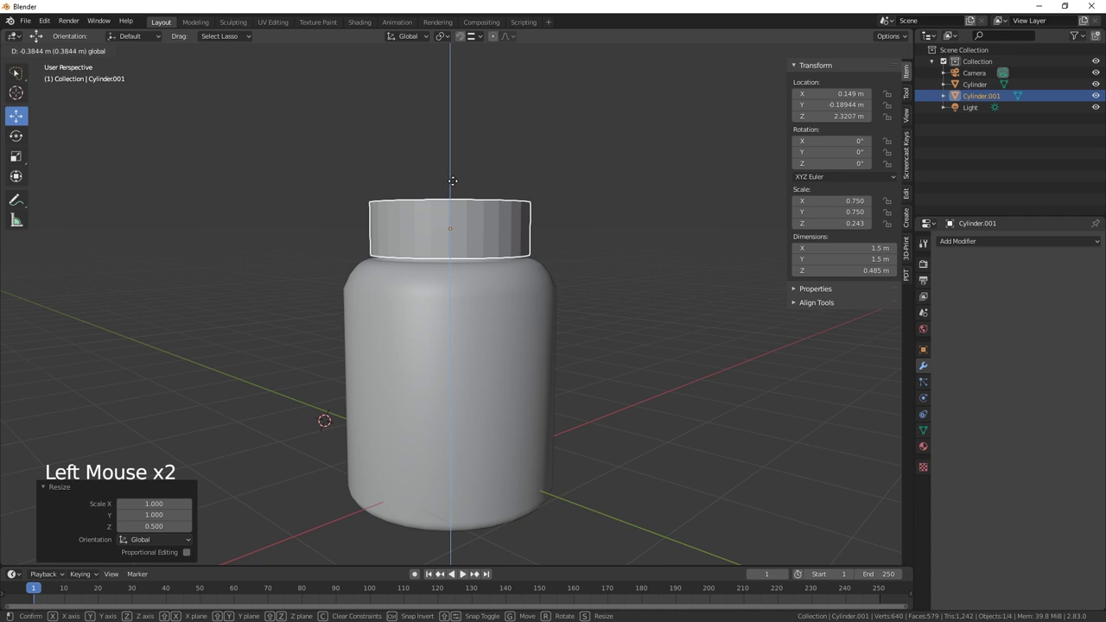
middle_click(514, 322)
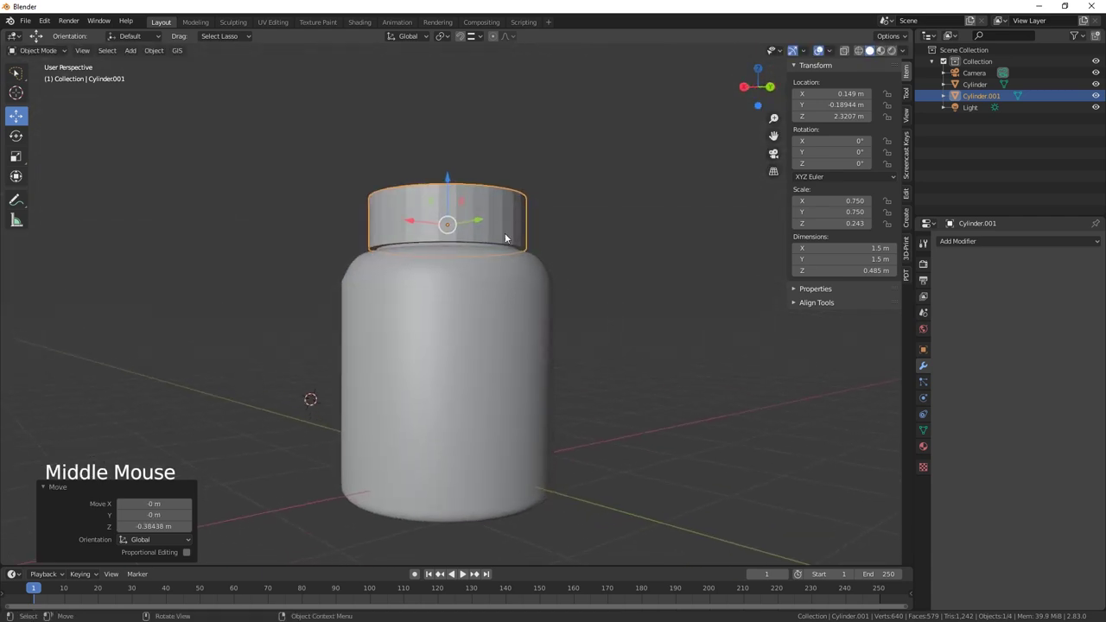
Step: Select the lid and drag it sideways off the jar, exposing the open neck
left_click(448, 176)
middle_click(481, 271)
left_click(521, 179)
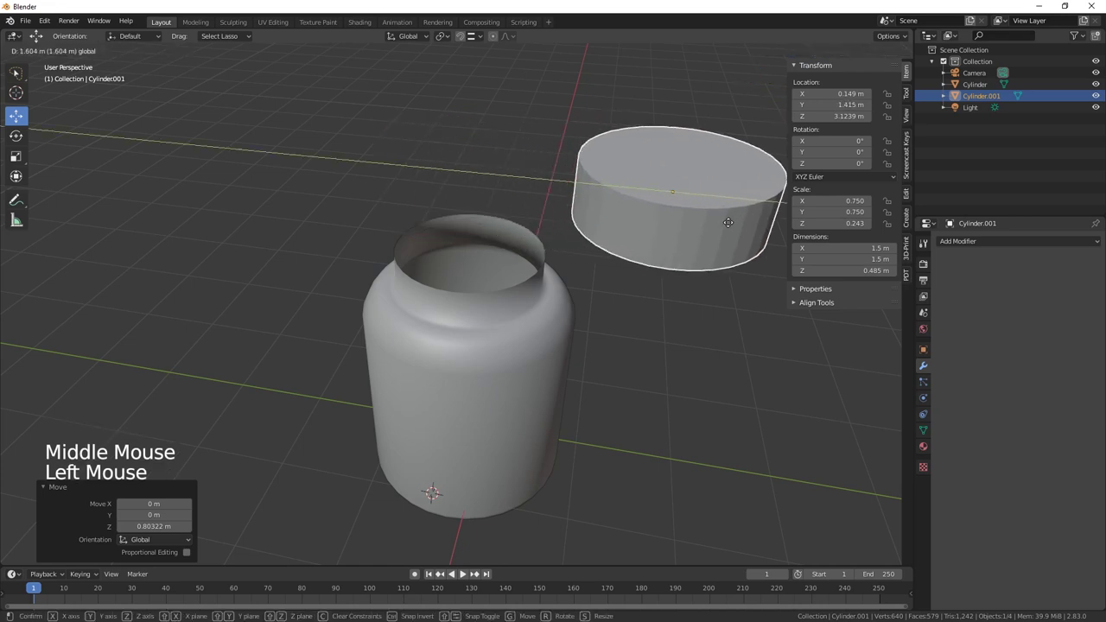
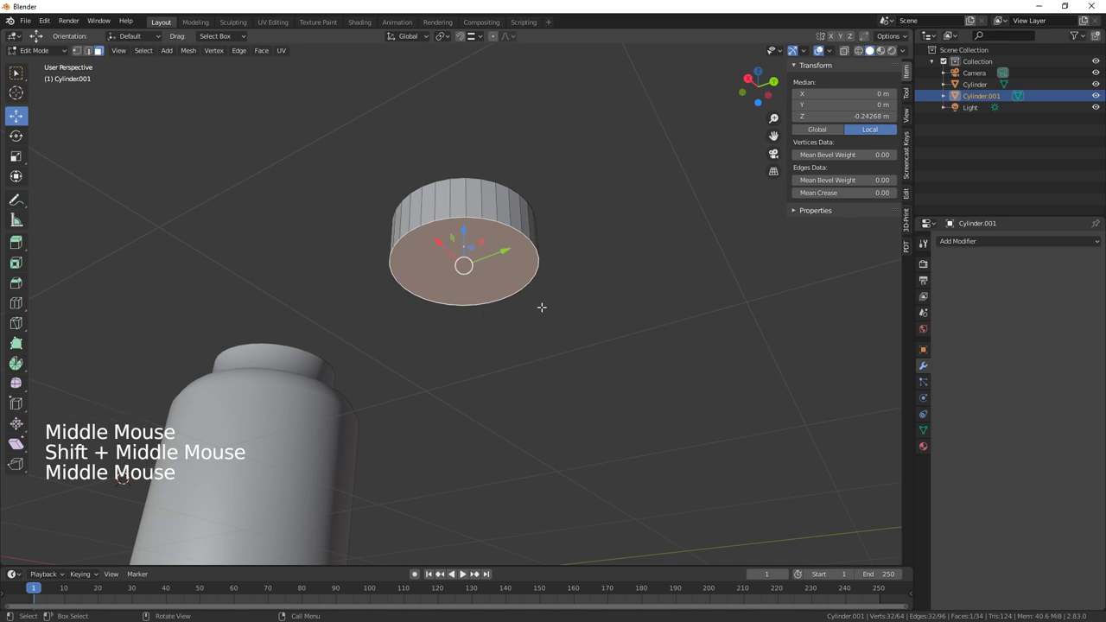
Step: Inset and extrude the lid's underside to hollow it, bevel the top rim, and pull alternating side edges inward
key("i")
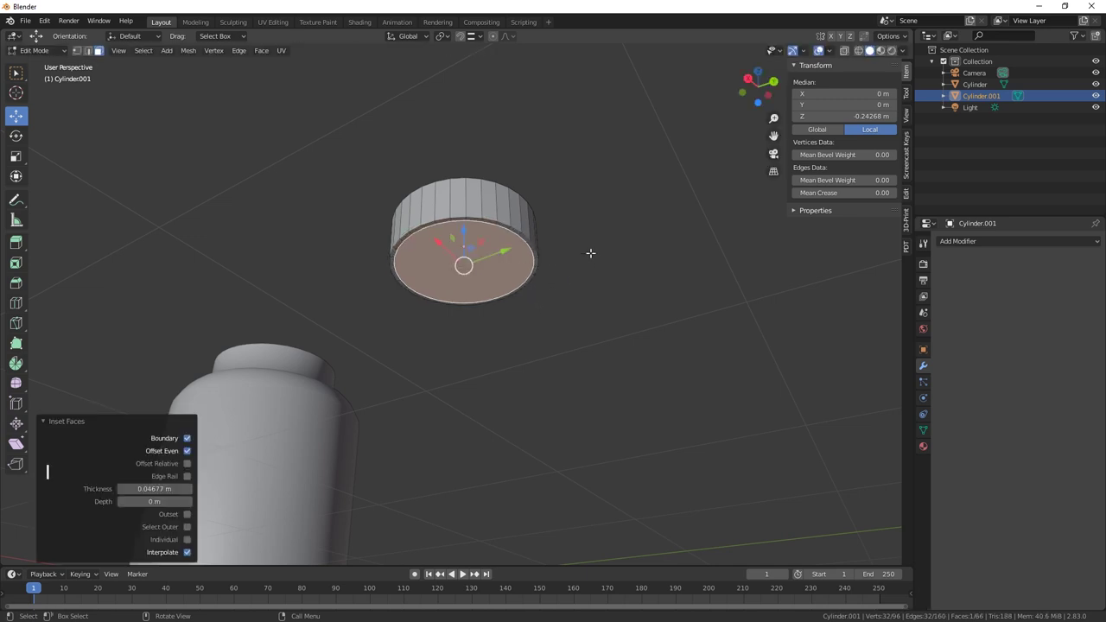
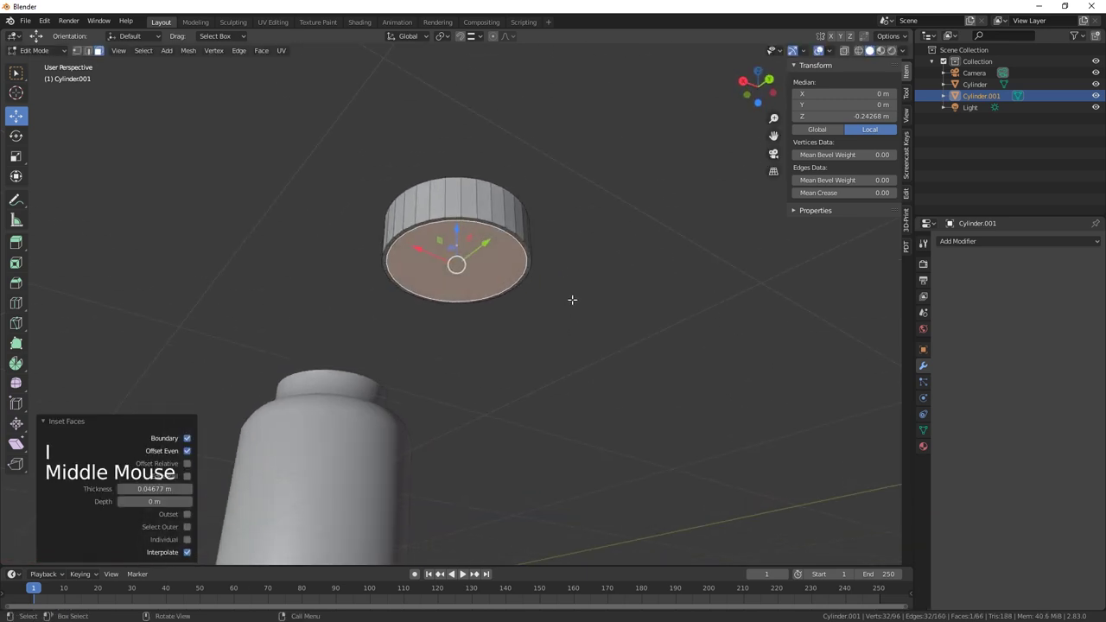
key("e")
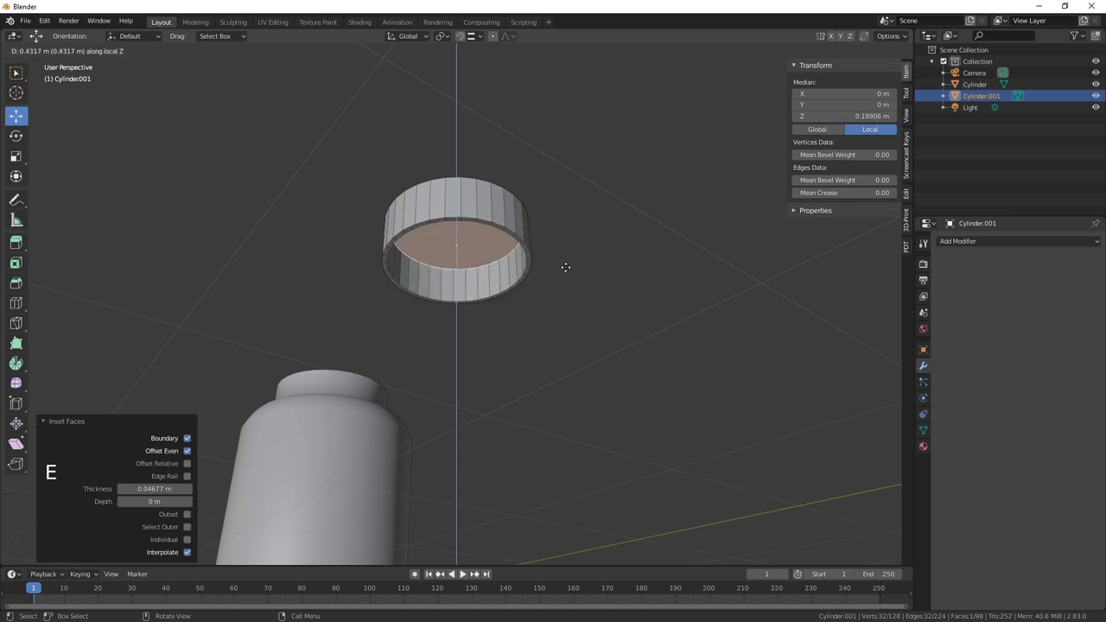
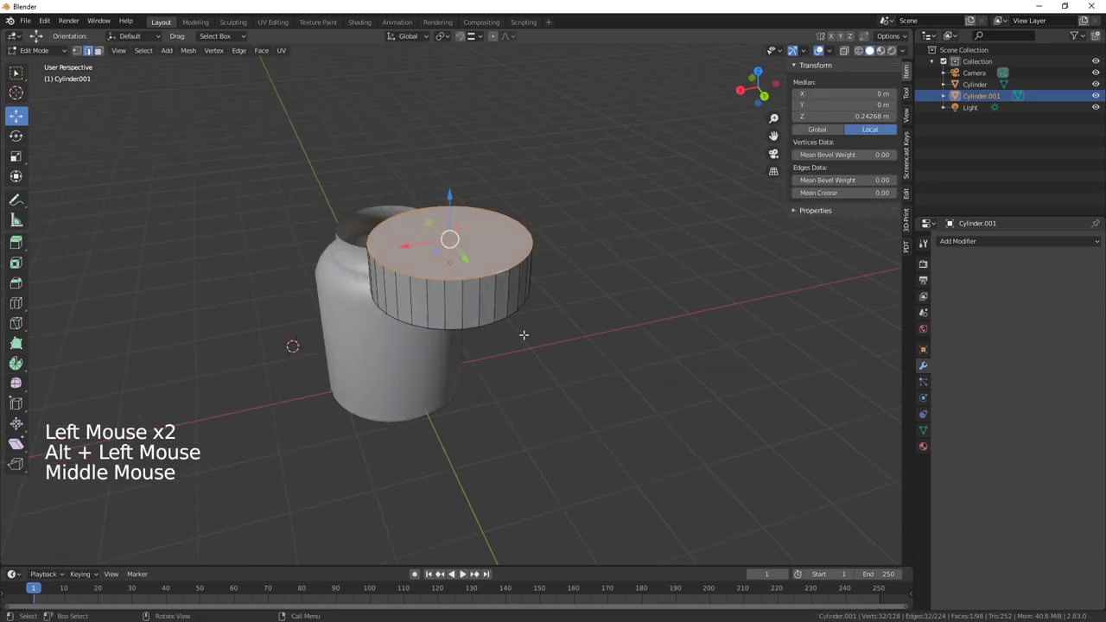
key("ctrl+b")
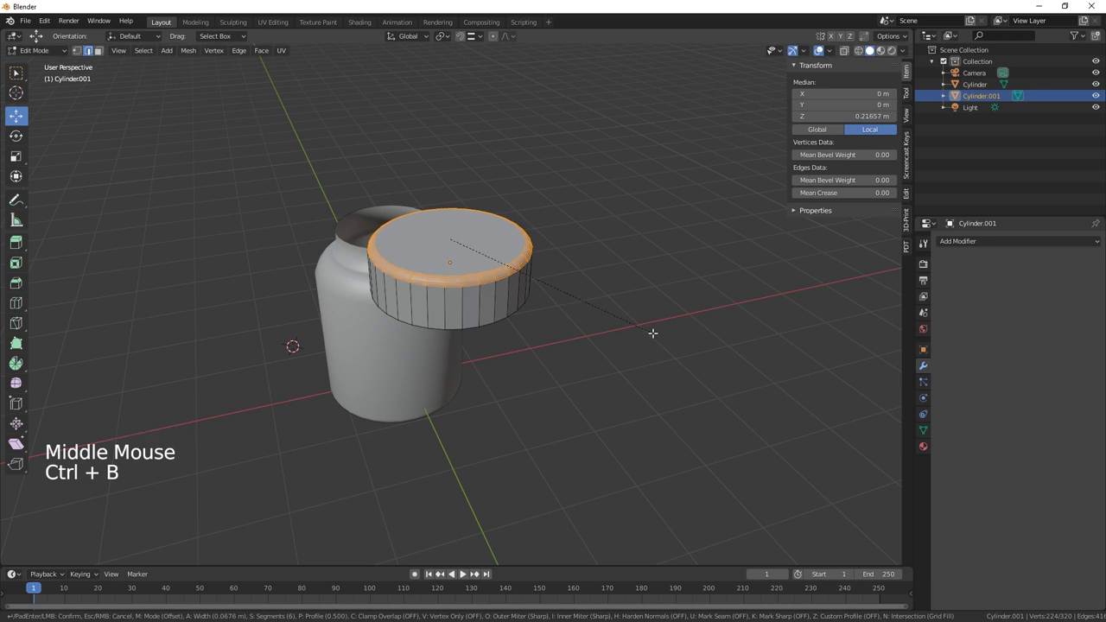
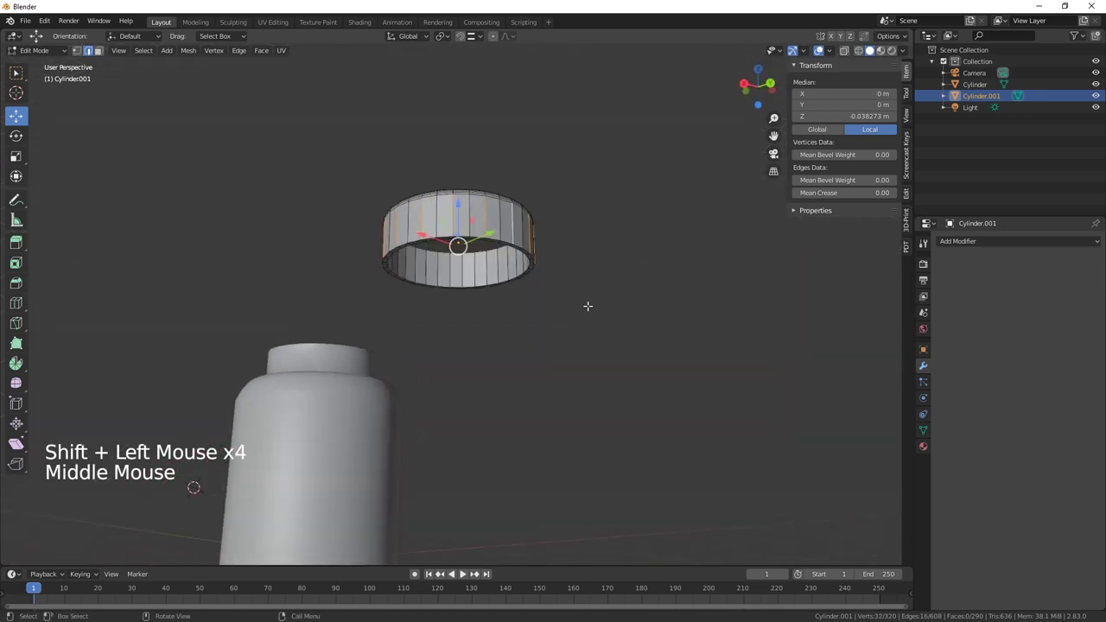
scroll("up", 3)
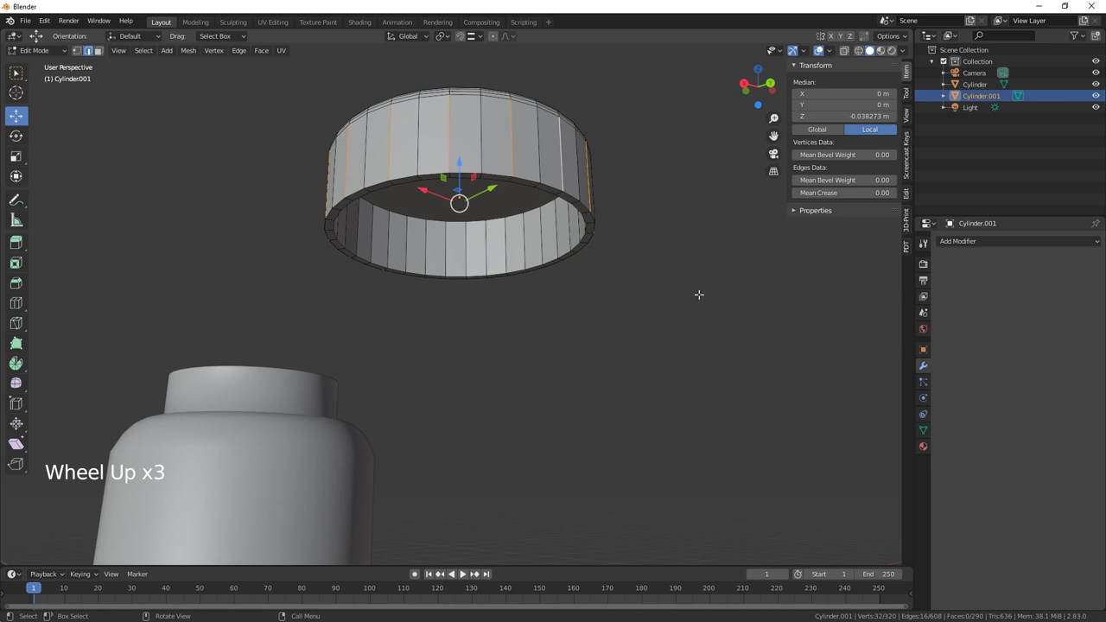
key("s")
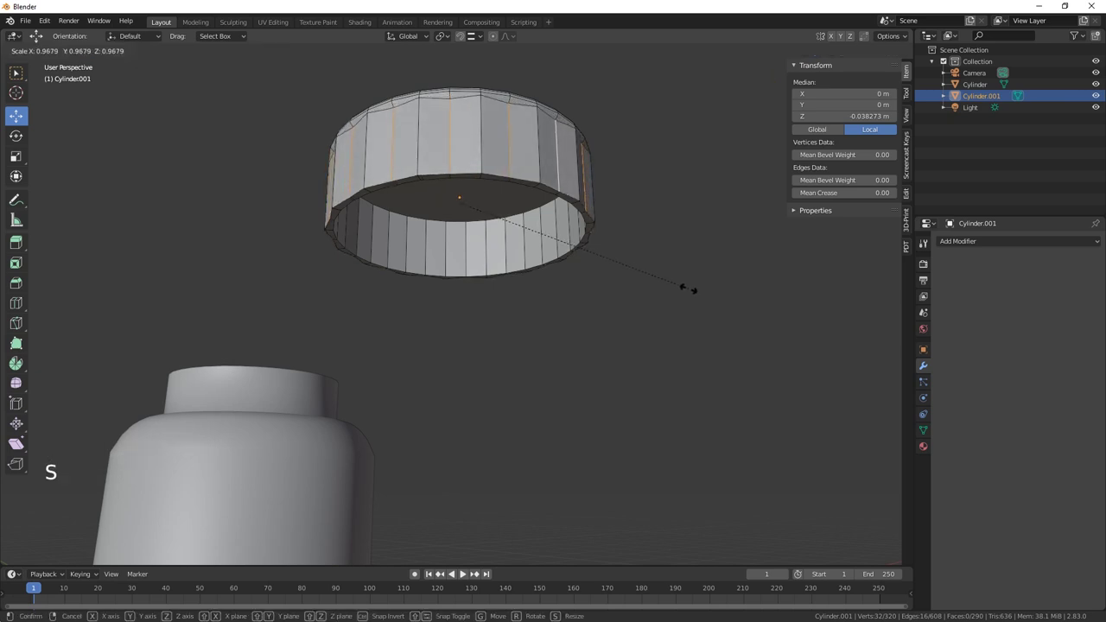
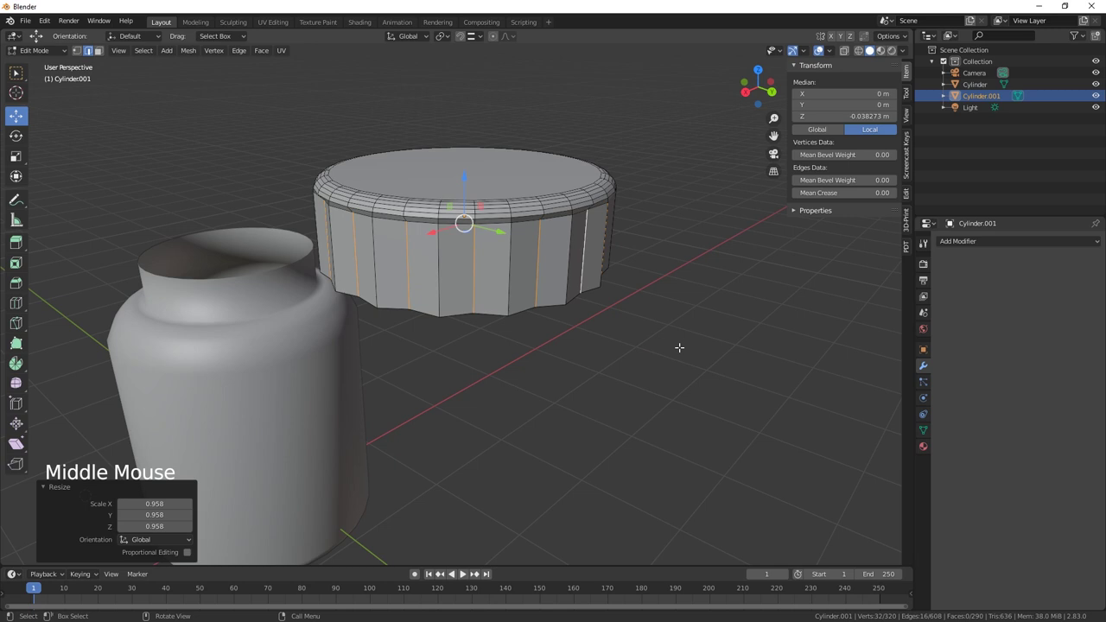
Step: Bevel the alternating vertical edges into rounded grip grooves around the lid
key("ctrl+b")
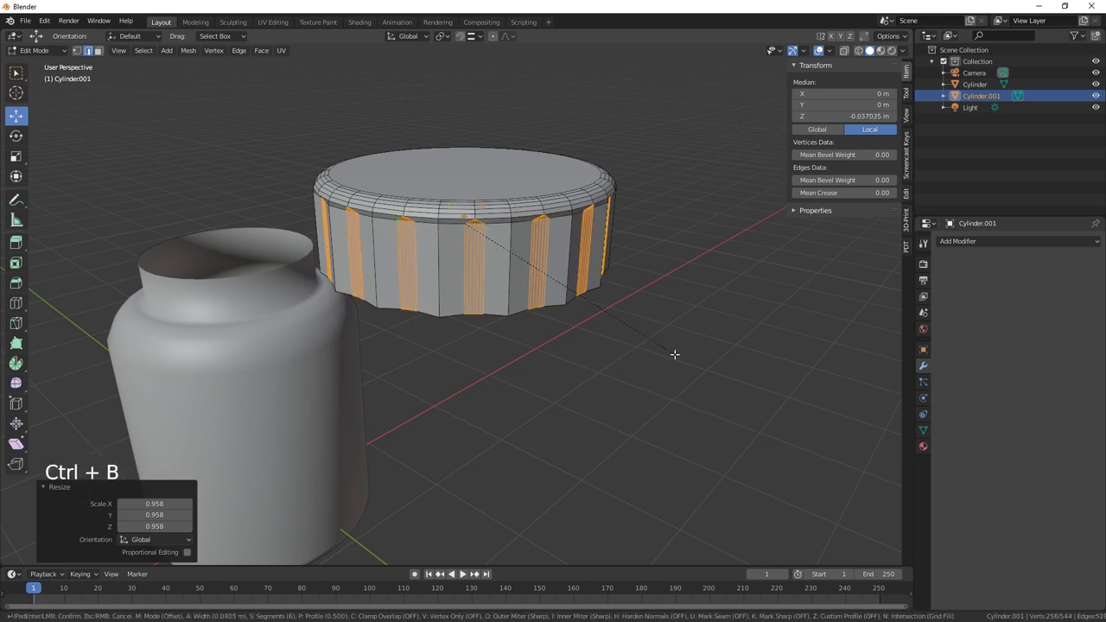
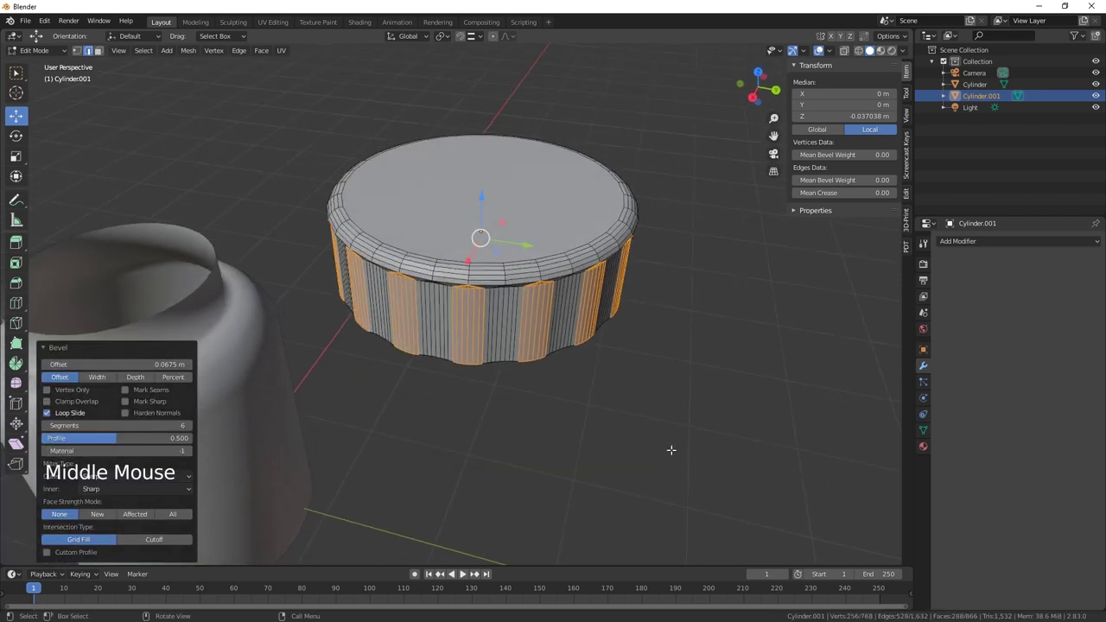
Step: Leave Edit Mode, shade the lid smooth and enable Auto Smooth in its mesh data settings
key("Tab")
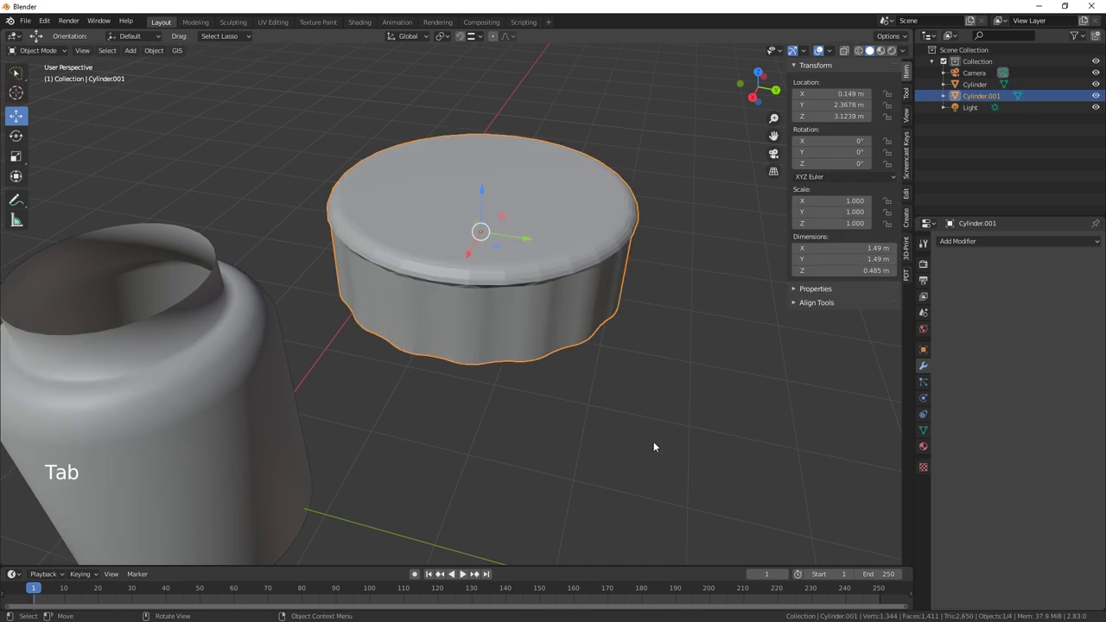
right_click(576, 327)
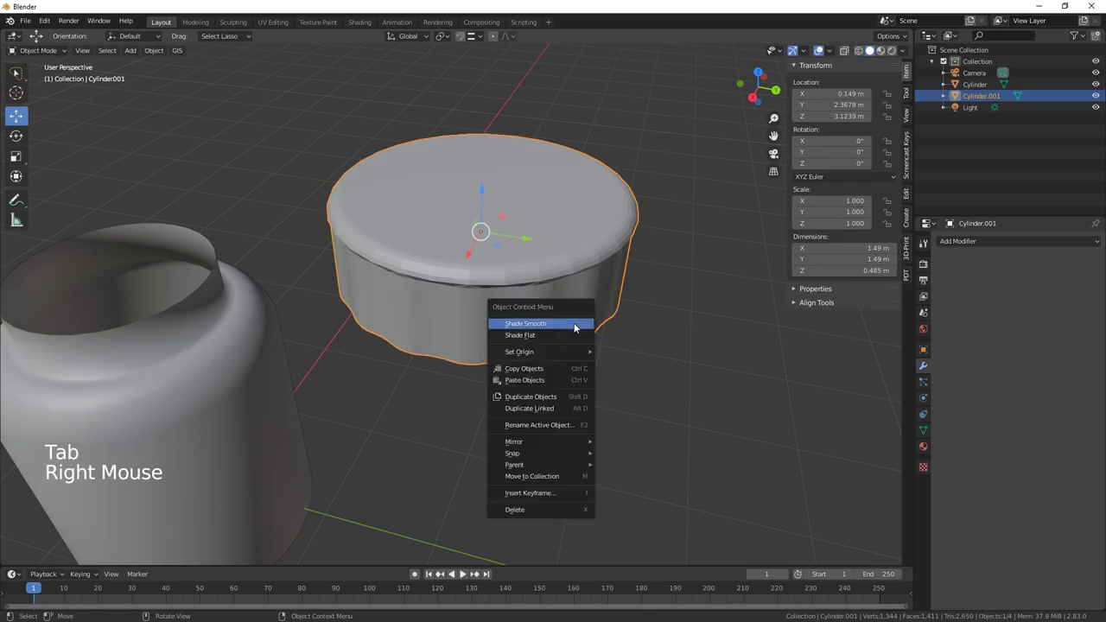
left_click(924, 433)
left_click(960, 457)
middle_click(611, 369)
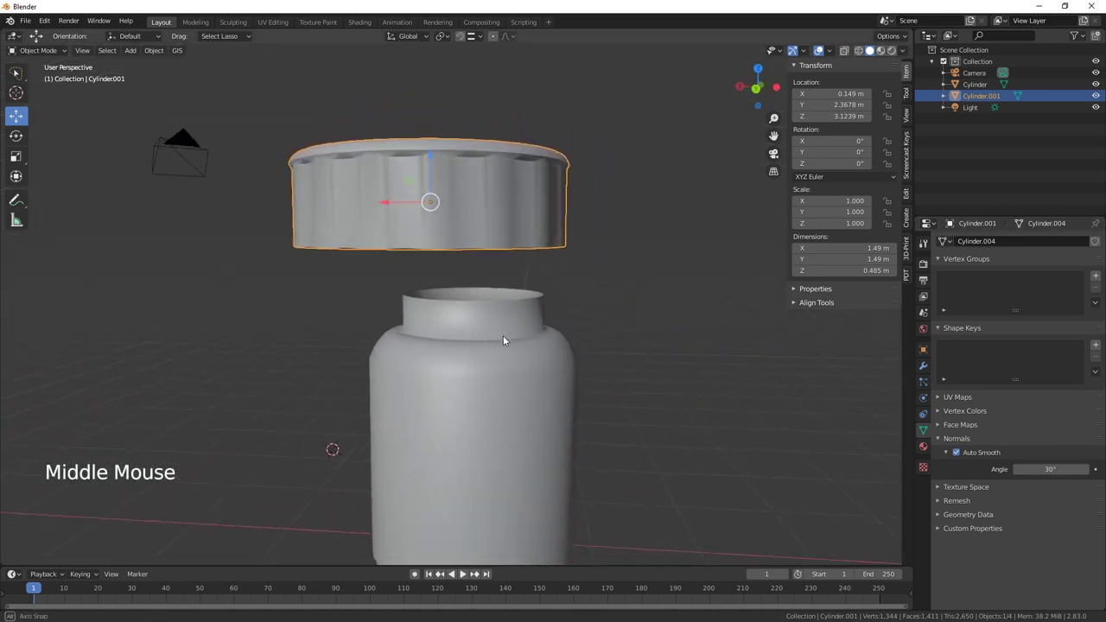
middle_click(601, 369)
scroll("down", 3)
Step: Give the jar body the same smooth shading and move the lid back onto its neck
left_click(283, 377)
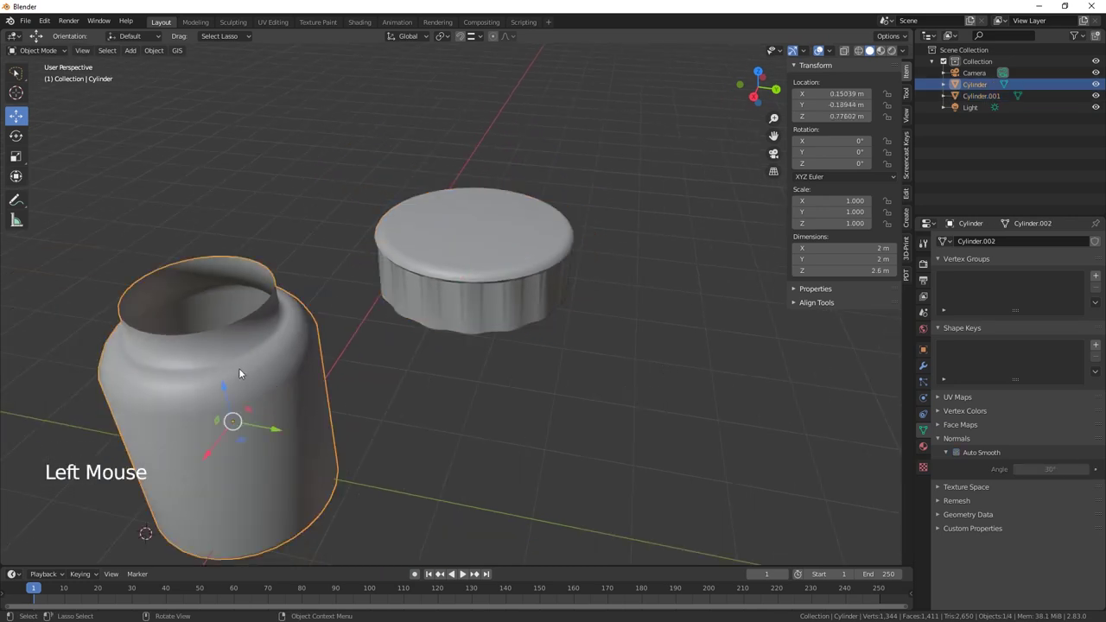
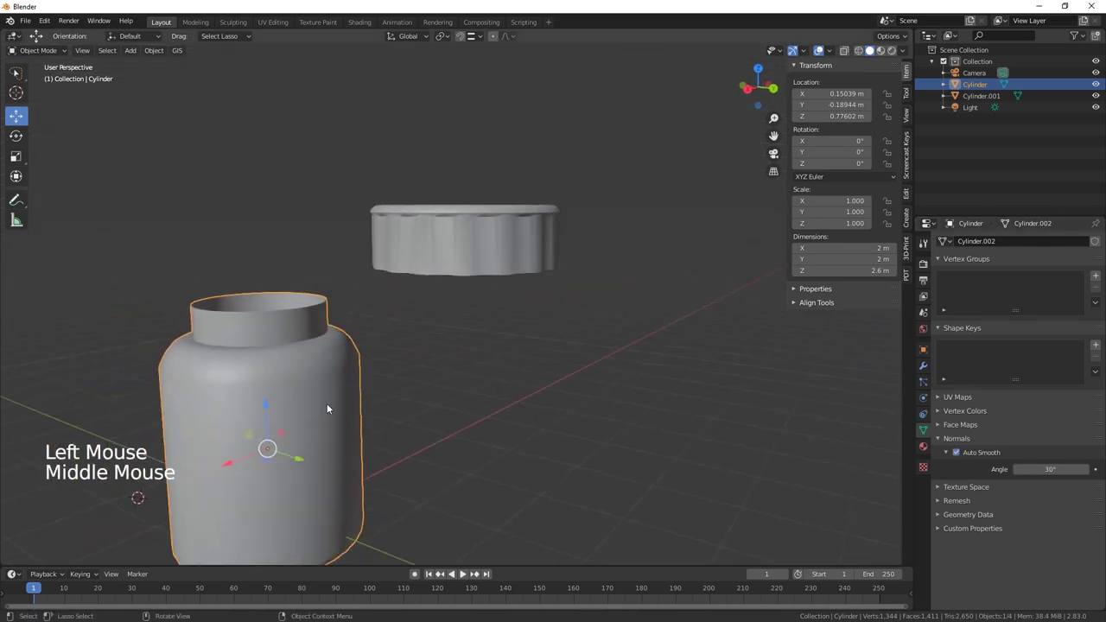
middle_click(383, 419)
middle_click(559, 427)
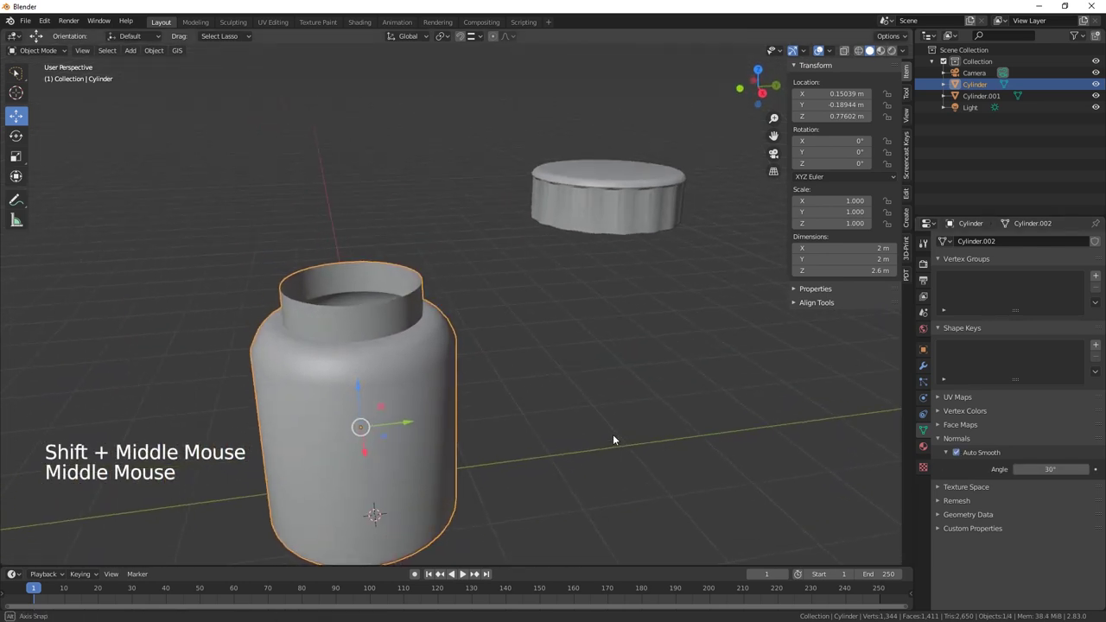
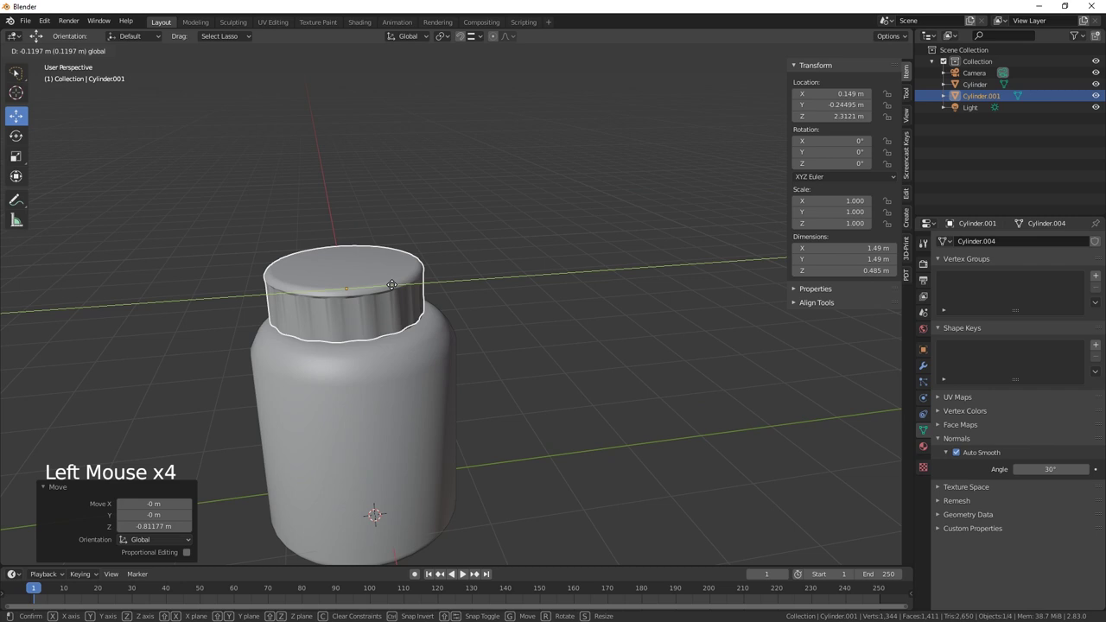
middle_click(499, 414)
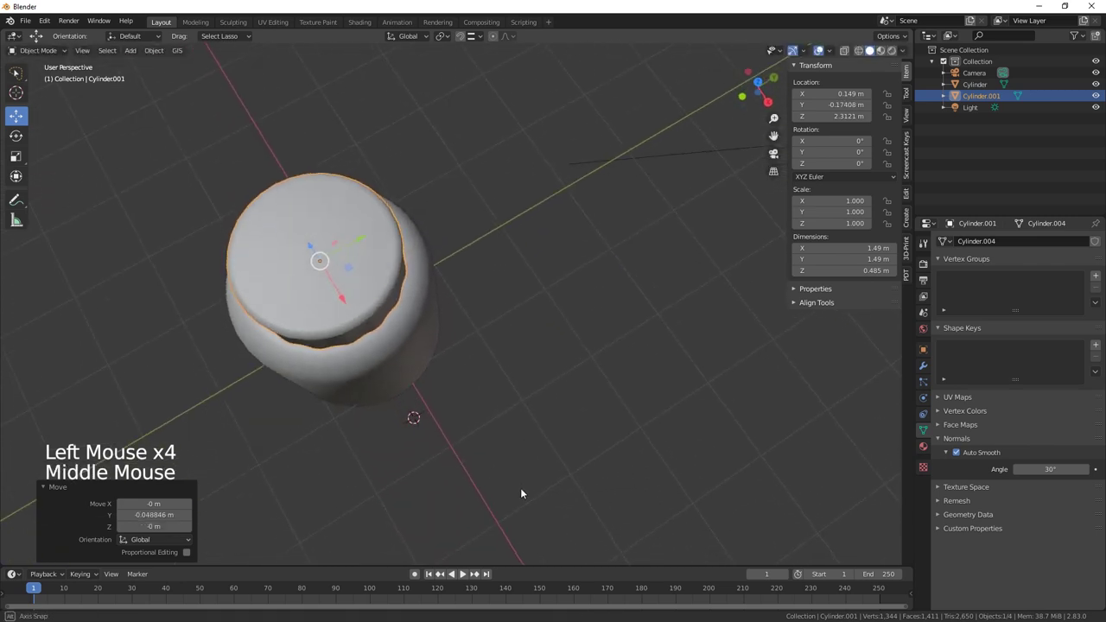
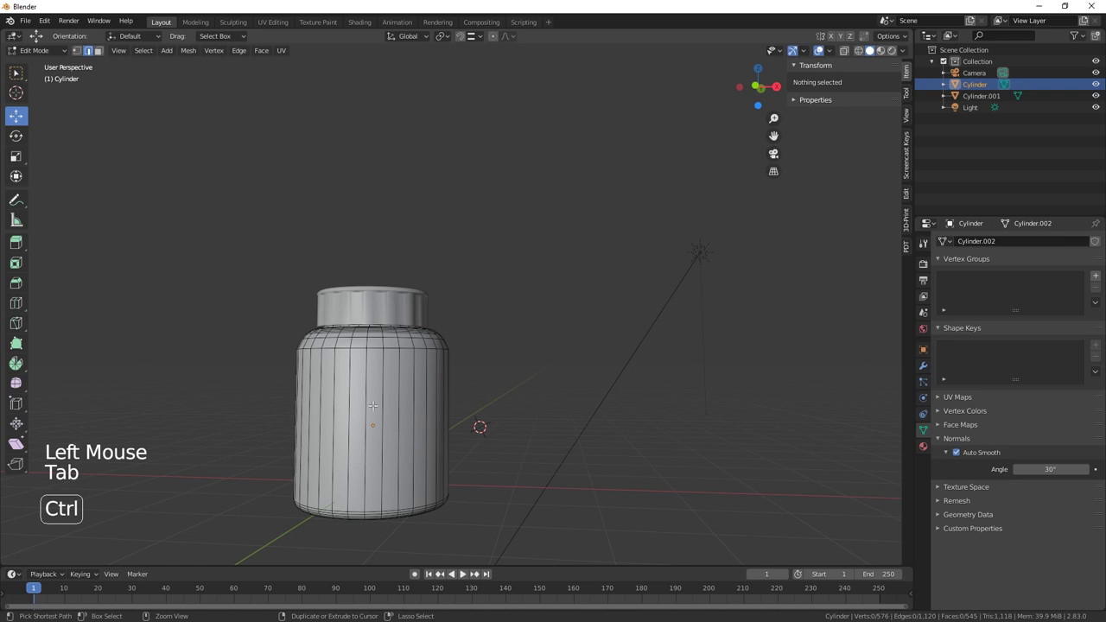
Step: Add two edge loops around the jar's middle and spread them apart vertically for the label band
key("ctrl+r")
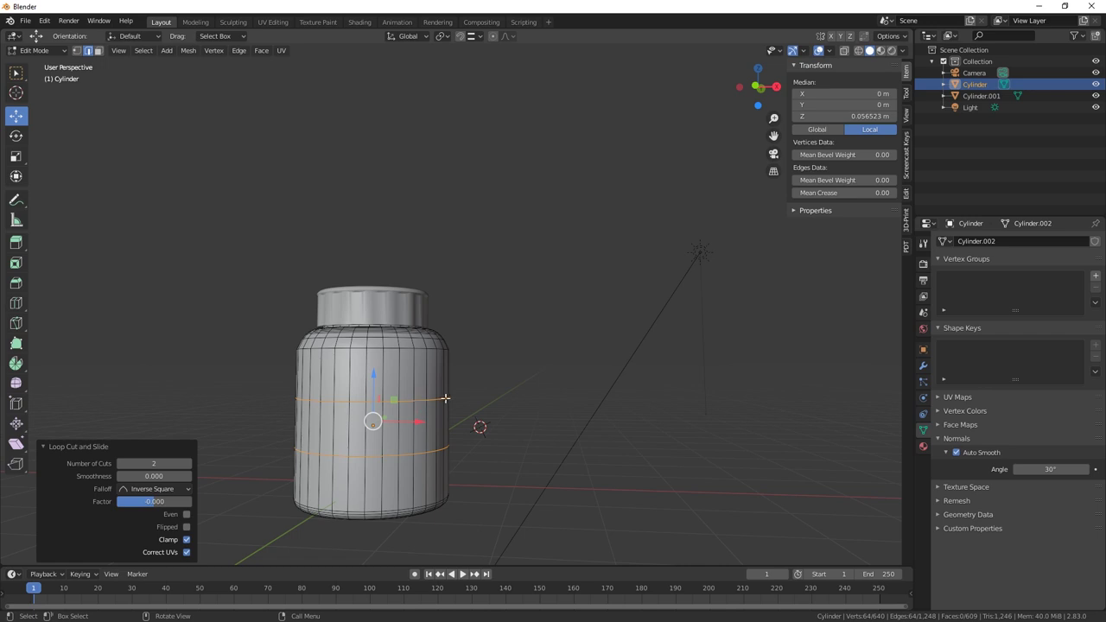
key("s")
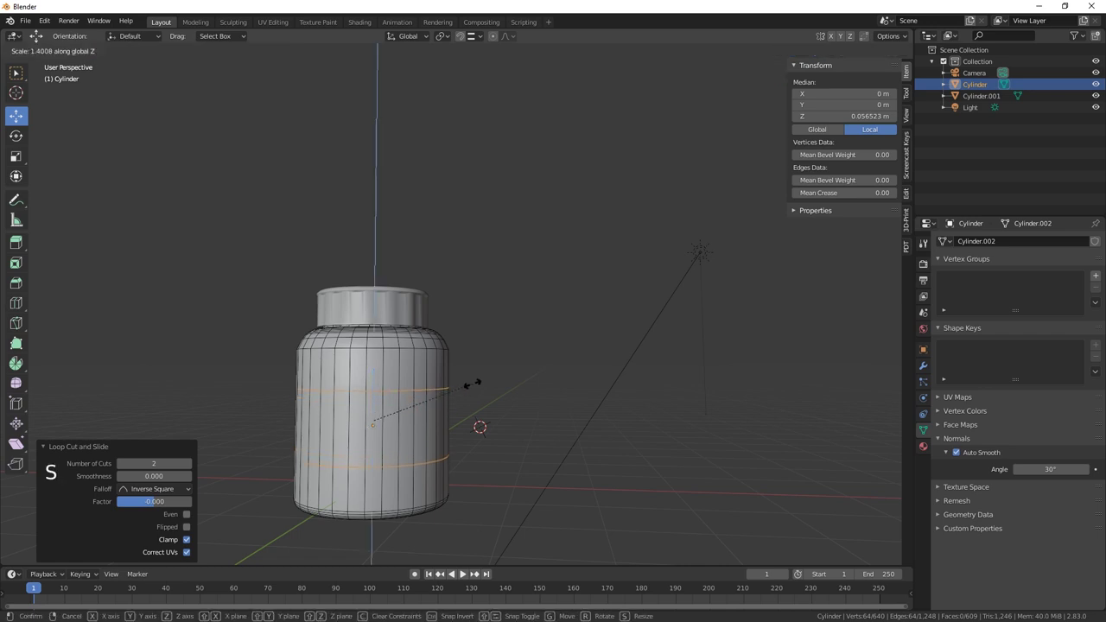
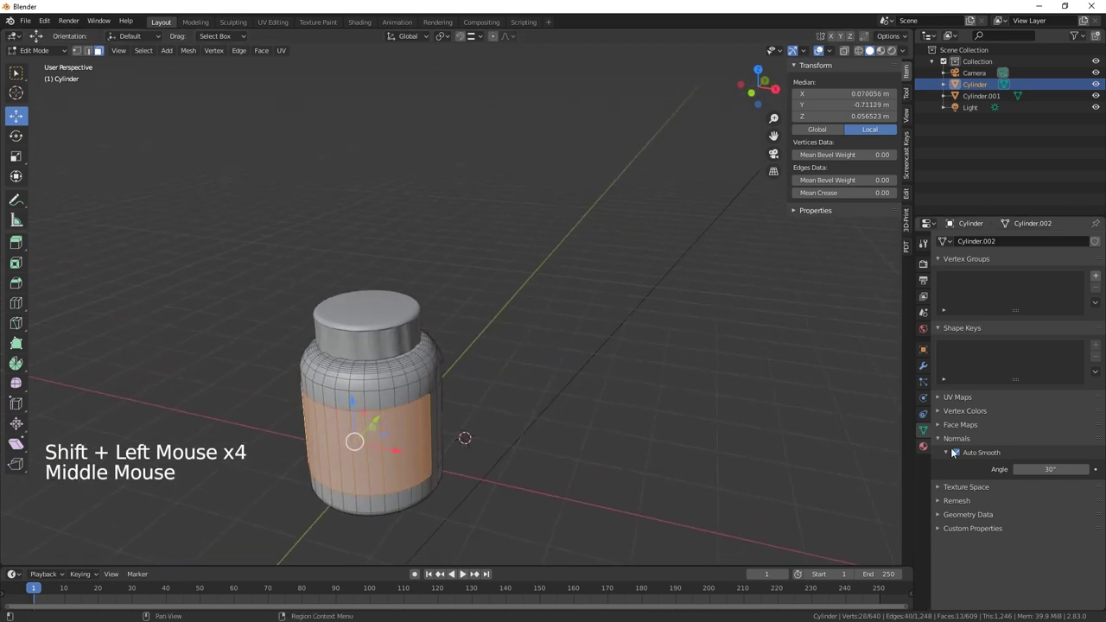
Step: Add a second material slot on the jar and create a new material in it
left_click(924, 450)
left_click(1099, 247)
left_click(1101, 244)
left_click(977, 251)
left_click(999, 322)
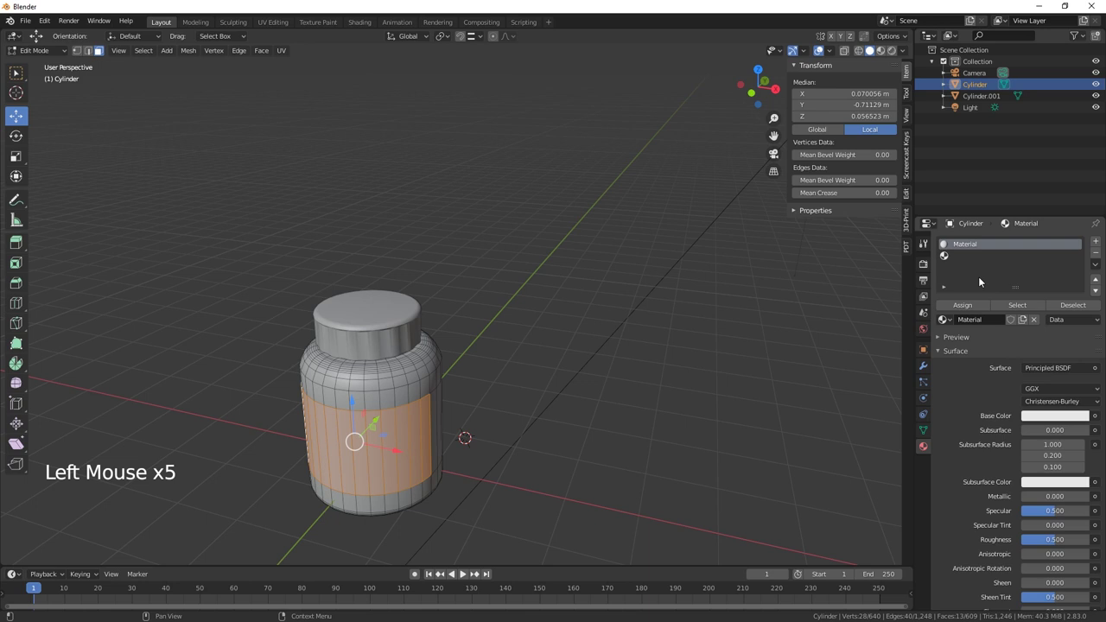
left_click(948, 257)
Step: Make the new material red, assign it to the label band faces and show it in Material Preview
left_click(1014, 326)
left_click(1056, 418)
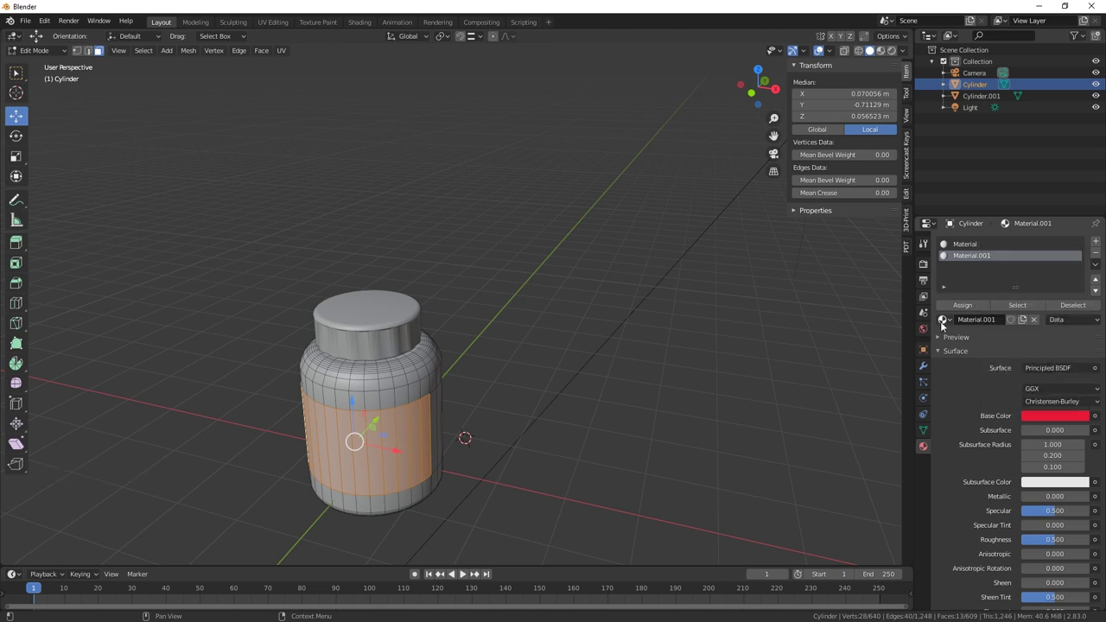
left_click(957, 308)
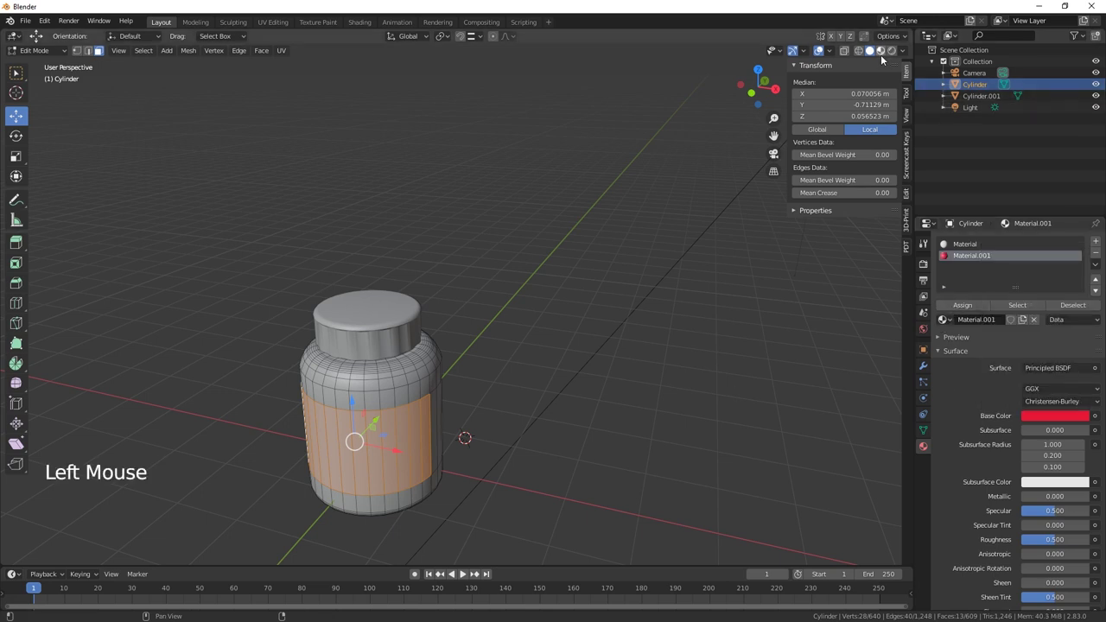
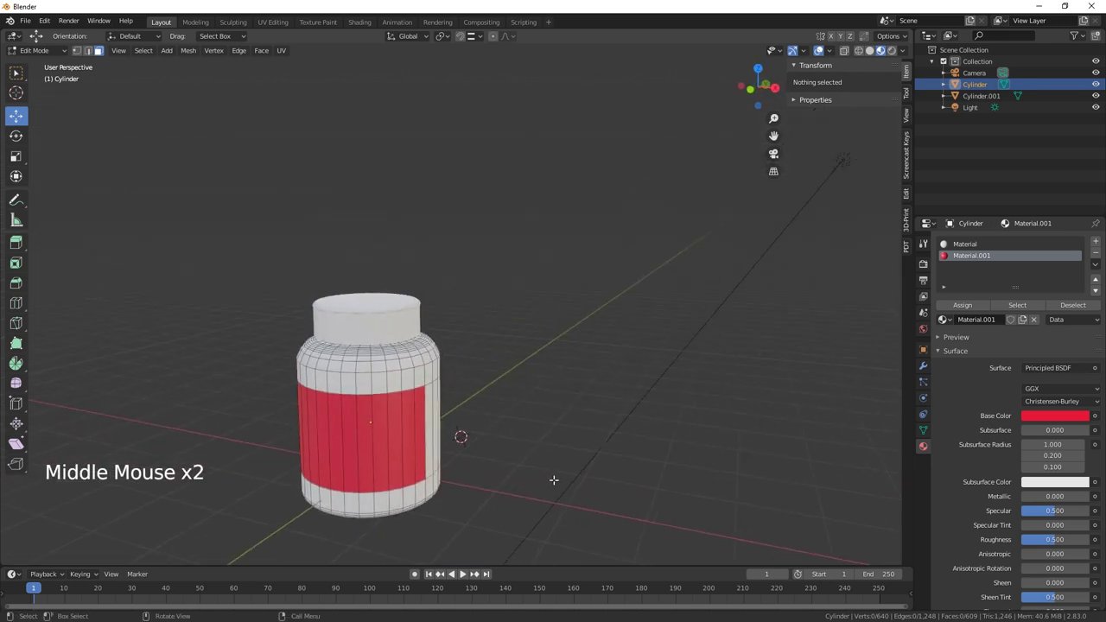
scroll("down", 3)
scroll("down", 3)
scroll("up", 3)
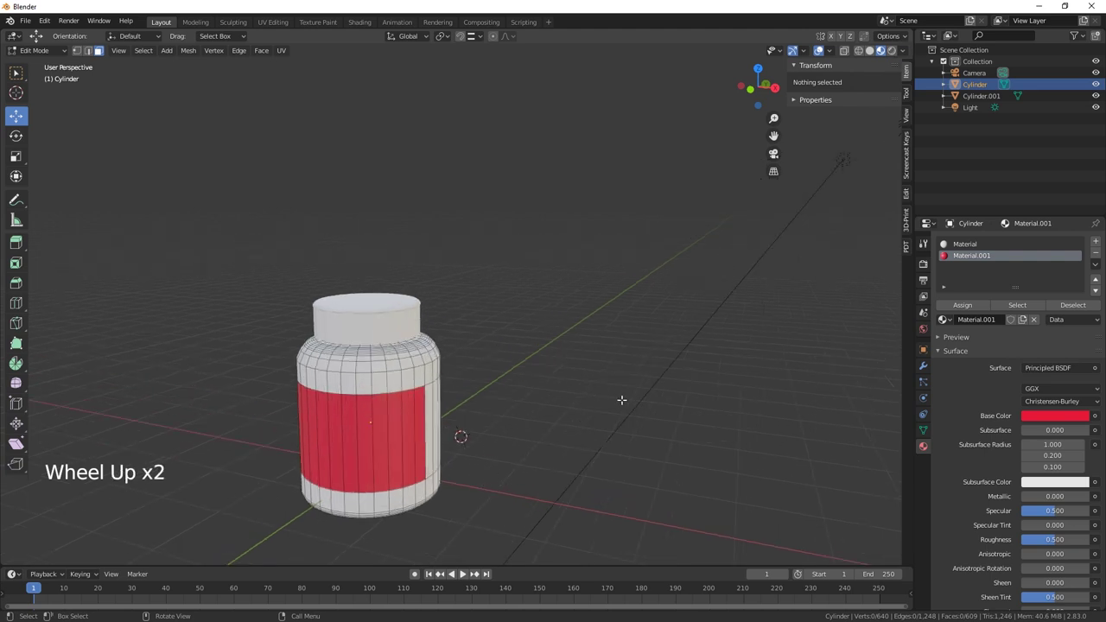
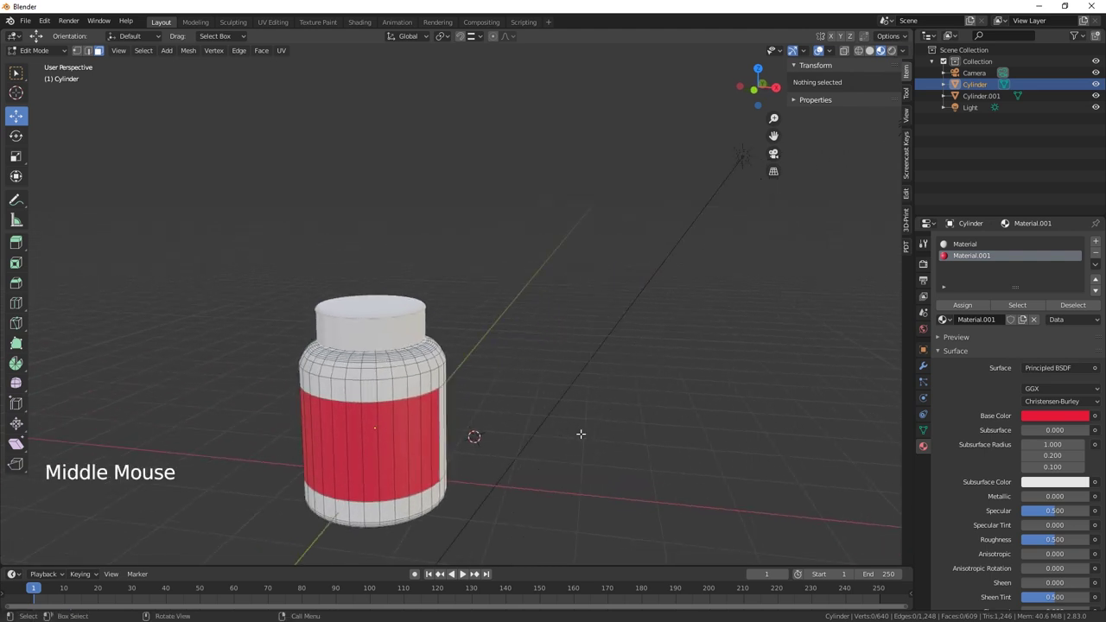
Step: Add a plane beneath the jar as a floor, lowered along Z
key("Tab")
key("shift+a")
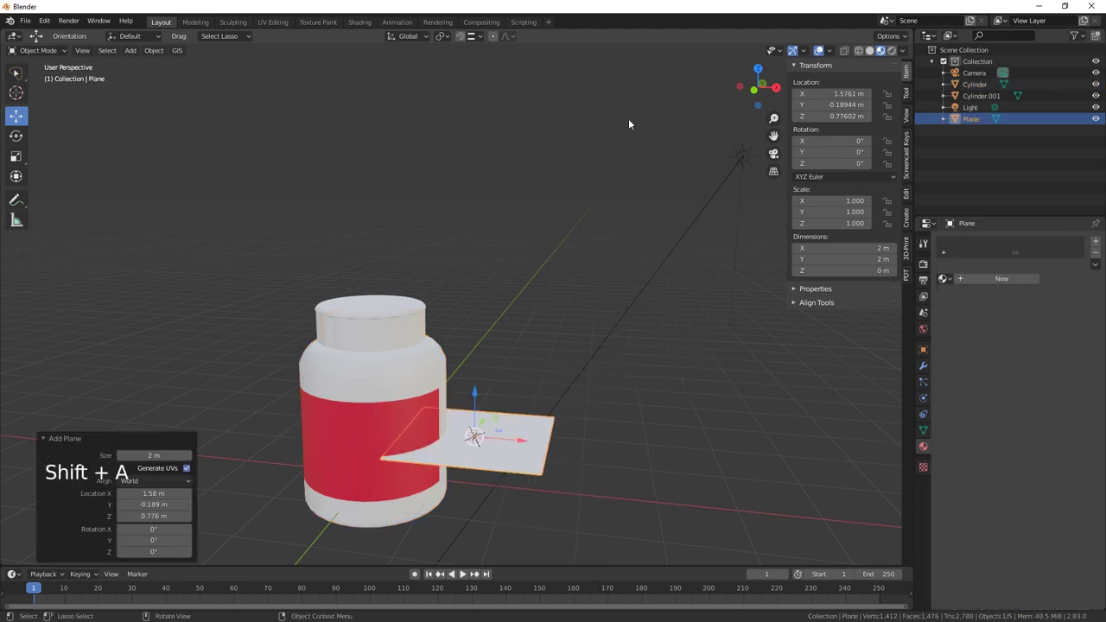
left_click(478, 394)
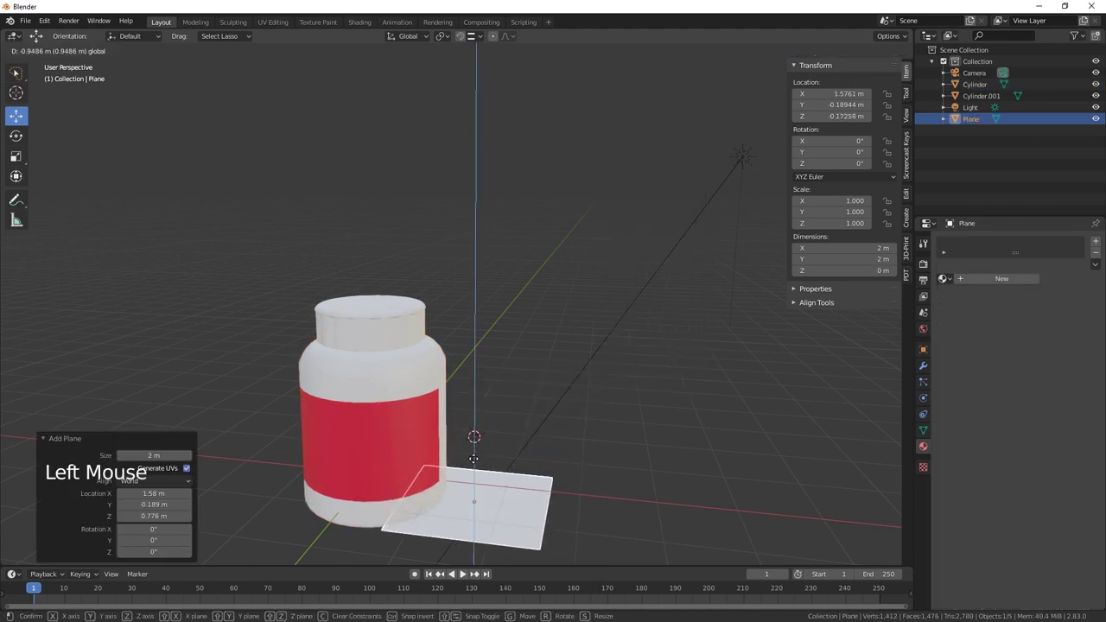
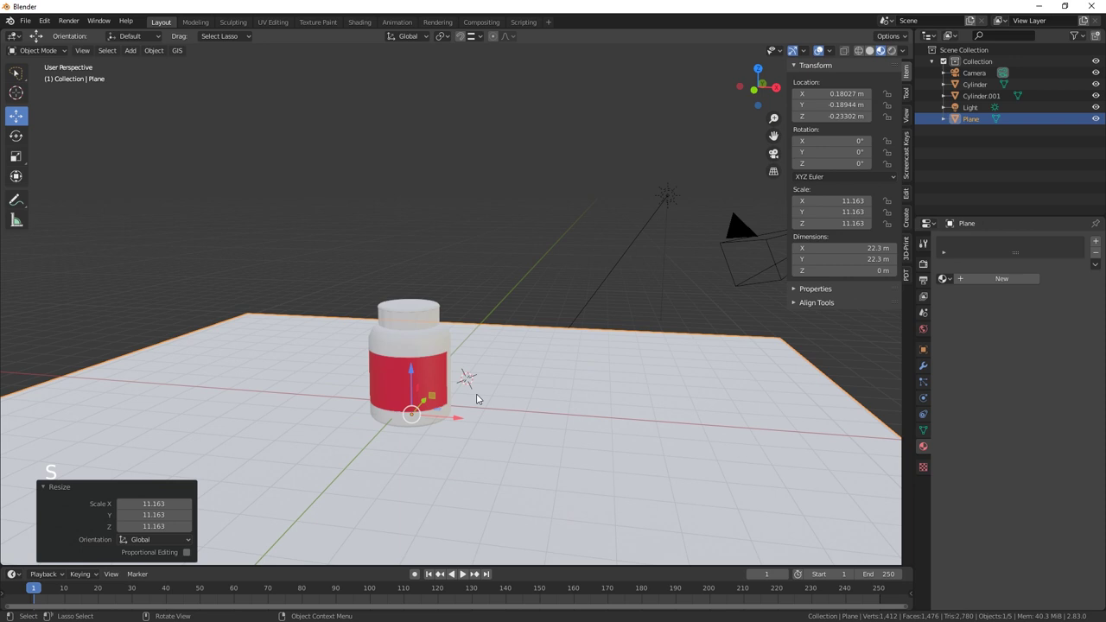
Step: Scale the floor up, stretch it wider along X and shift it back along Y behind the jar
left_click(20, 177)
left_click(446, 421)
middle_click(554, 446)
left_click(473, 376)
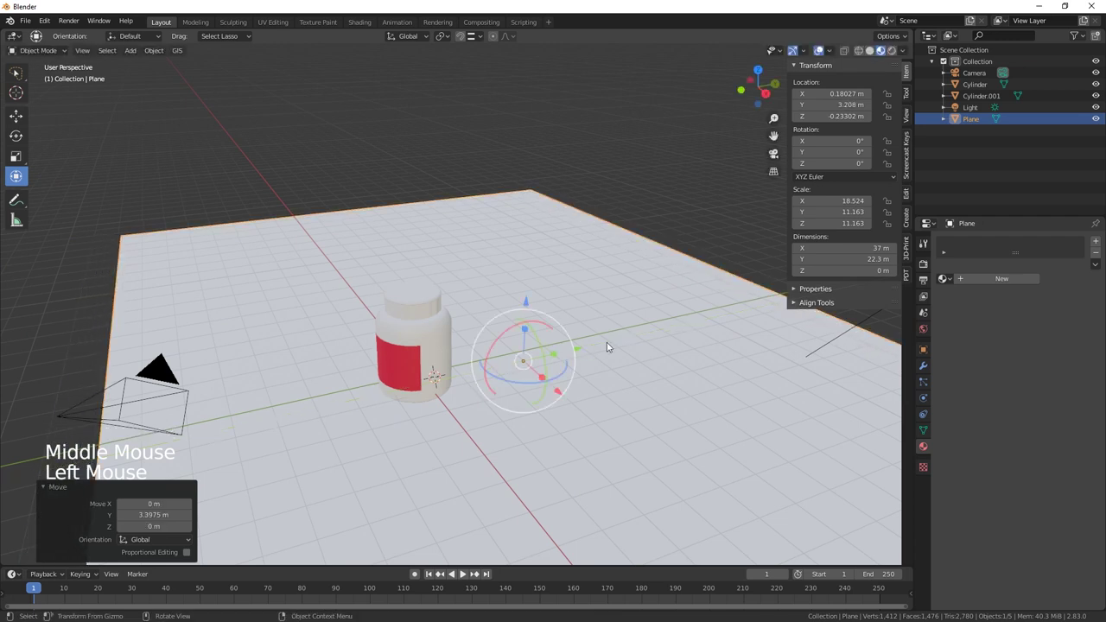
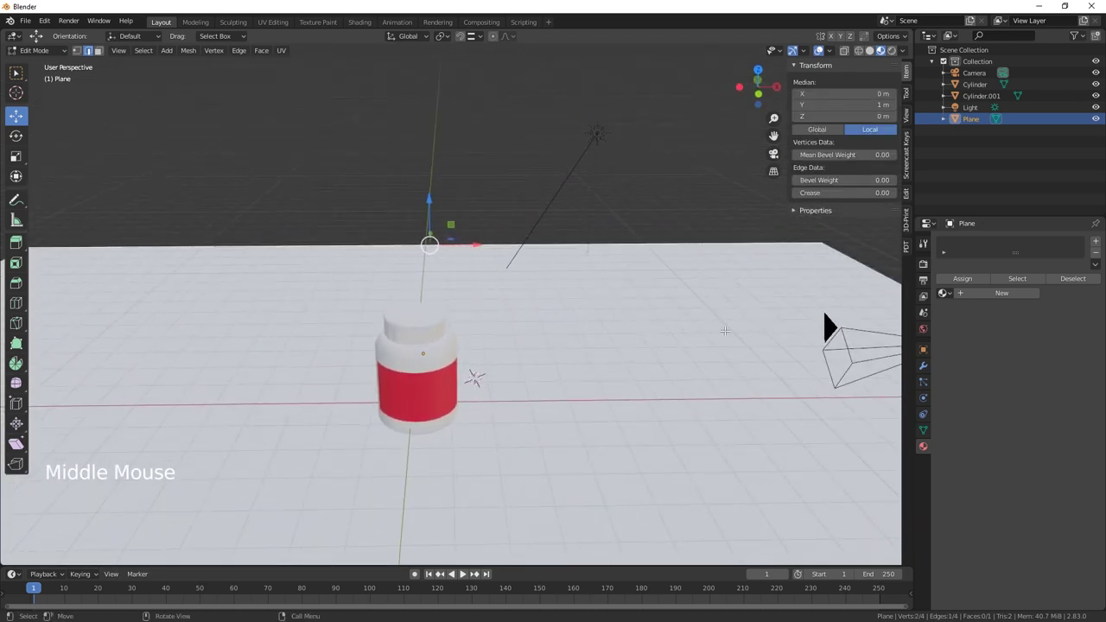
Step: Extrude the floor's back edge up into a wall and bevel the corner into a curved joint
key("e")
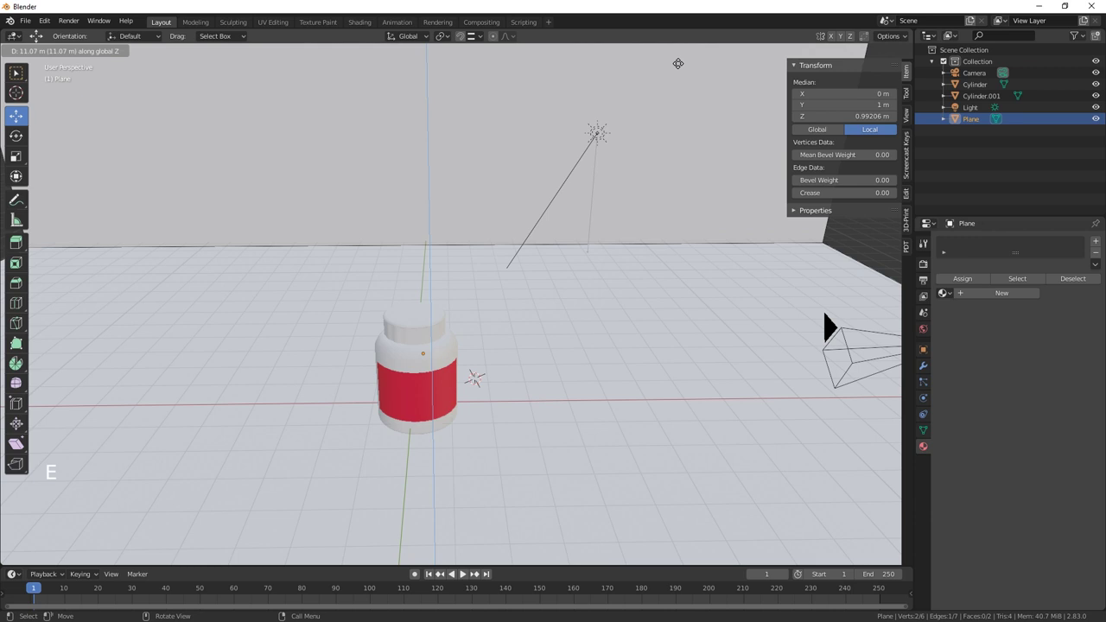
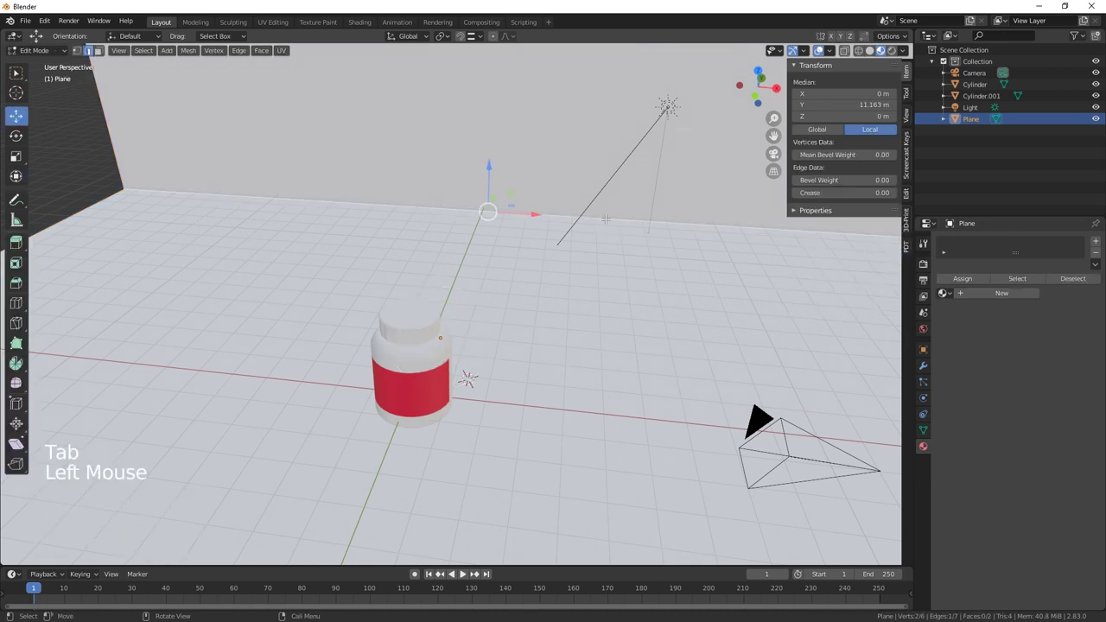
key("ctrl+b")
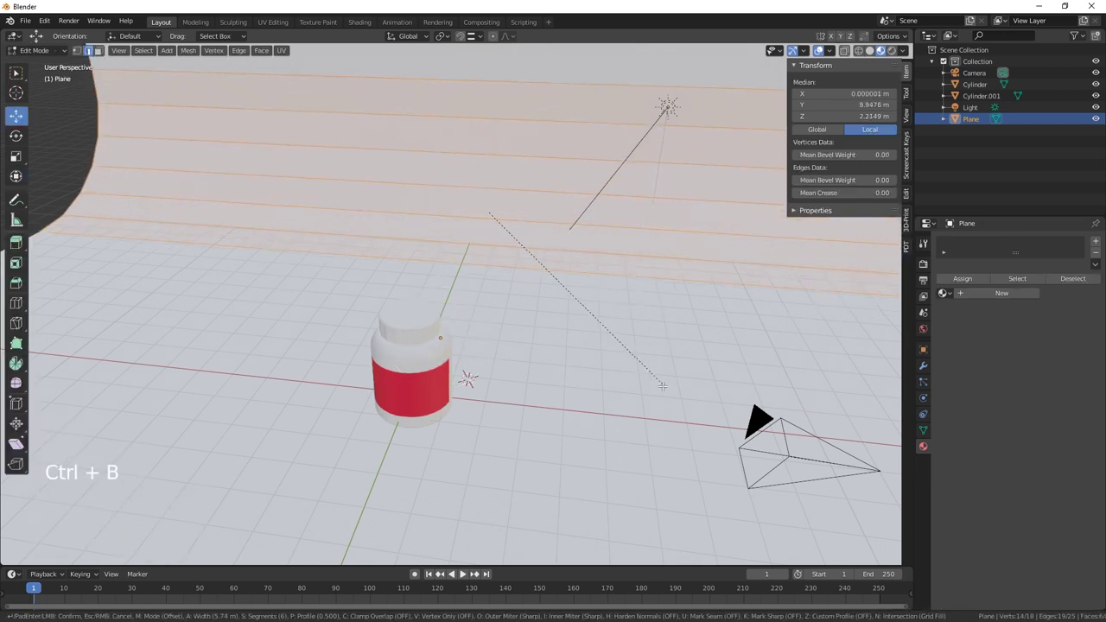
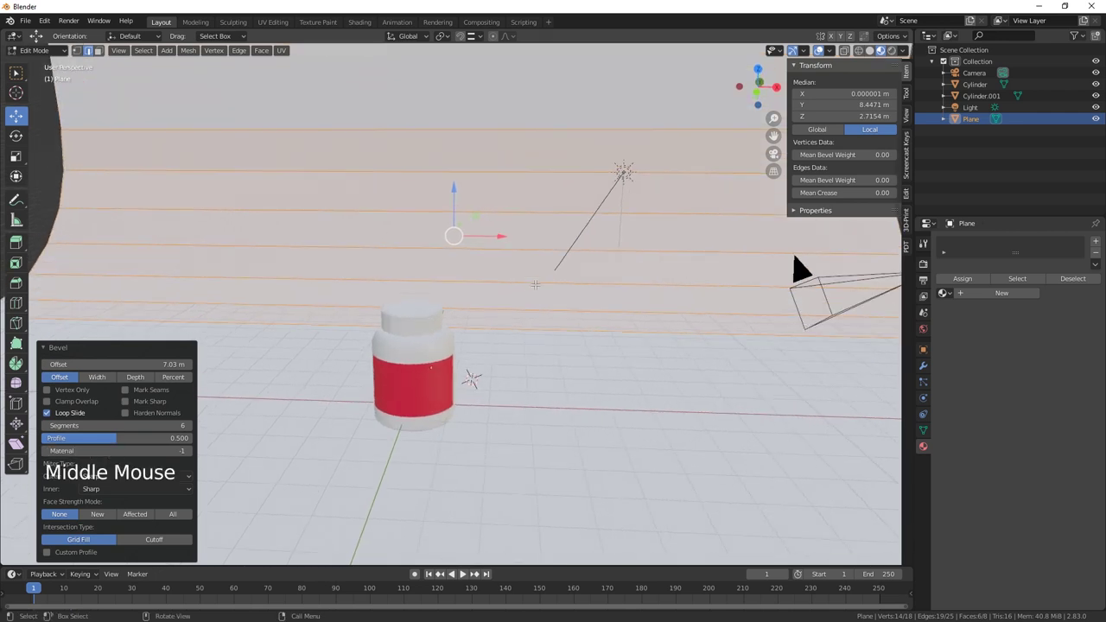
key("Tab")
Step: Switch the viewport to Rendered shading to preview the backdrop
right_click(543, 252)
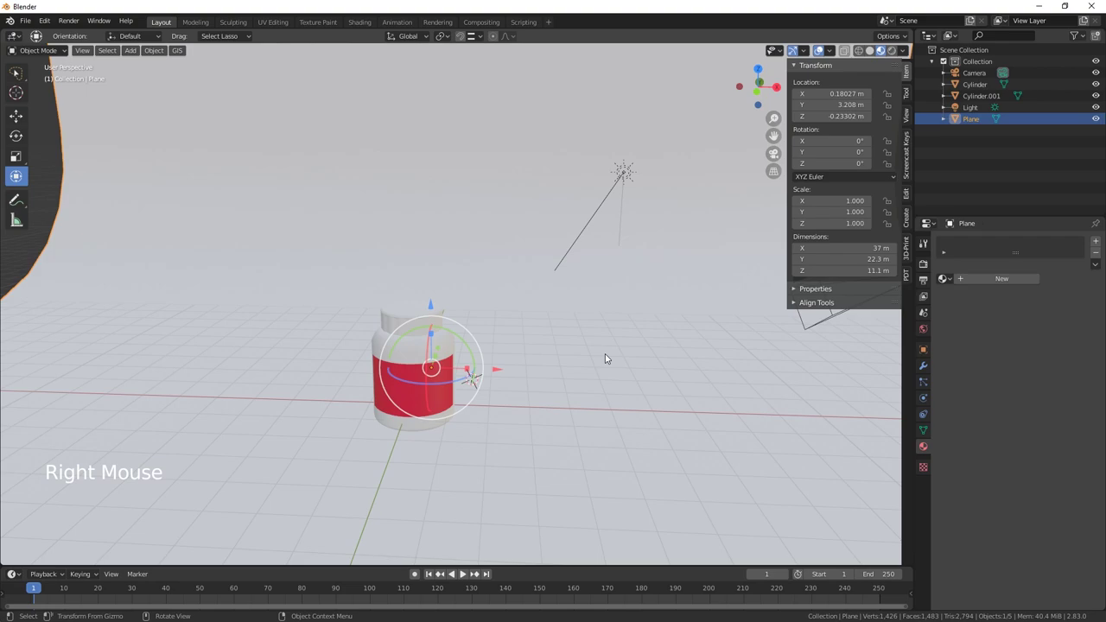
middle_click(584, 361)
left_click(898, 55)
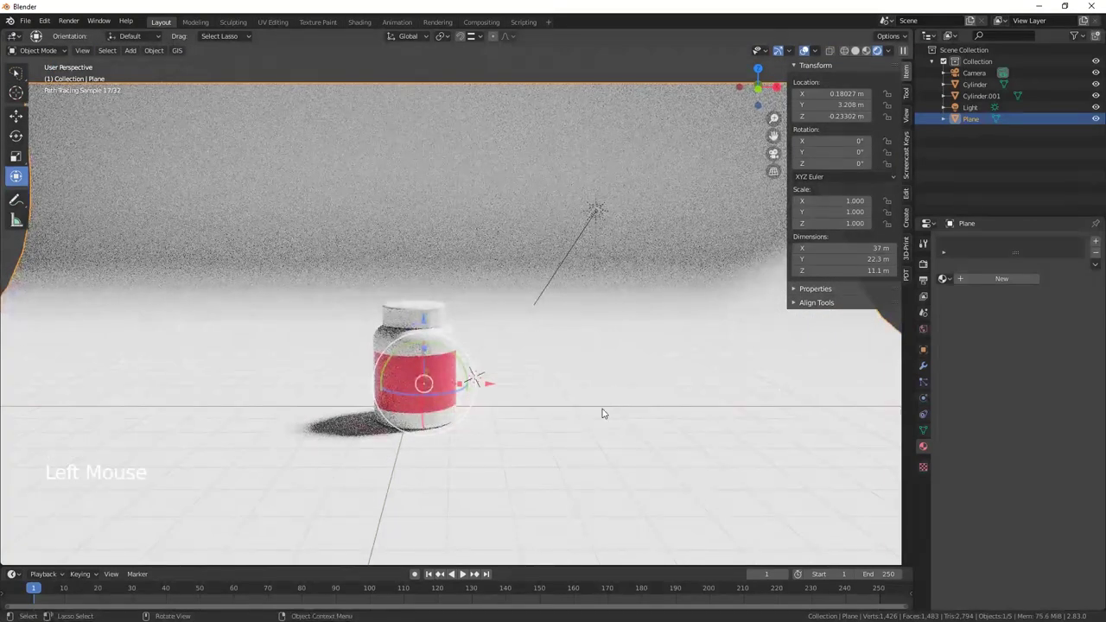
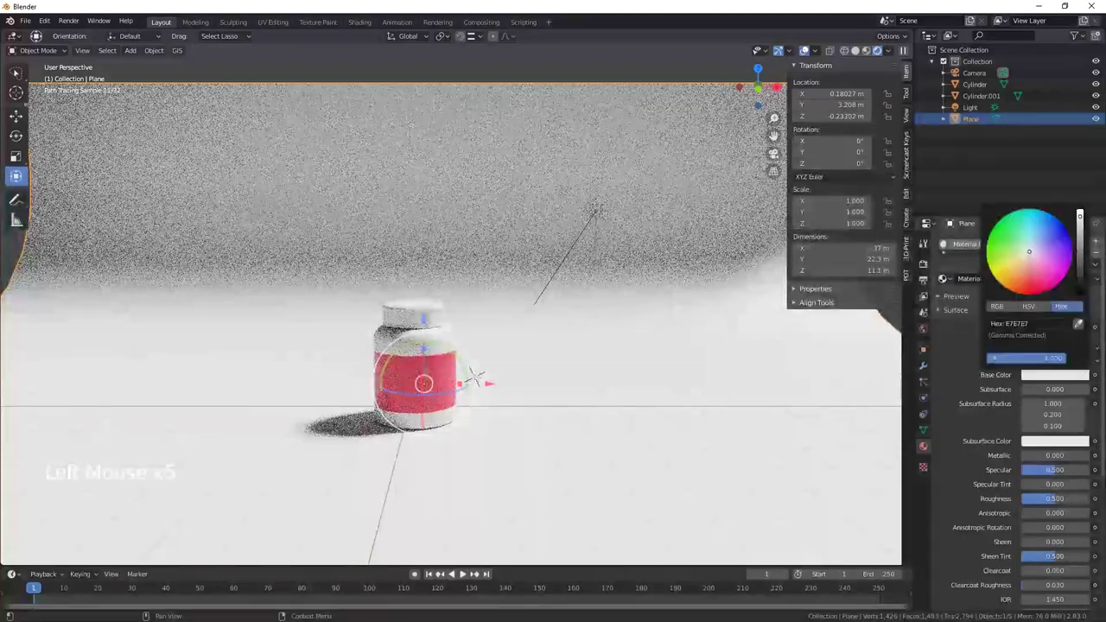
Step: Give the backdrop a new material with a dark Base Color and frame the whole backdrop in view
left_click(1084, 270)
scroll("down", 3)
scroll("down", 3)
scroll("down", 3)
middle_click(565, 412)
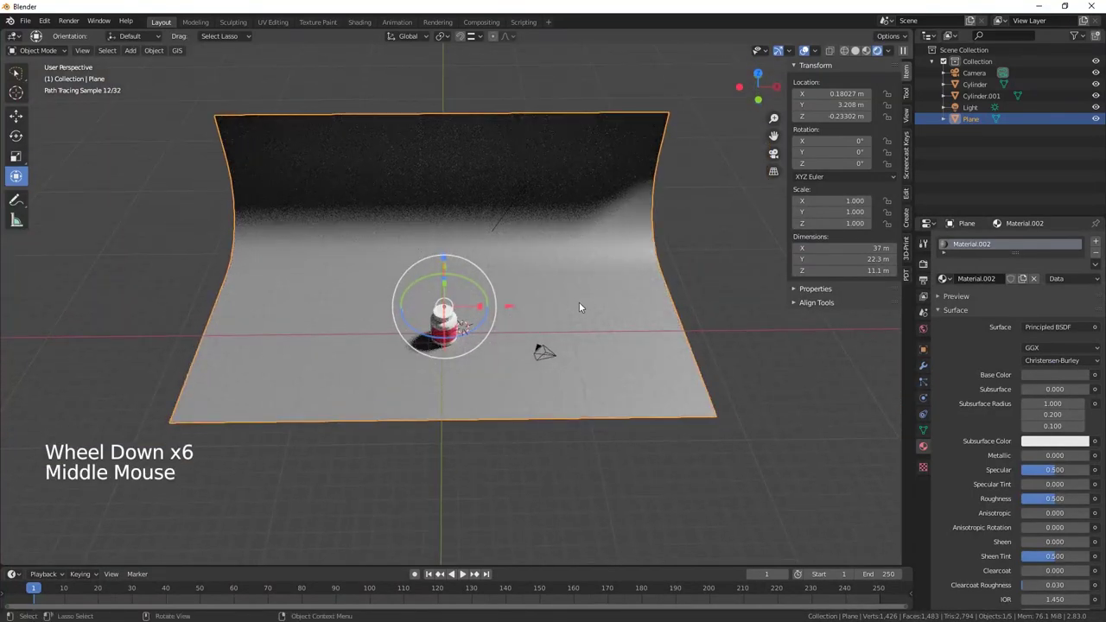
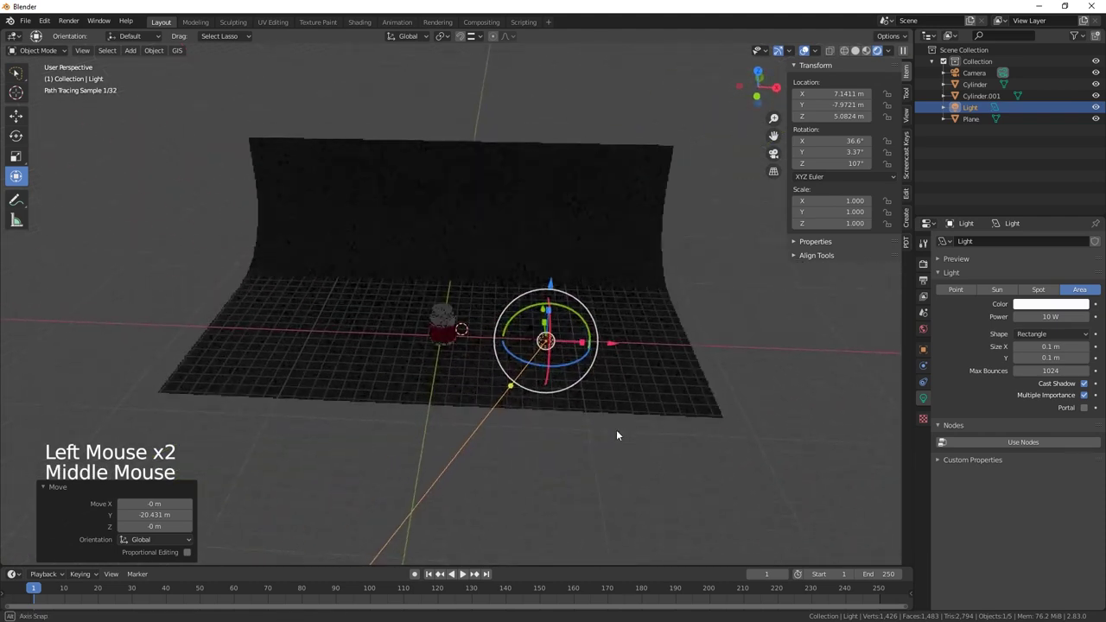
Step: Set the area light to 500 W and move it closer to the jar
left_click(560, 417)
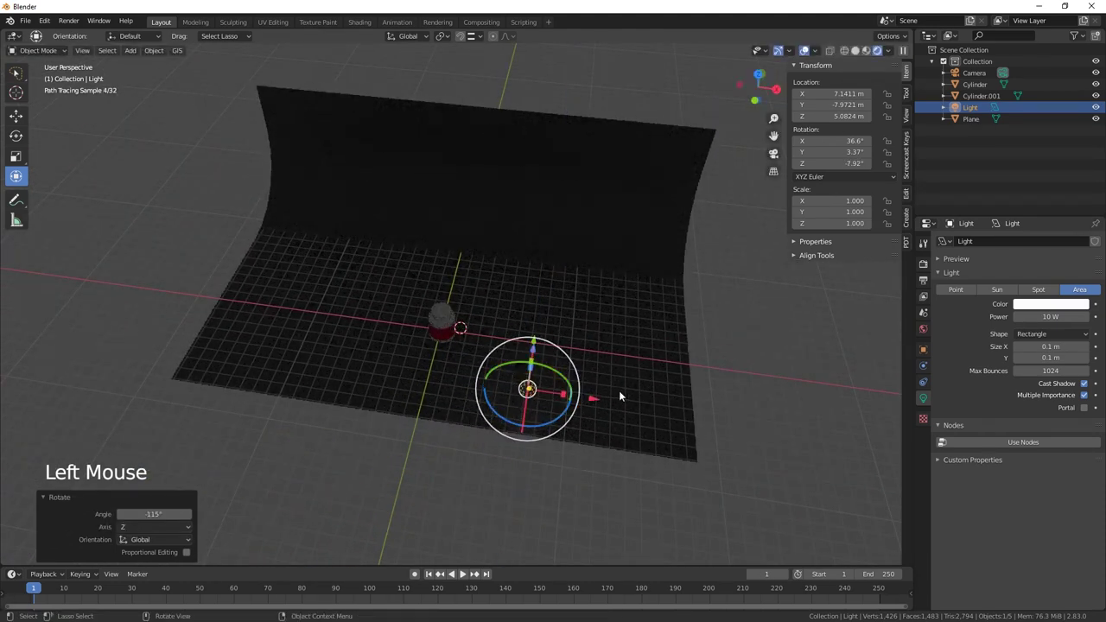
left_click(598, 401)
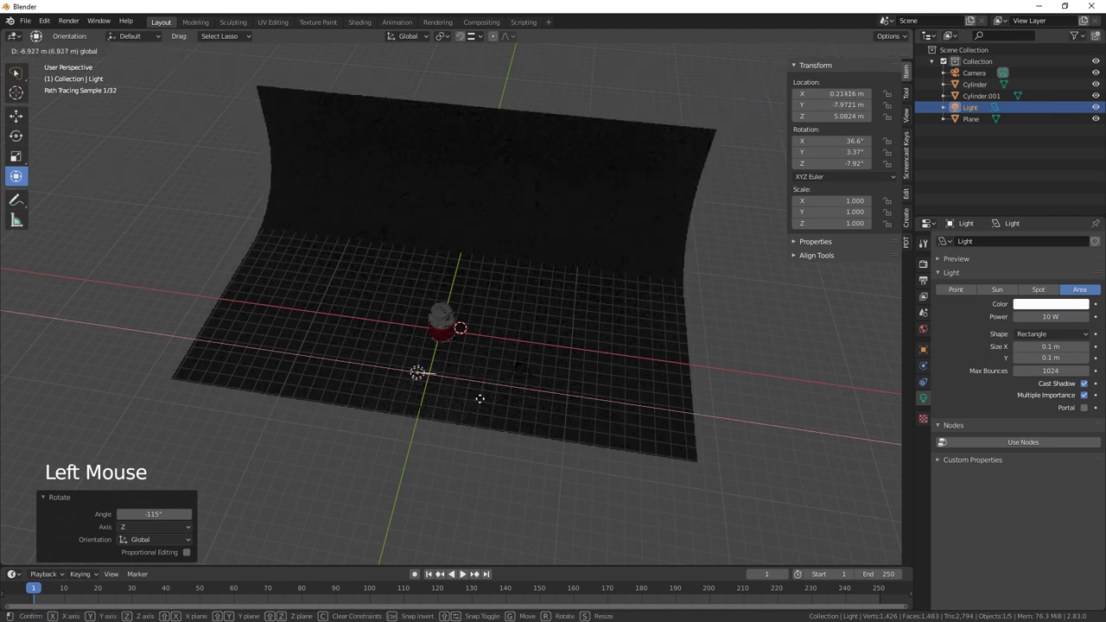
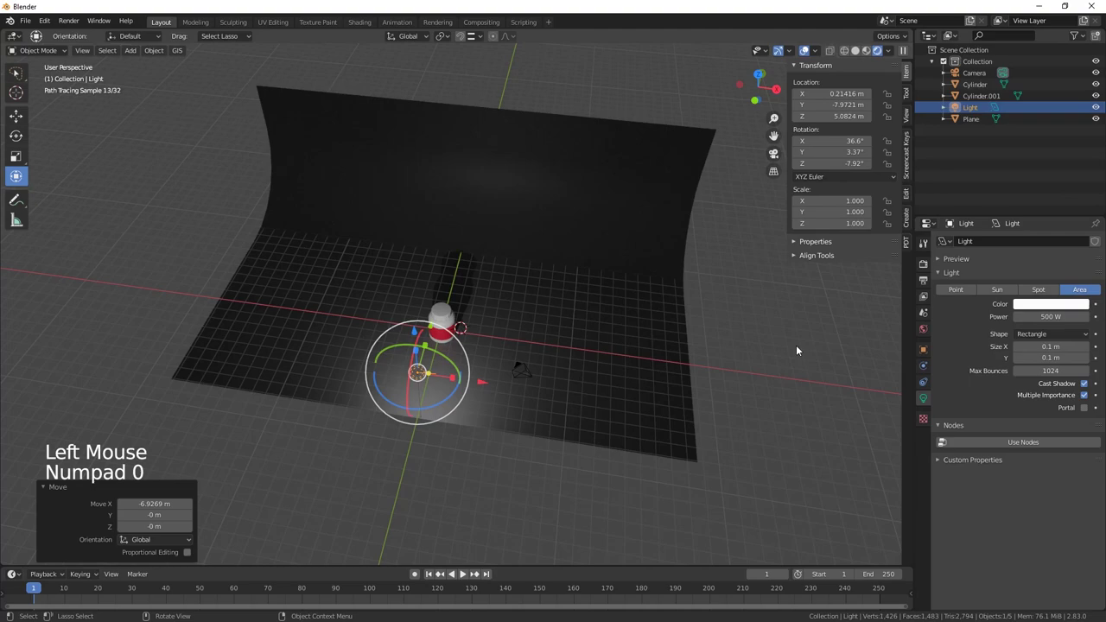
scroll("up", 3)
middle_click(489, 458)
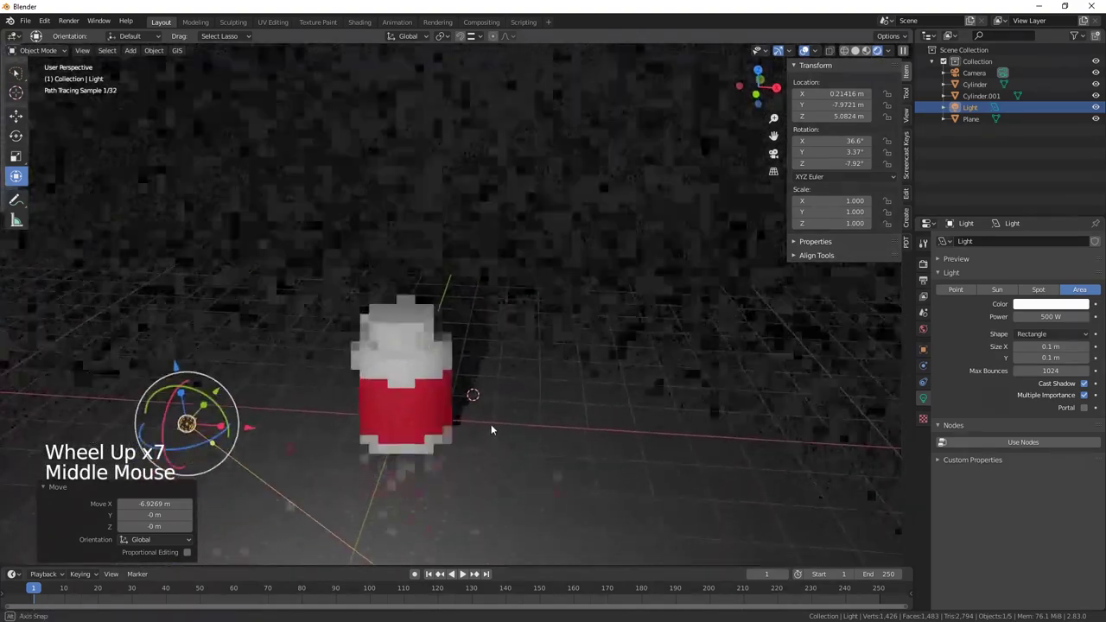
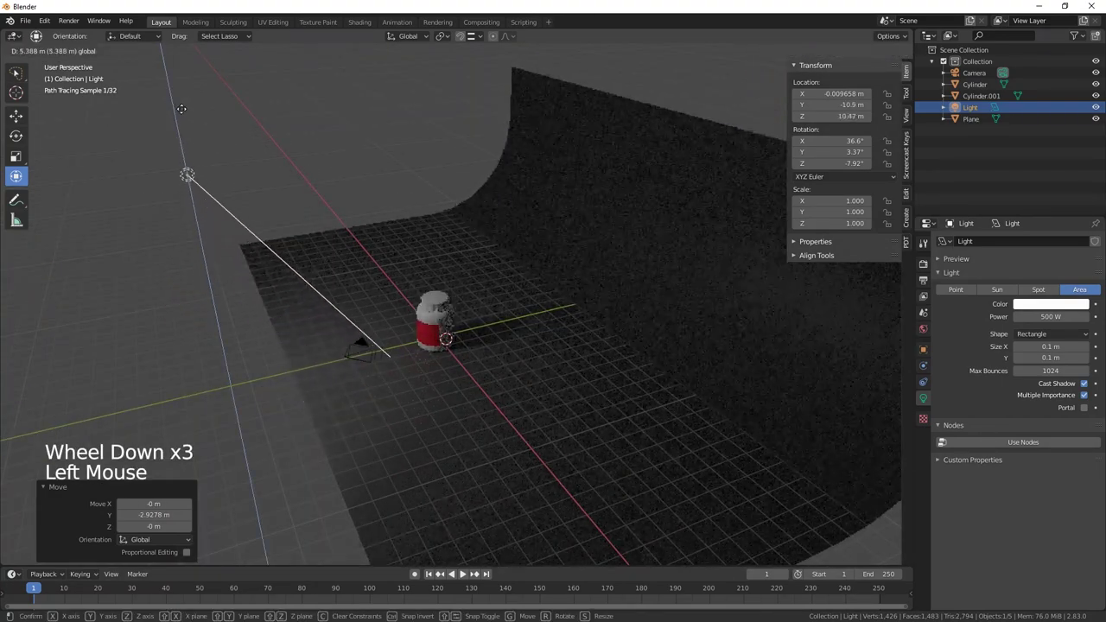
Step: Raise the light high above and in front of the jar so it casts a shadow
middle_click(441, 377)
scroll("up", 3)
middle_click(490, 439)
scroll("up", 3)
middle_click(444, 408)
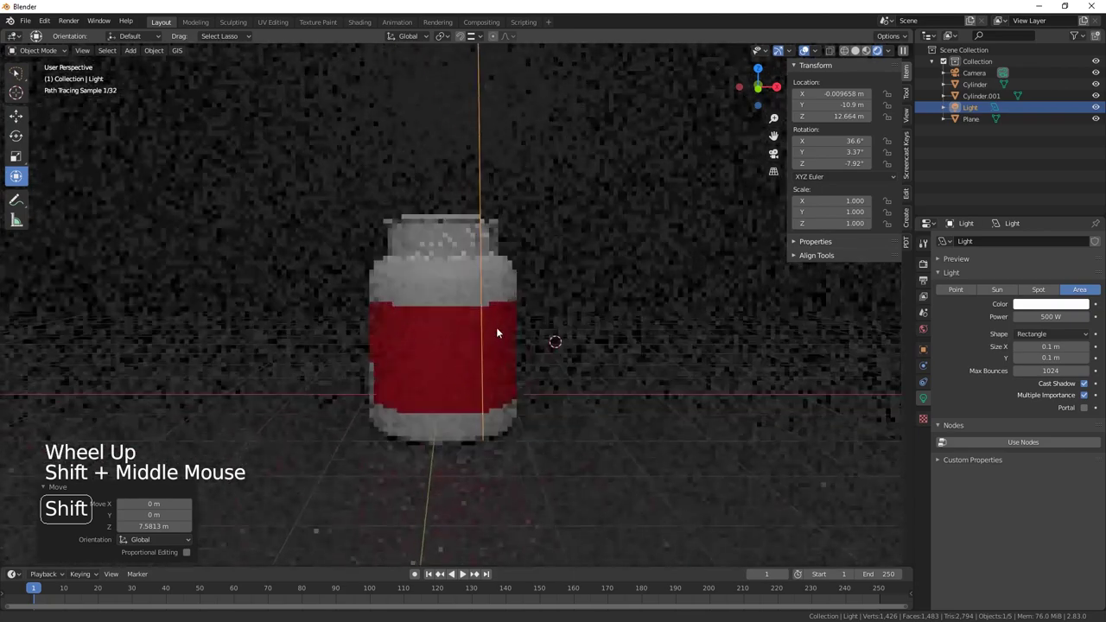
middle_click(478, 398)
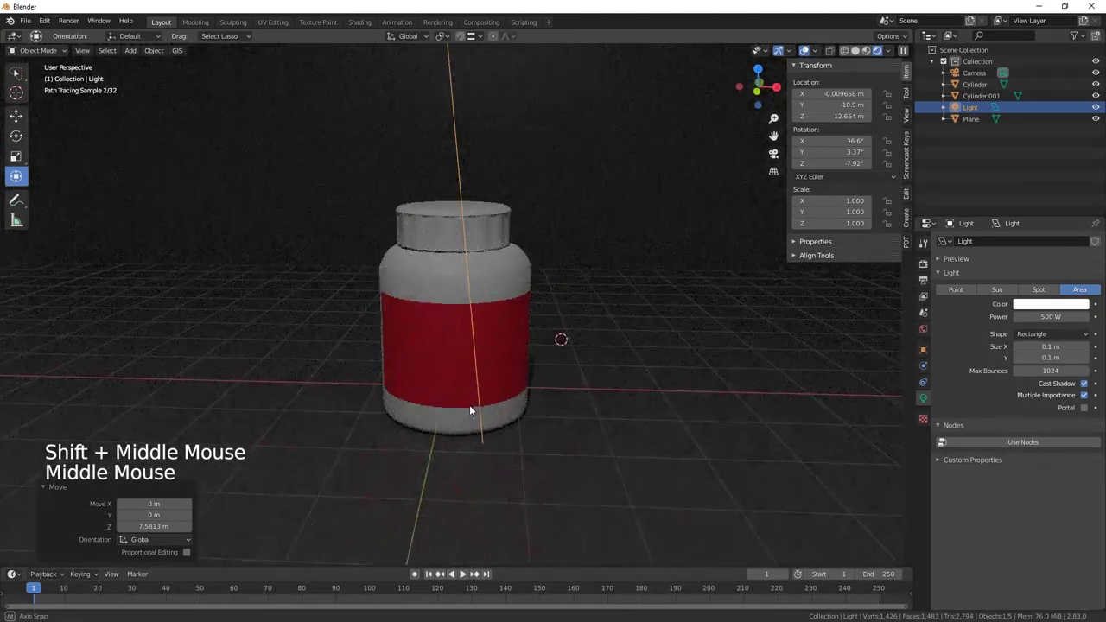
Step: Hide viewport overlays so the rendered jar shows without grid or light guides
left_click(805, 51)
left_click(783, 52)
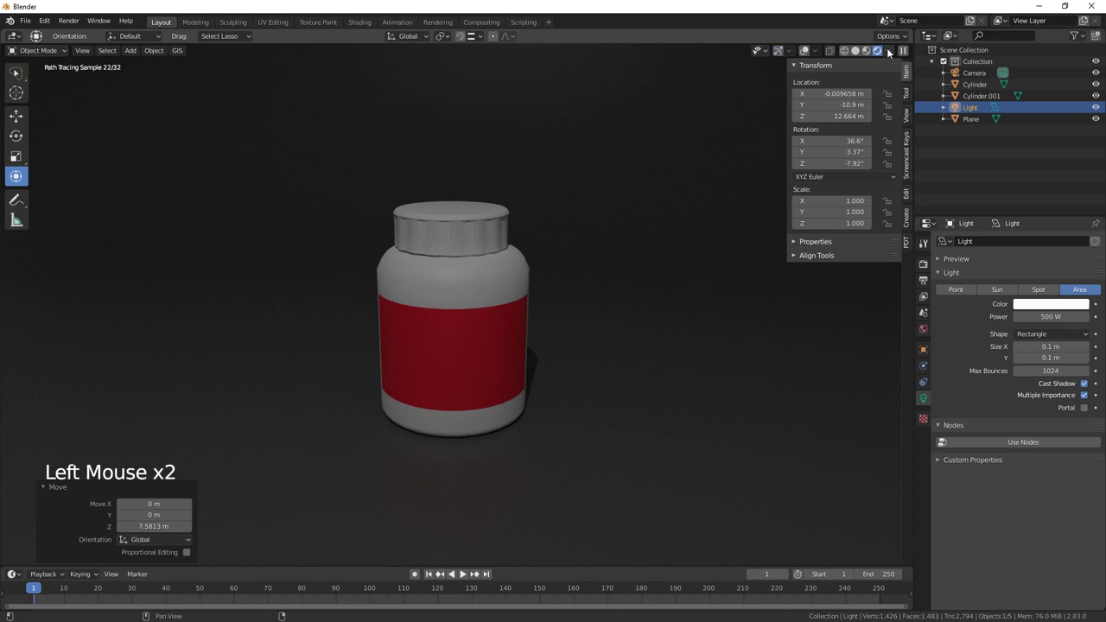
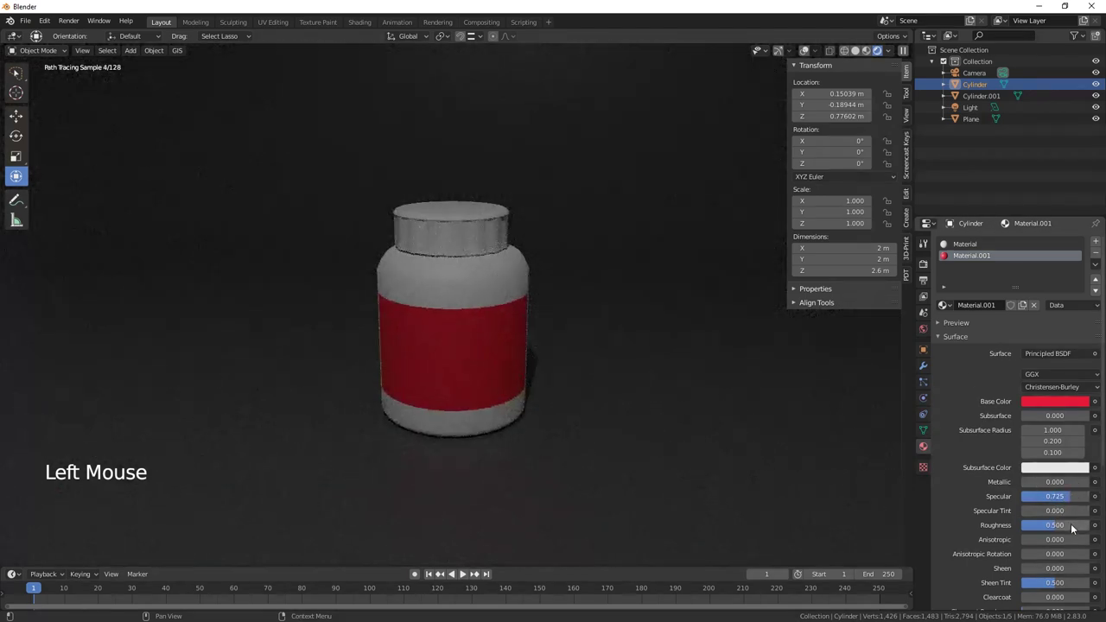
Step: Set the label's Roughness to 0.408 and the white jar material to Specular 0.925, Roughness 0.292
left_click(1059, 528)
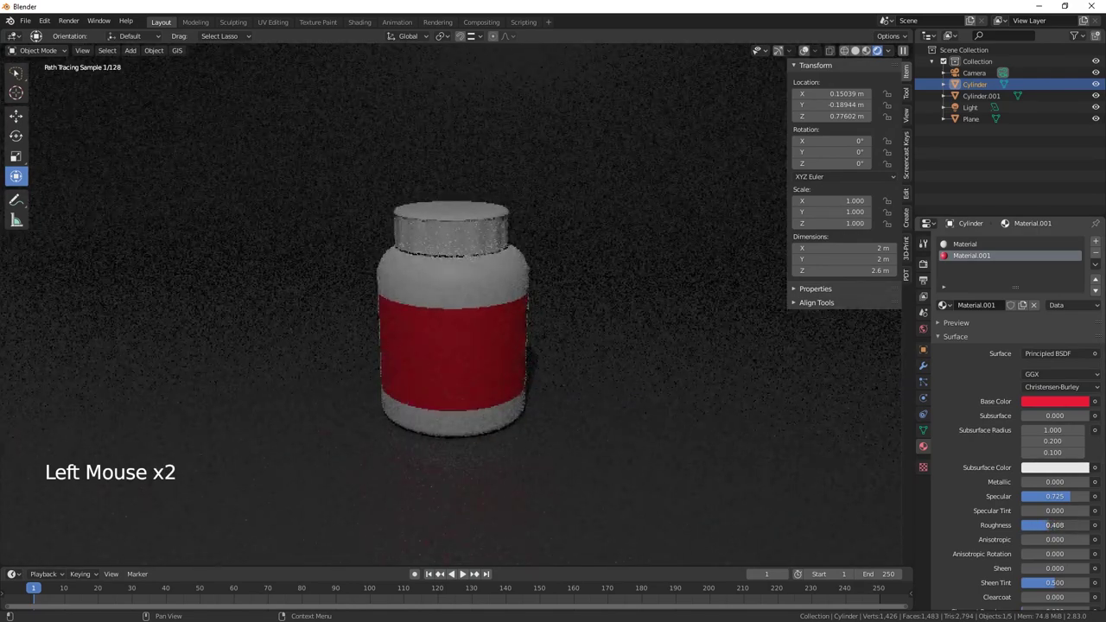
left_click(968, 246)
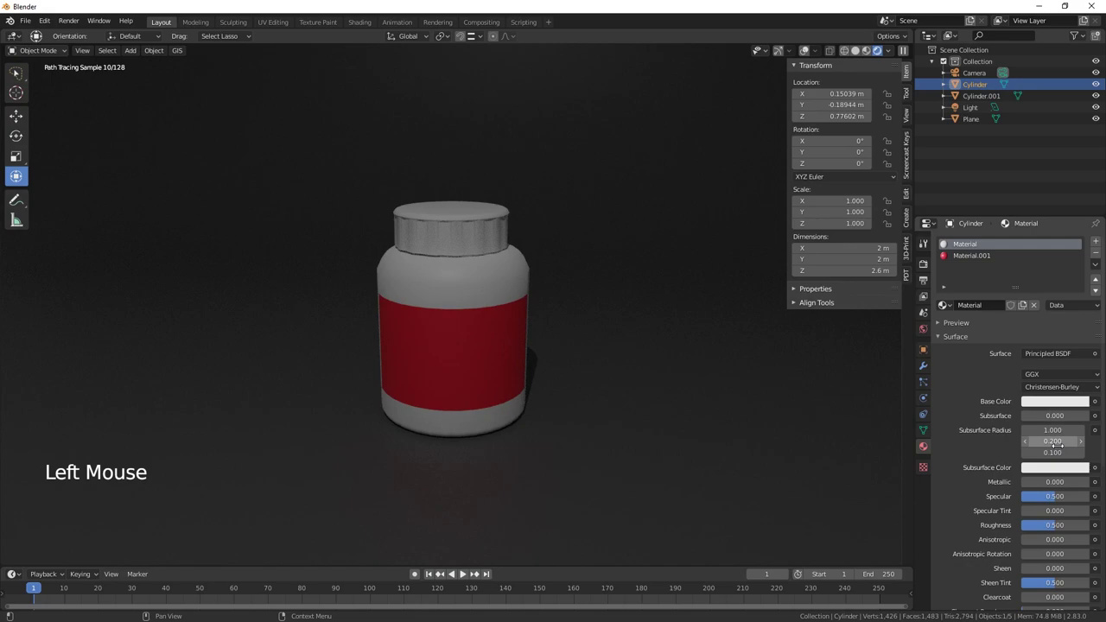
left_click(1059, 500)
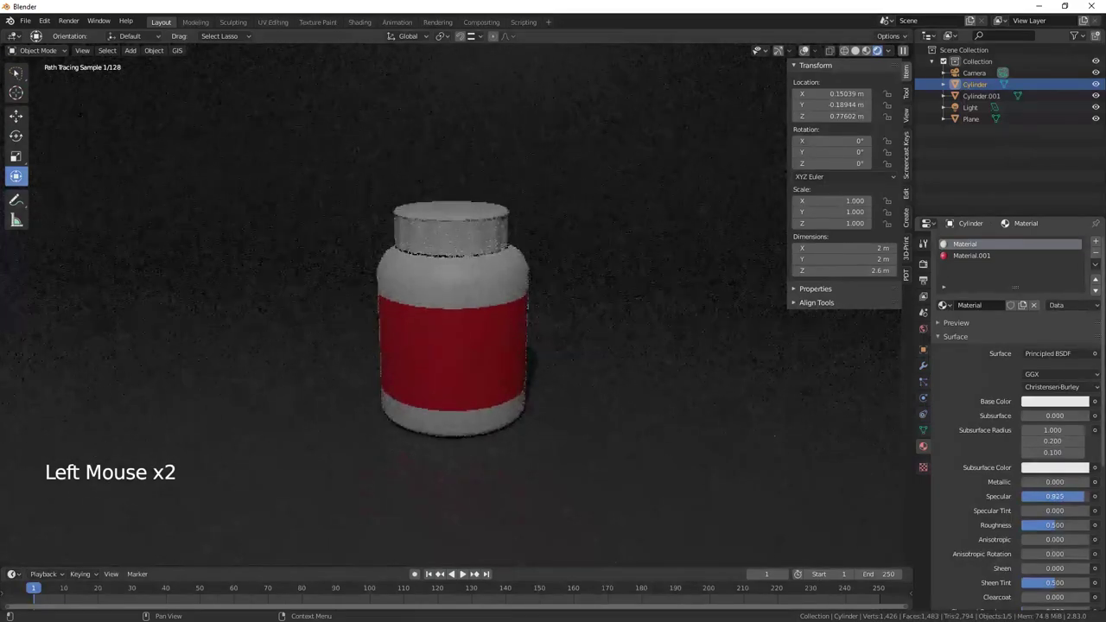
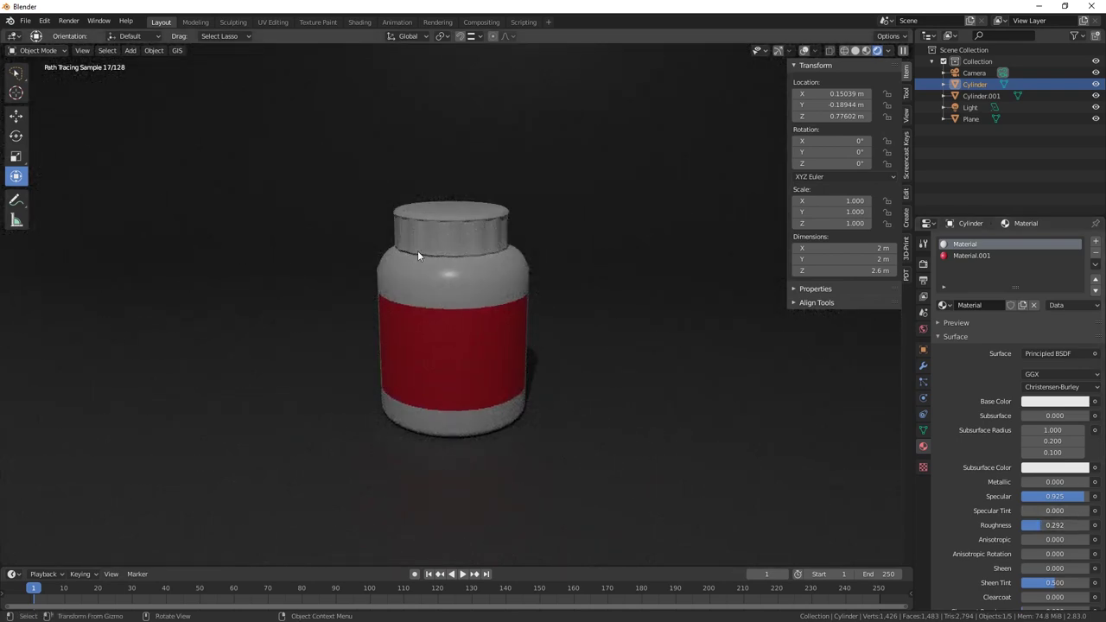
Step: Give the lid its own new material with Specular 0.642 and Roughness 0.367, then restore overlays
left_click(471, 223)
left_click(468, 222)
left_click(468, 222)
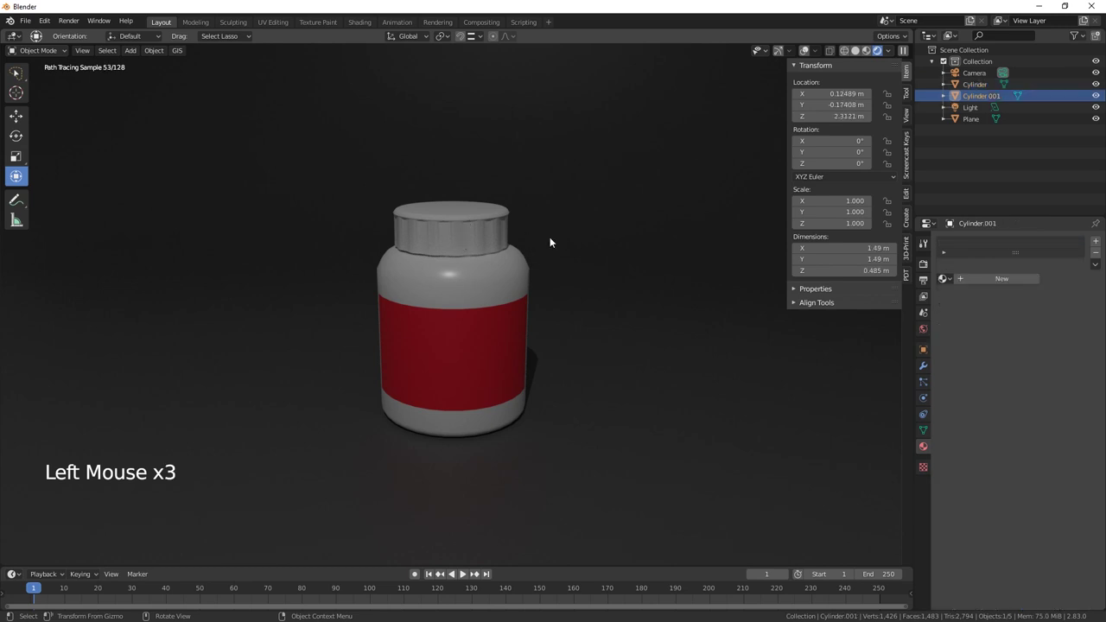
left_click(984, 282)
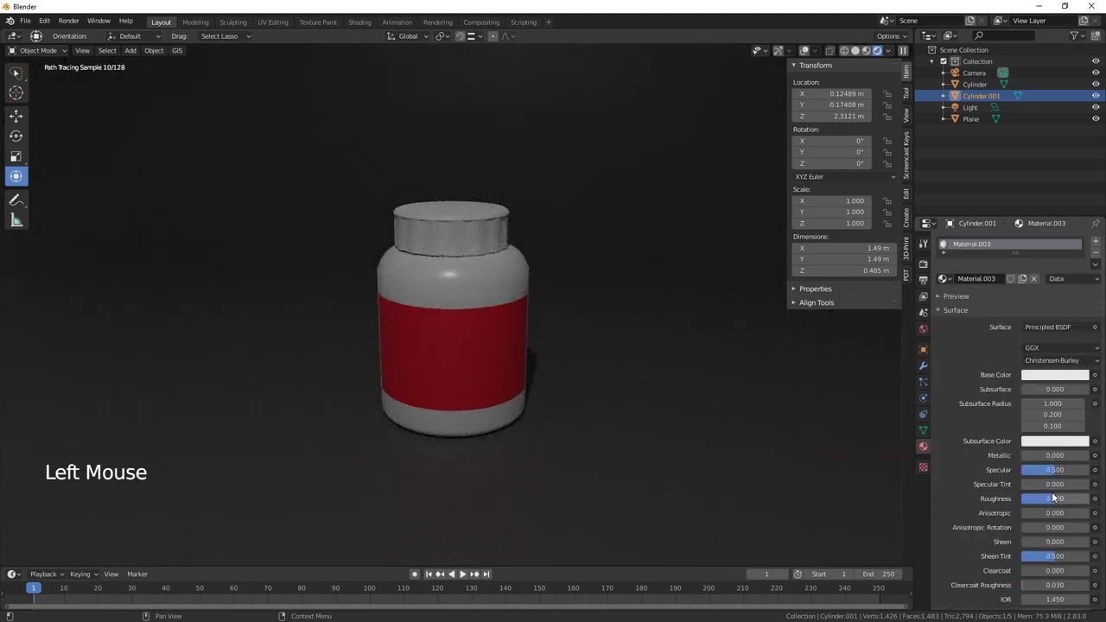
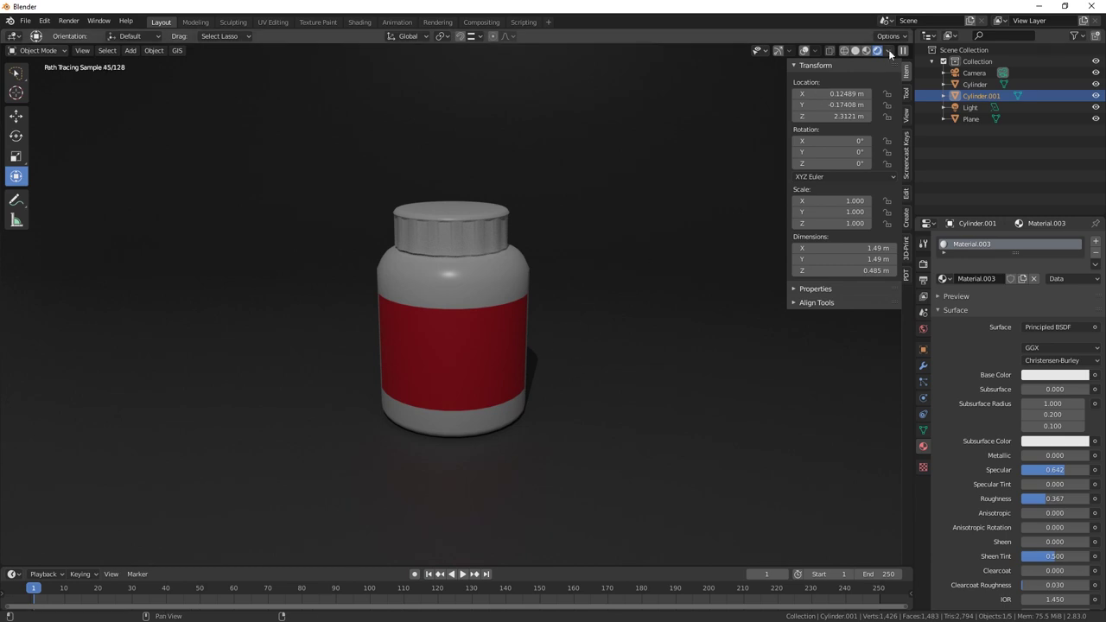
left_click(807, 51)
Step: Duplicate the jar body and lid and place the copy to the right, raised slightly
left_click(779, 54)
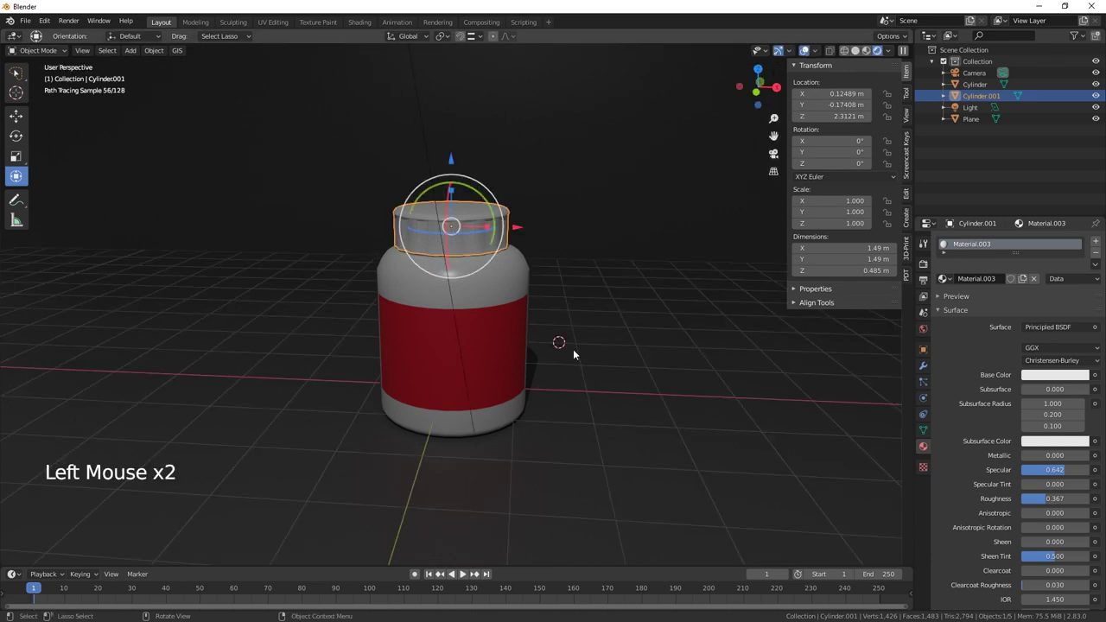
left_click(501, 314)
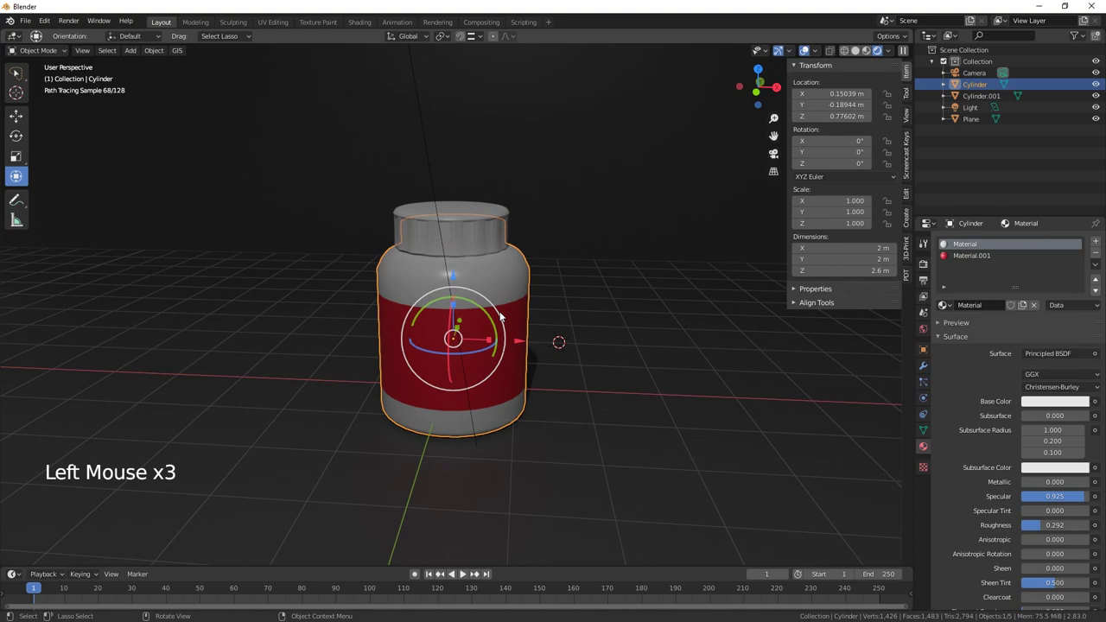
key("Tab")
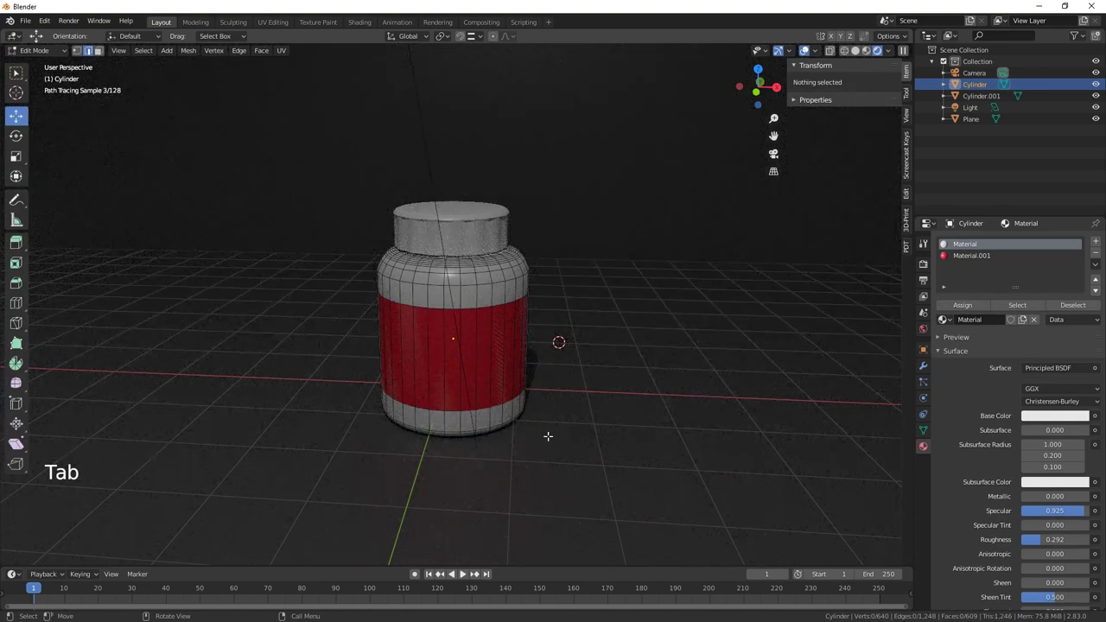
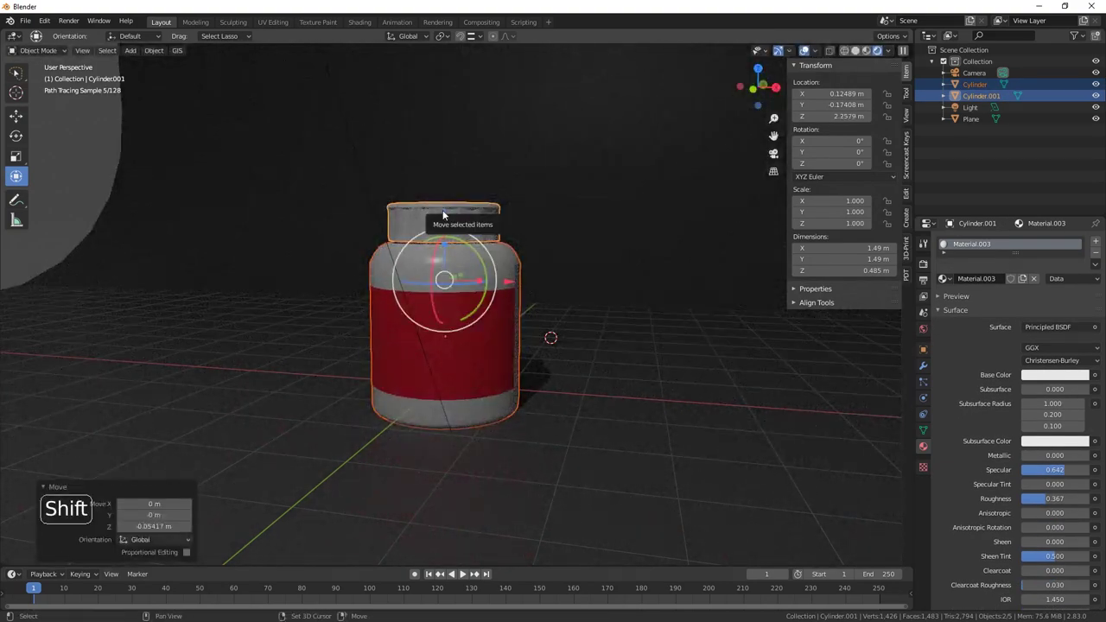
key("shift+d")
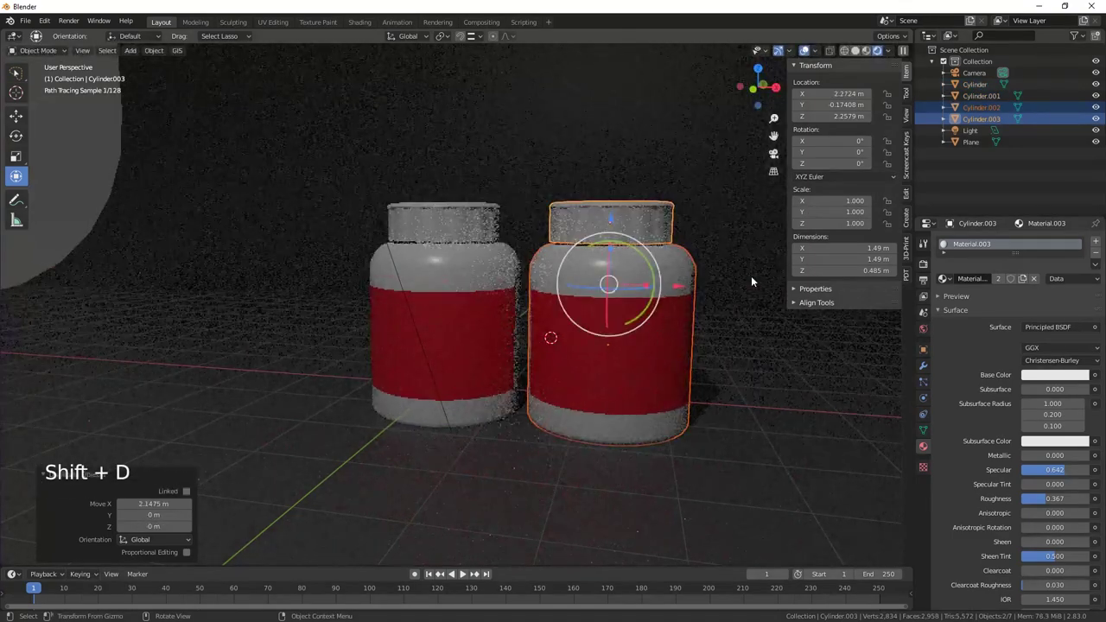
left_click(614, 221)
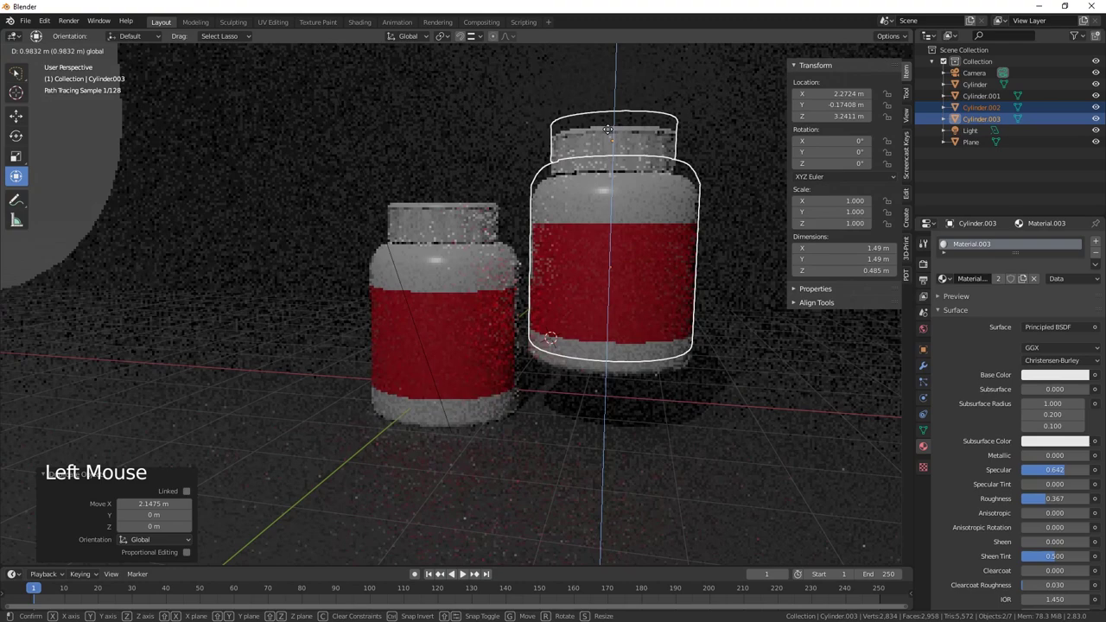
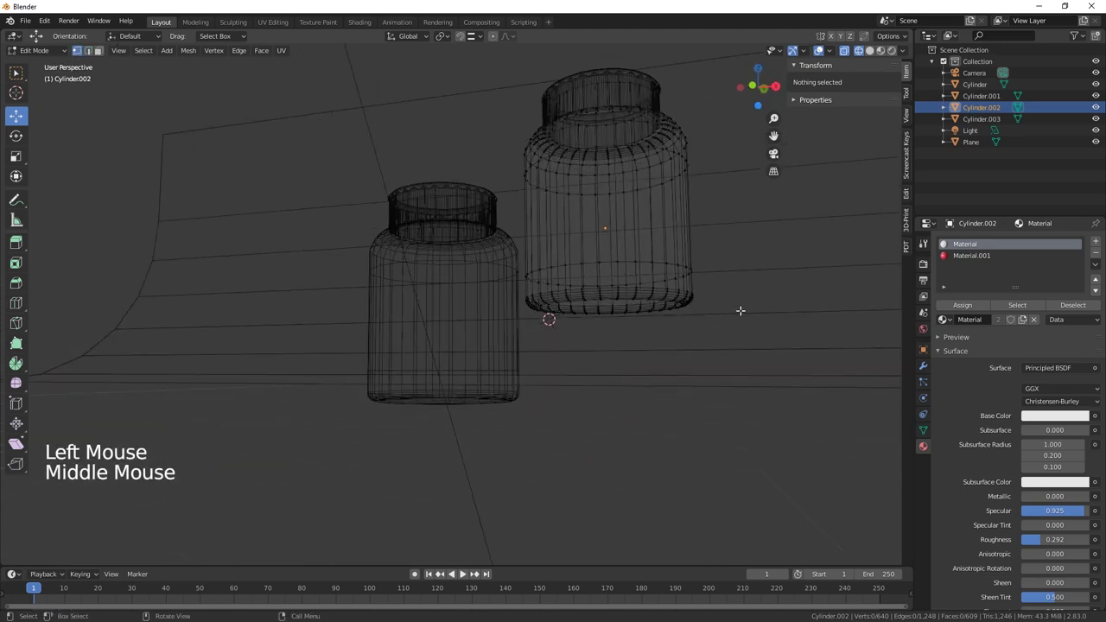
Step: Circle-select the duplicate's bottom vertex rings and pull them down to make it 3.84 m tall
key("c")
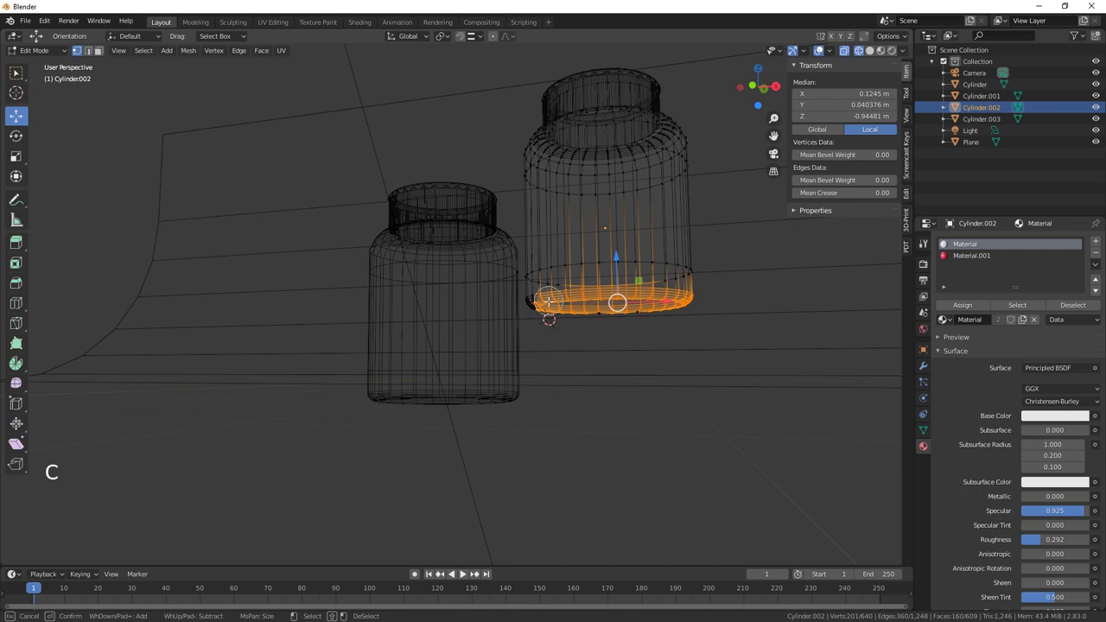
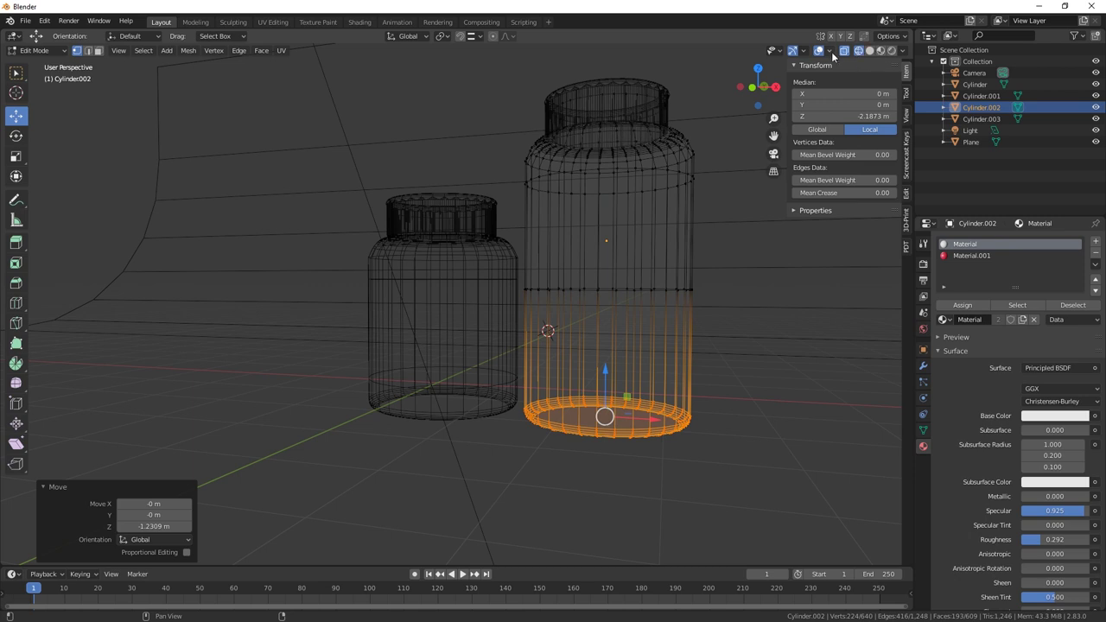
key("Tab")
left_click(873, 54)
Step: View both jars in Material Preview, orbiting to face them
middle_click(698, 417)
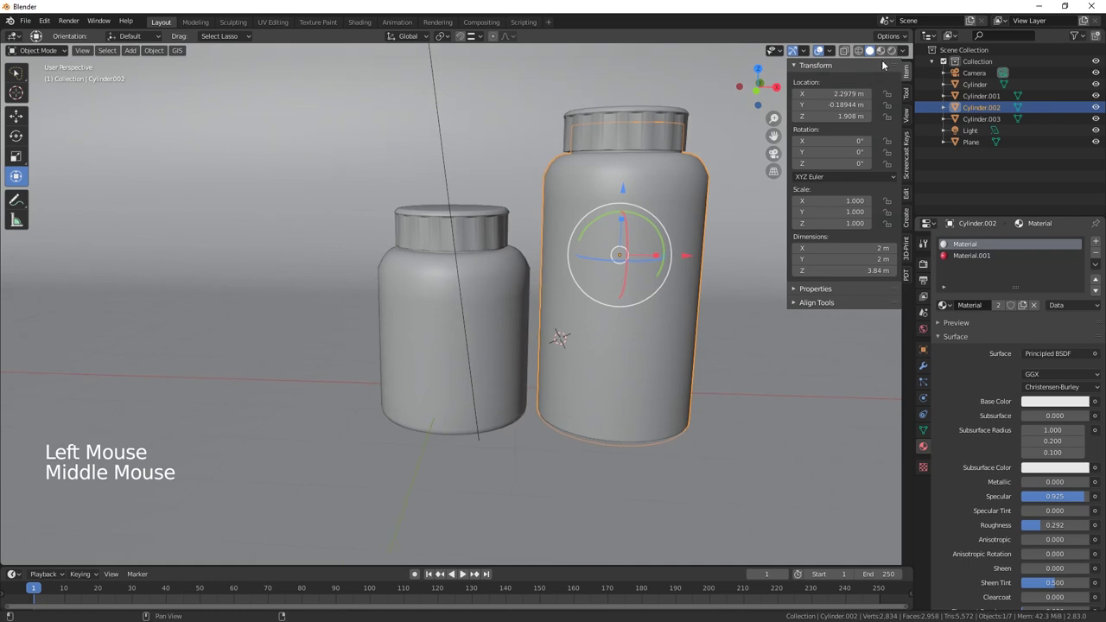
left_click(883, 57)
middle_click(635, 393)
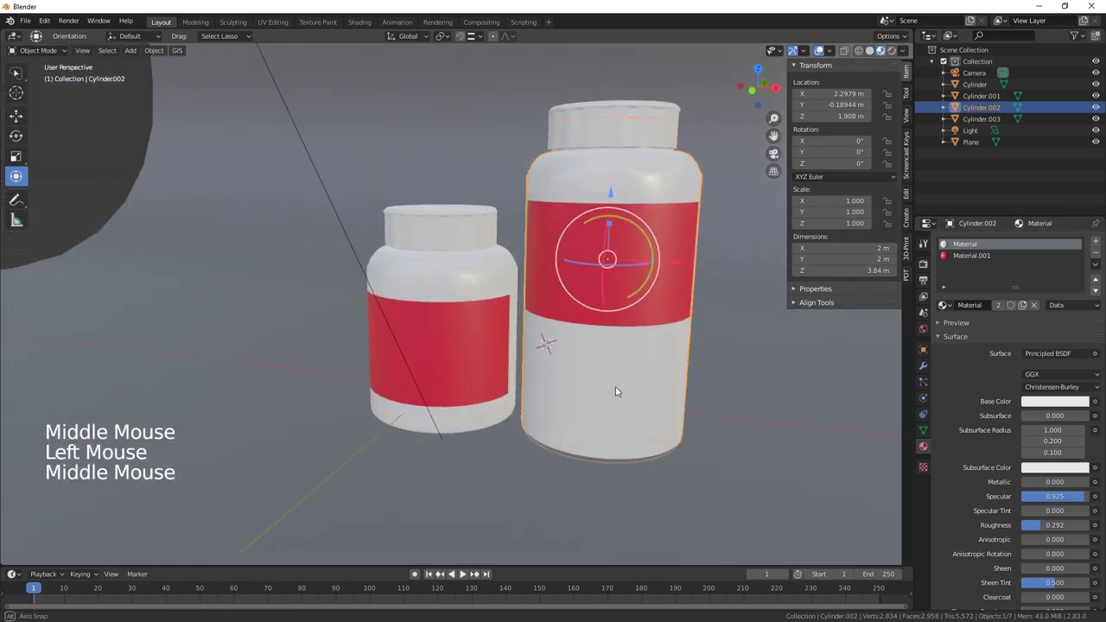
scroll("down", 3)
middle_click(612, 405)
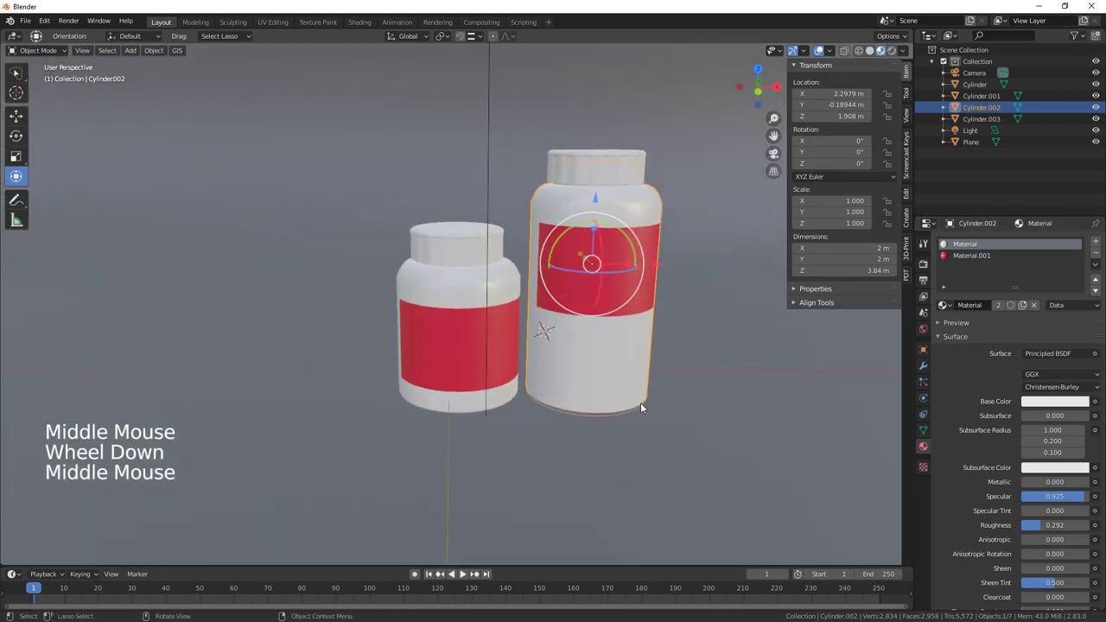
Step: Rotate the tall jar -18° about its vertical axis and return to the rendered view
left_click(624, 274)
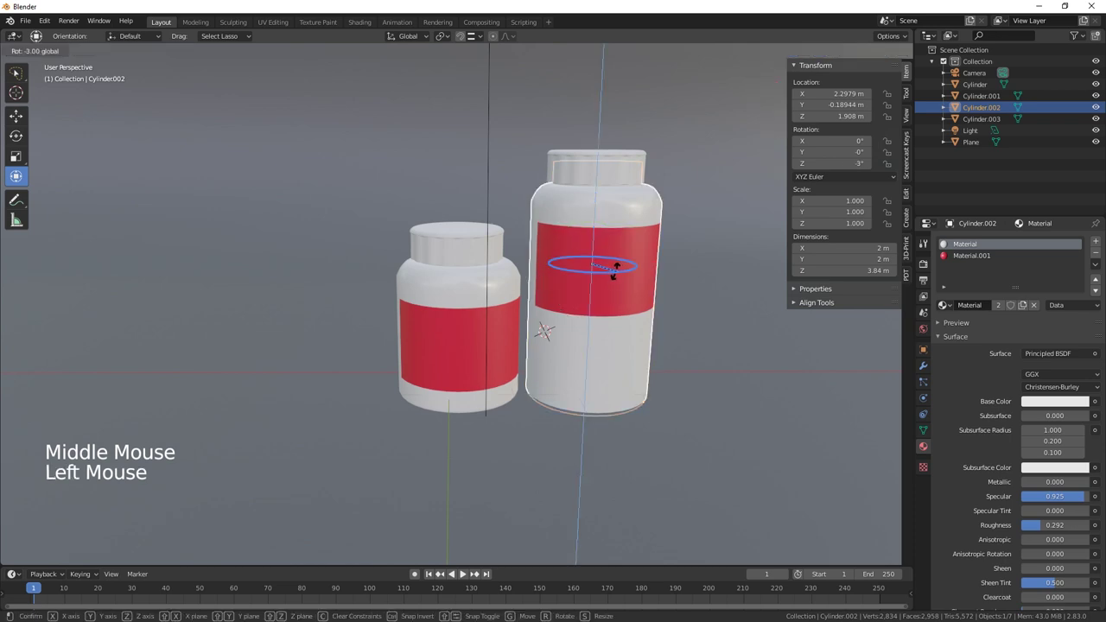
left_click(606, 275)
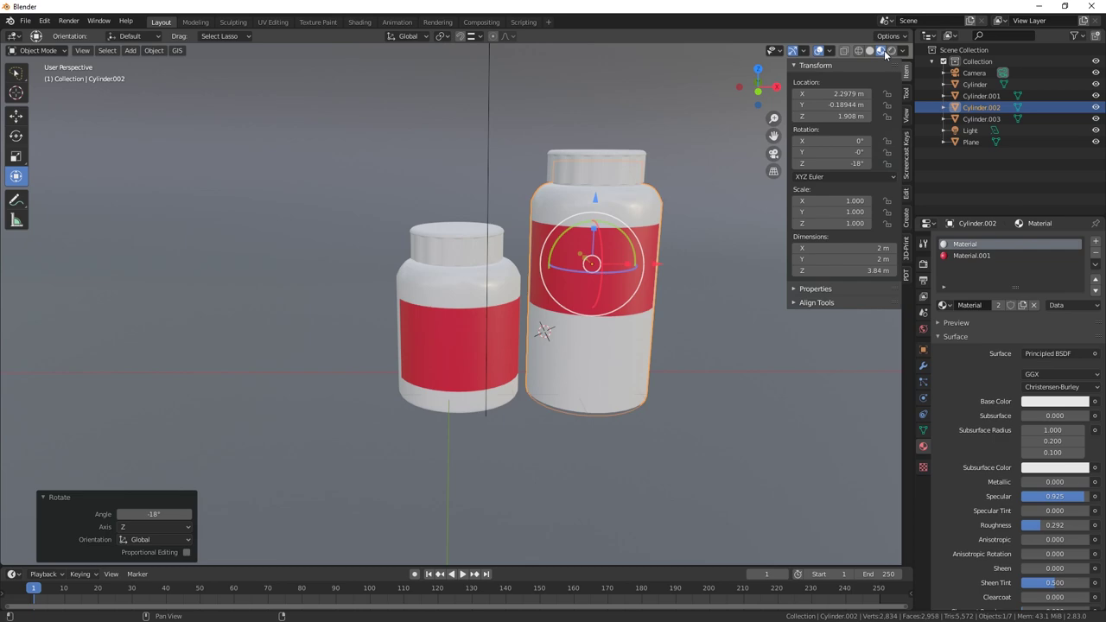
left_click(893, 50)
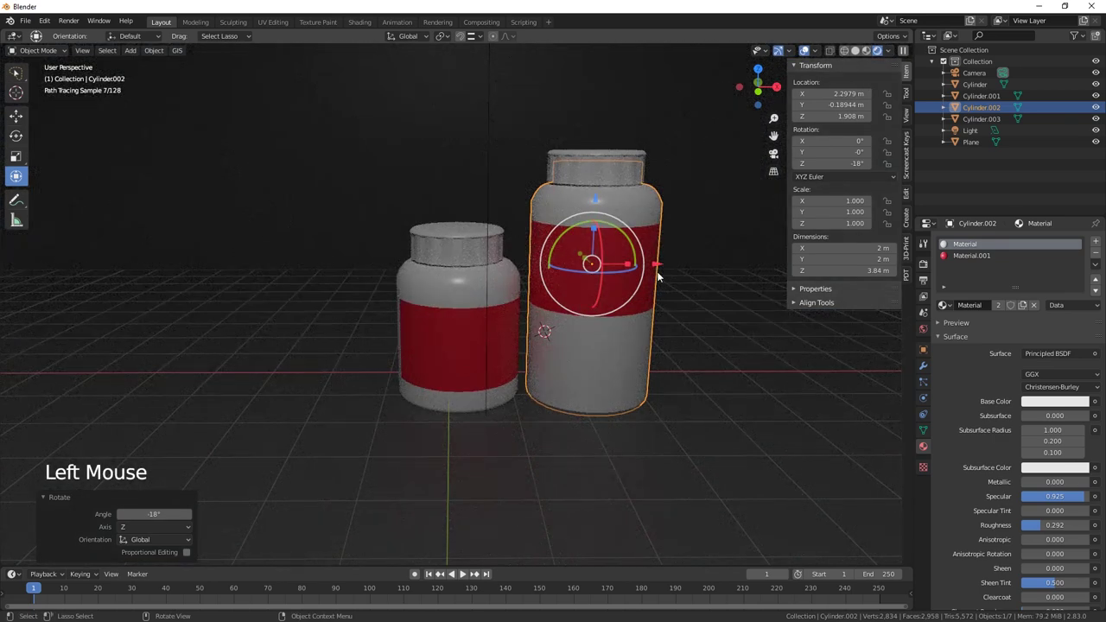